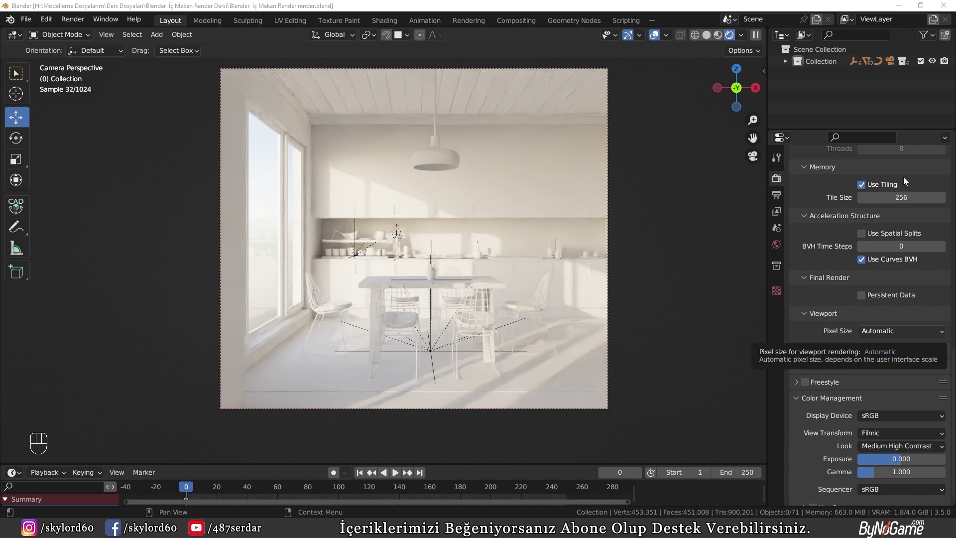
Step: Leave the rendered camera view, switch to solid shading and orbit around the room's outer box
{"action": "middle_click", "coordinate": [511, 214]}
{"action": "key", "text": "z"}
{"action": "left_click_drag", "start_coordinate": [491, 279], "coordinate": [395, 313]}
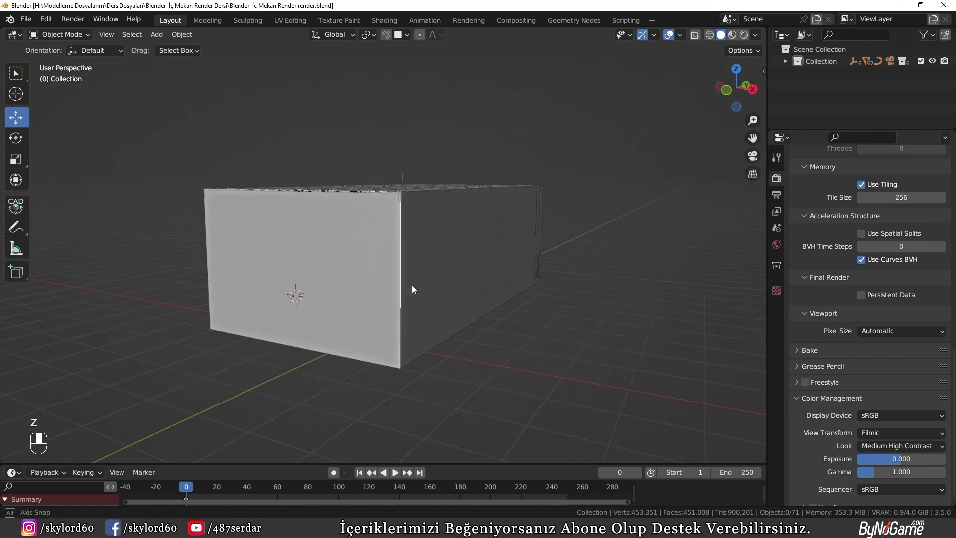
Step: Orbit around the building and isolate the room objects in Local View
{"action": "left_click_drag", "start_coordinate": [492, 228], "coordinate": [449, 267]}
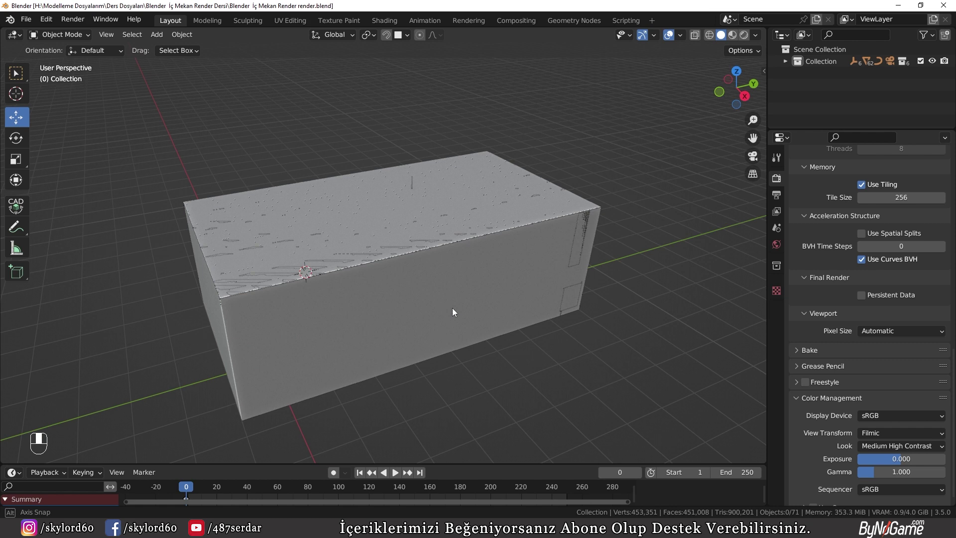
{"action": "middle_click", "coordinate": [574, 231]}
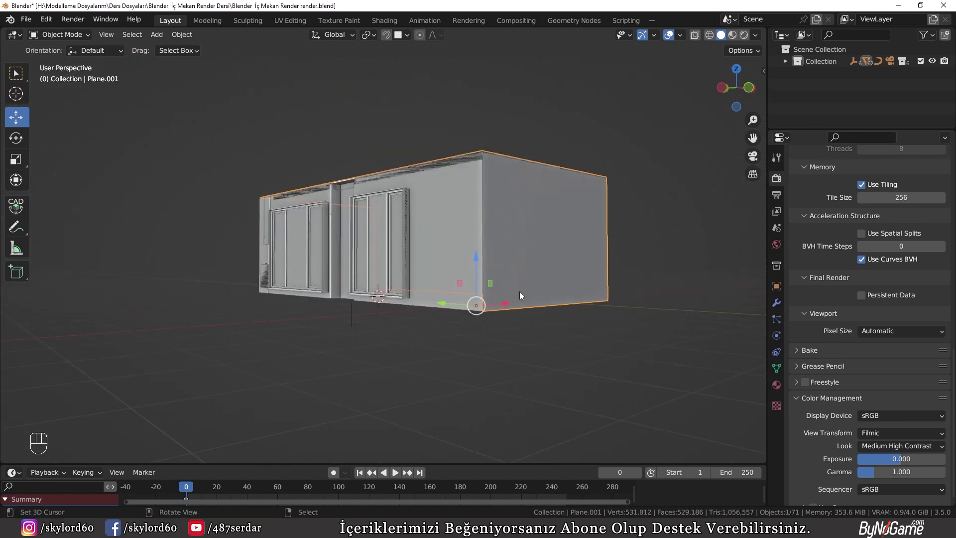
{"action": "key", "text": "g"}
{"action": "left_click_drag", "start_coordinate": [519, 181], "coordinate": [439, 283]}
{"action": "key", "text": "KP_Divide"}
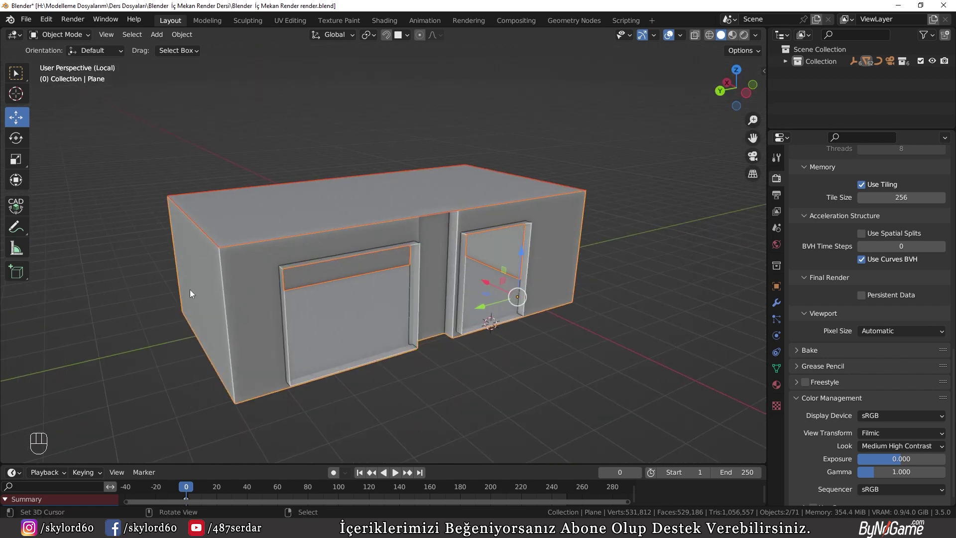
{"action": "left_click_drag", "start_coordinate": [389, 253], "coordinate": [318, 231]}
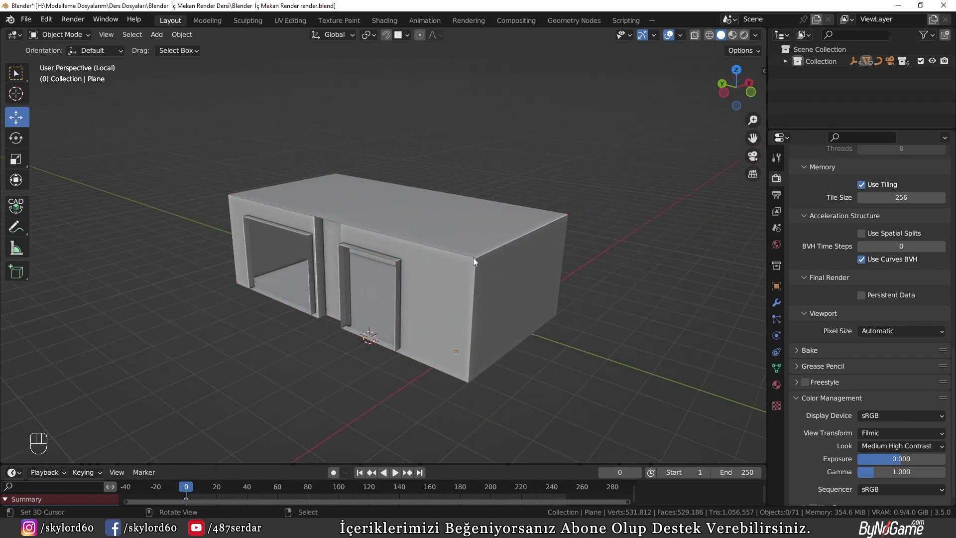
Step: Select the walls-and-floor object and show its material properties with the 'duvar' material
{"action": "left_click", "coordinate": [445, 299]}
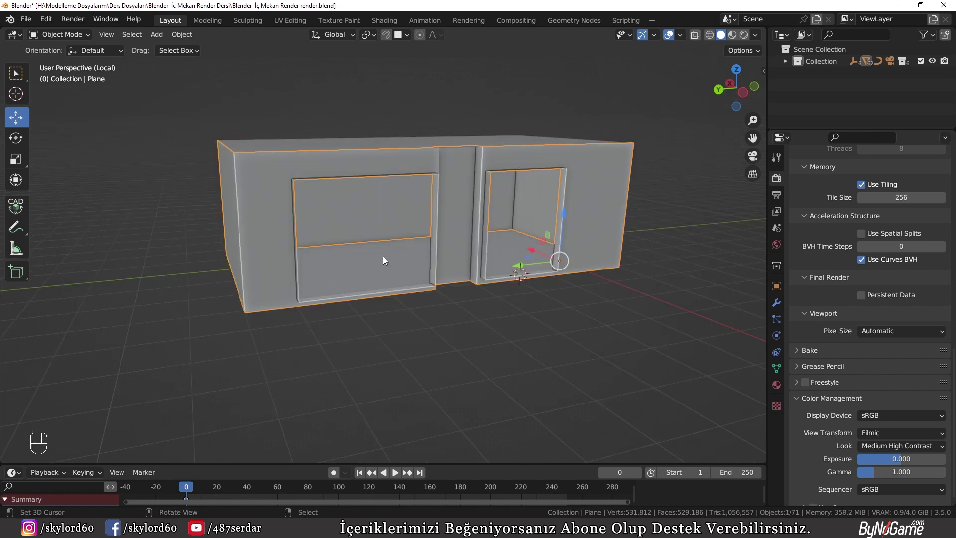
{"action": "left_click_drag", "start_coordinate": [613, 262], "coordinate": [428, 269]}
{"action": "left_click_drag", "start_coordinate": [453, 268], "coordinate": [503, 252]}
{"action": "left_click", "coordinate": [503, 253]}
{"action": "left_click", "coordinate": [780, 387]}
{"action": "left_click", "coordinate": [879, 225]}
{"action": "left_click_drag", "start_coordinate": [850, 228], "coordinate": [800, 231]}
Step: Add a second material slot under 'duvar' on the room object for the ahşap parke material
{"action": "key", "text": "BackSpace"}
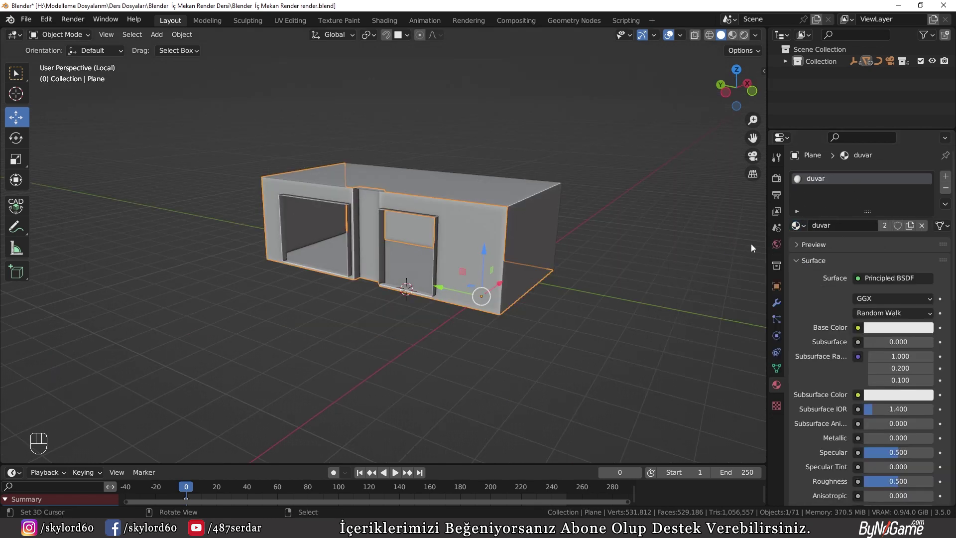
{"action": "left_click", "coordinate": [948, 179]}
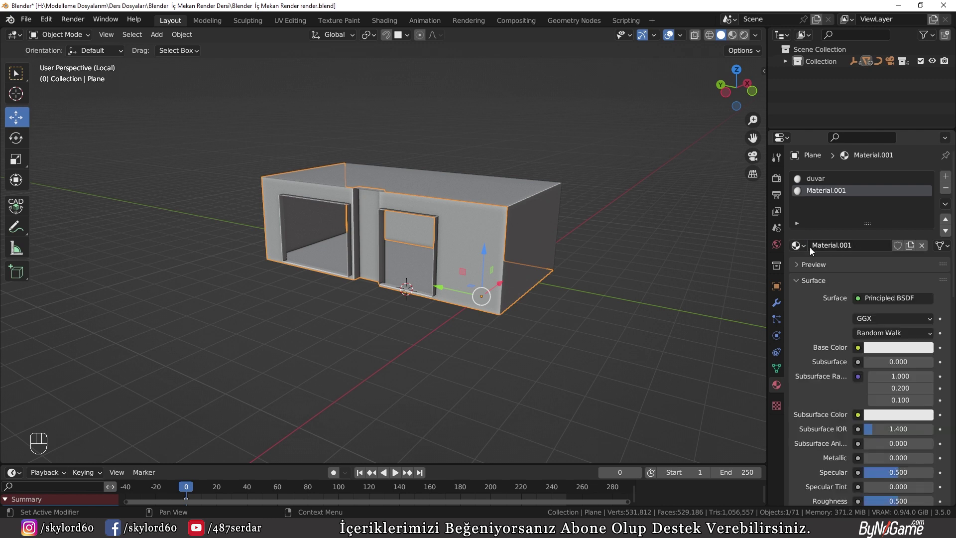
{"action": "key", "text": "g"}
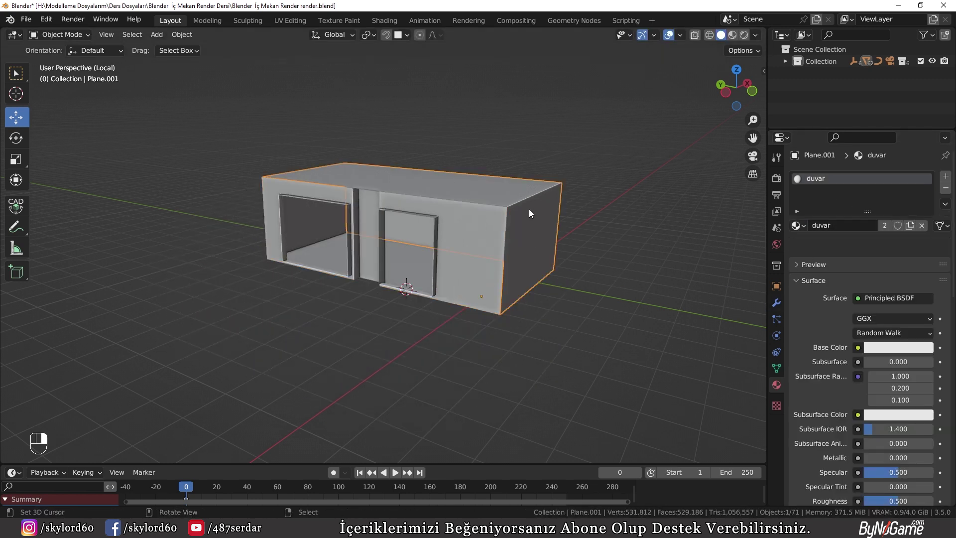
{"action": "key", "text": "g"}
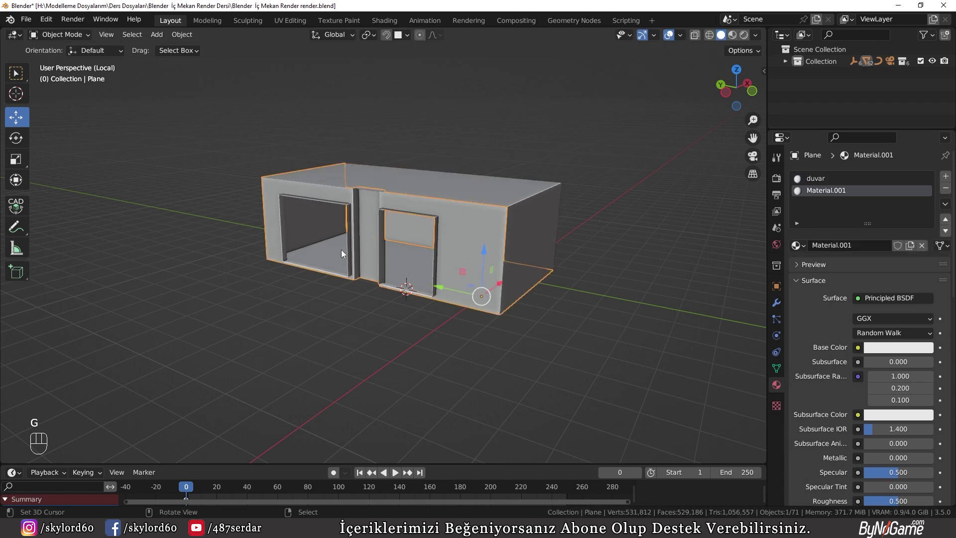
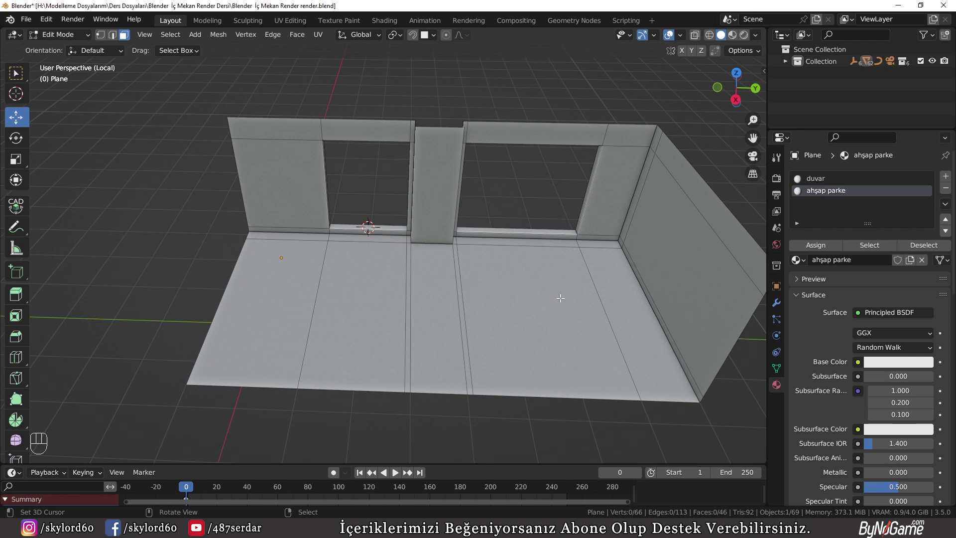
Step: Loop-select the floor faces in Edit Mode and assign the ahşap parke material to them
{"action": "key", "text": "c"}
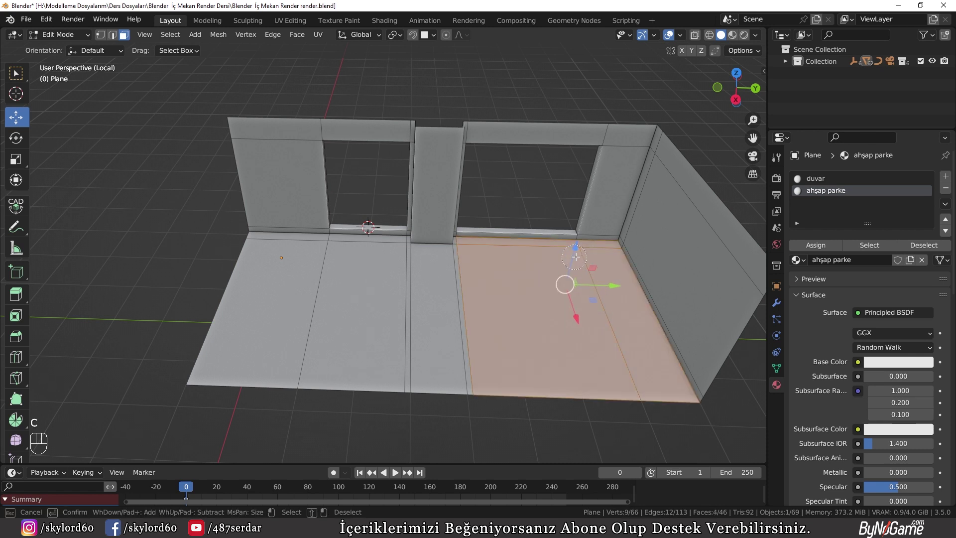
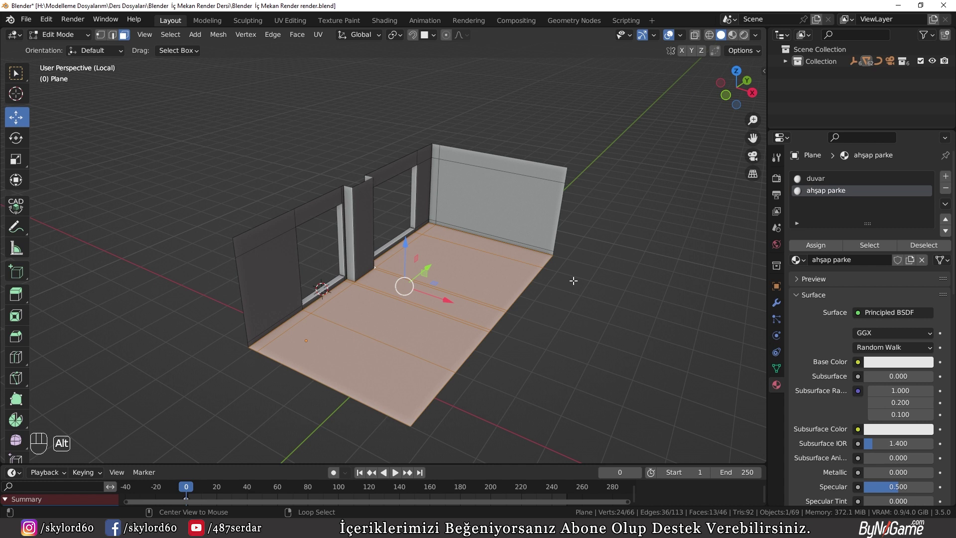
{"action": "key", "text": "alt+h"}
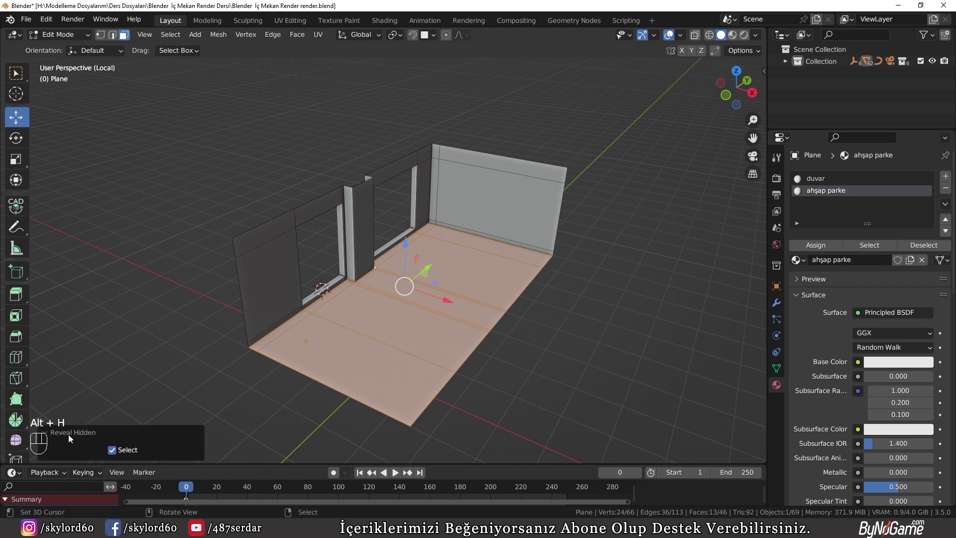
{"action": "left_click", "coordinate": [74, 440]}
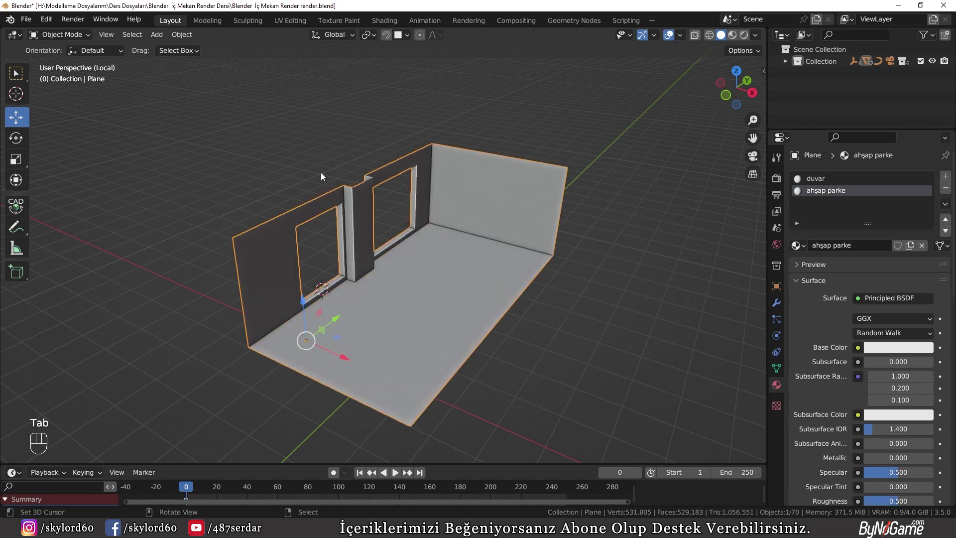
{"action": "left_click_drag", "start_coordinate": [184, 224], "coordinate": [329, 217]}
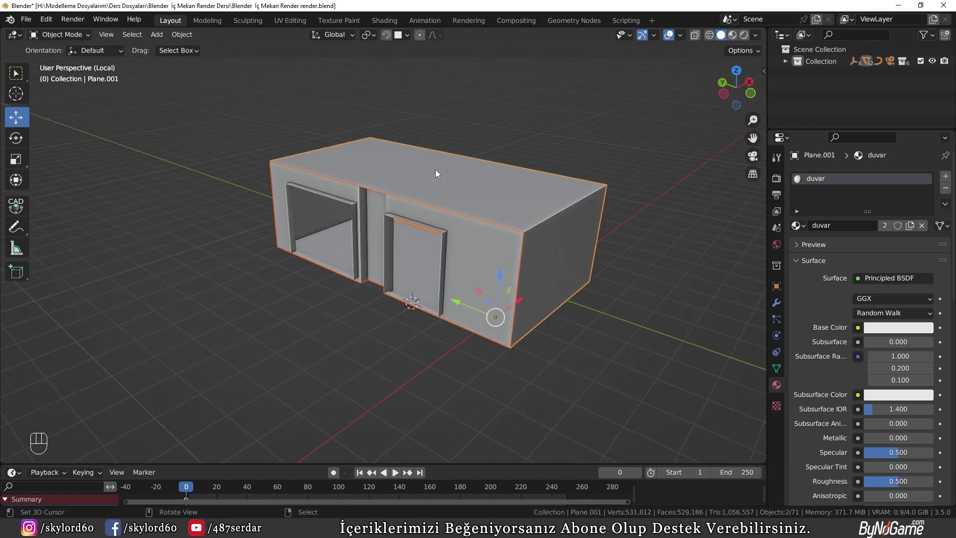
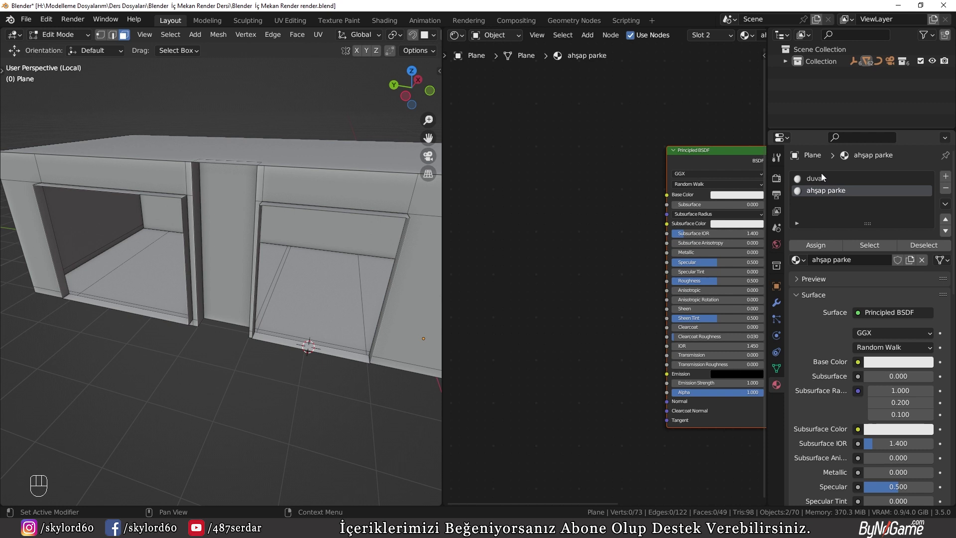
Step: Add an Image Texture node and connect its Color to the ahşap parke shader's Base Color
{"action": "left_click_drag", "start_coordinate": [660, 193], "coordinate": [533, 170]}
{"action": "left_click", "coordinate": [595, 167]}
{"action": "key", "text": "x"}
{"action": "key", "text": "shift+a"}
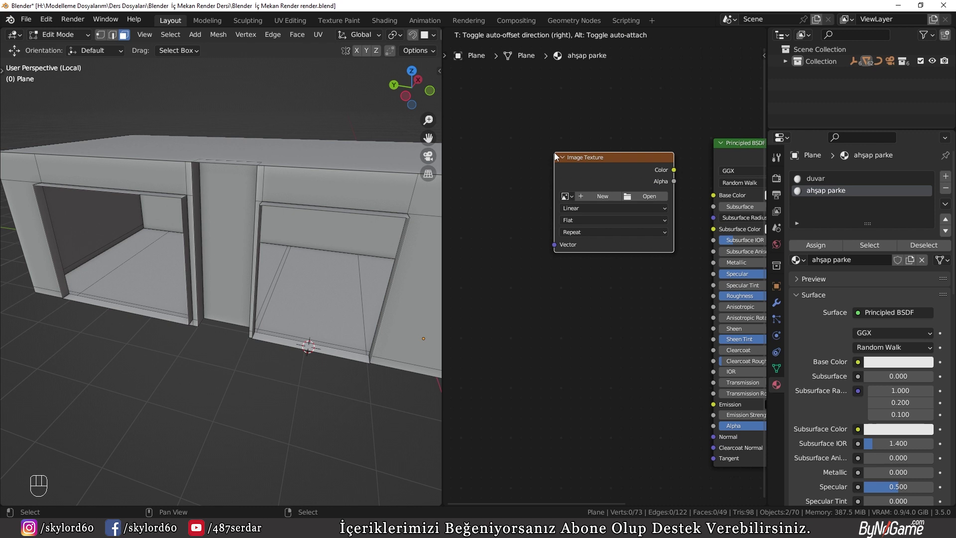
{"action": "left_click_drag", "start_coordinate": [677, 169], "coordinate": [685, 186]}
{"action": "left_click_drag", "start_coordinate": [673, 173], "coordinate": [714, 200]}
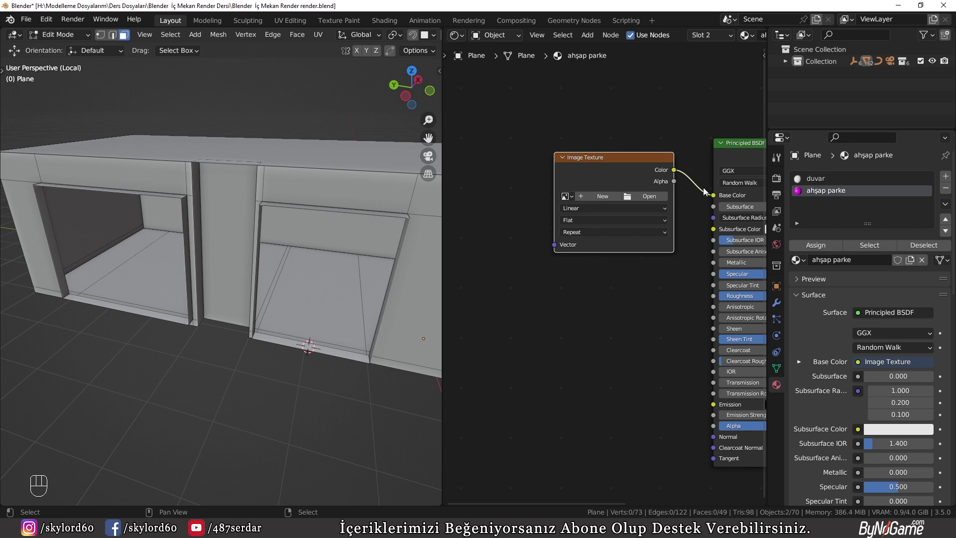
Step: Load the mahogany herringbone diffuse JPG and preview the textured floor in Material Preview
{"action": "left_click", "coordinate": [647, 198]}
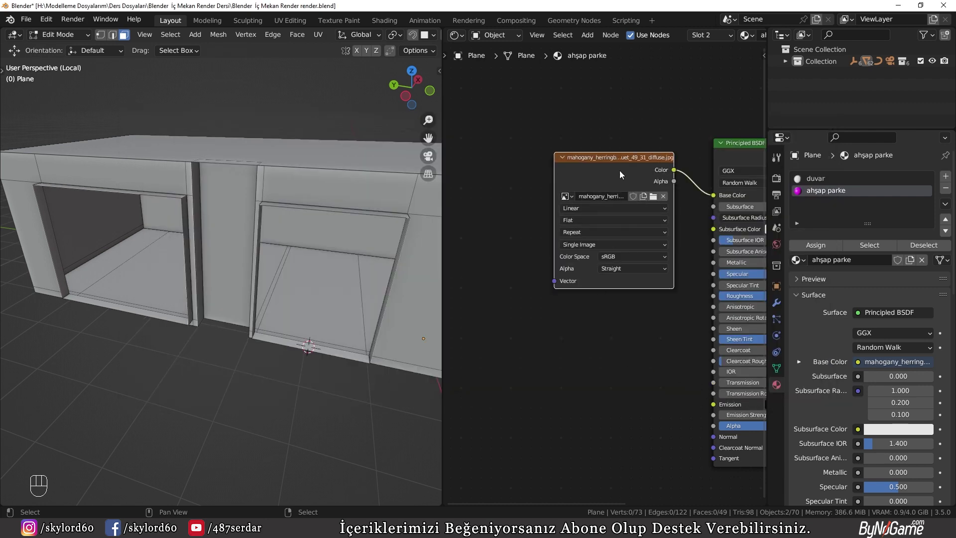
{"action": "key", "text": "z"}
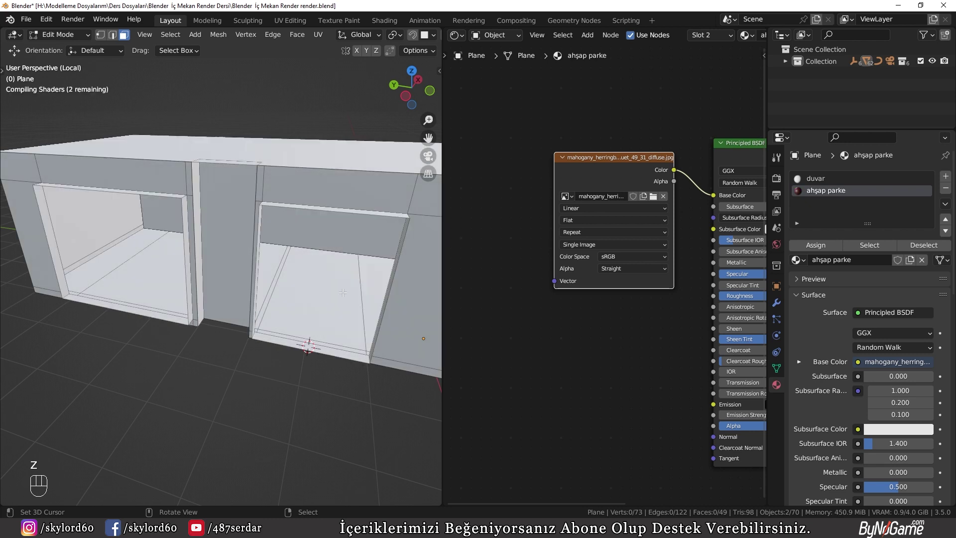
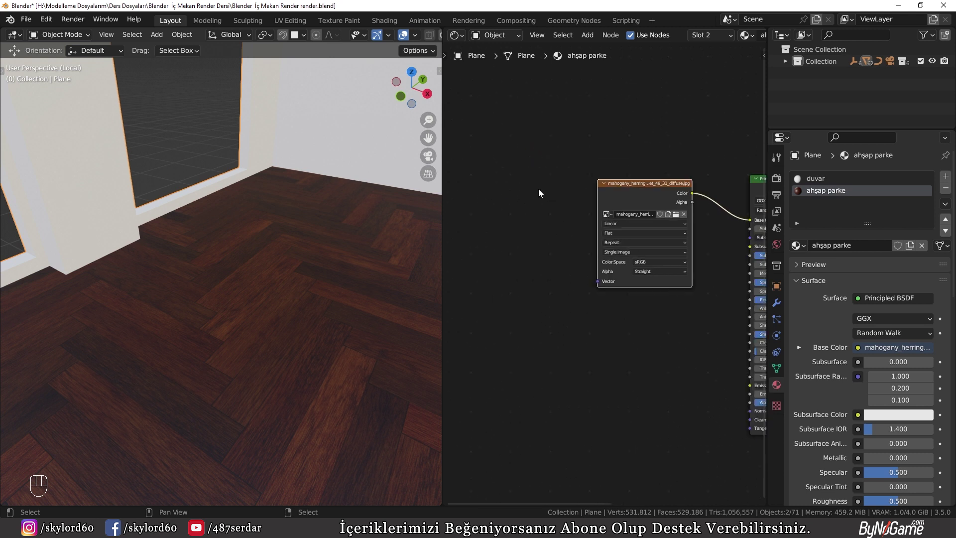
Step: Add Mapping and Texture Coordinate nodes to drive the herringbone image through UV coordinates
{"action": "middle_click", "coordinate": [590, 212]}
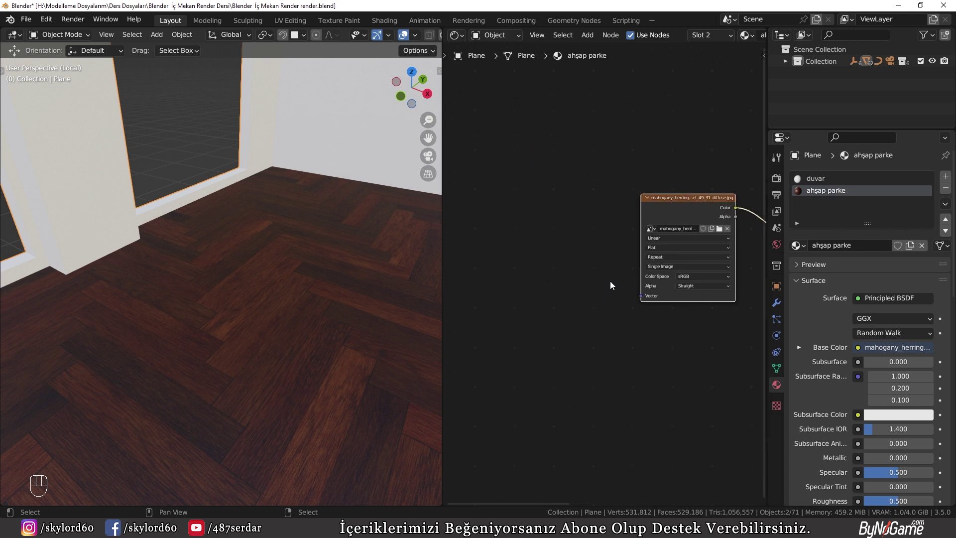
{"action": "key", "text": "shift+a"}
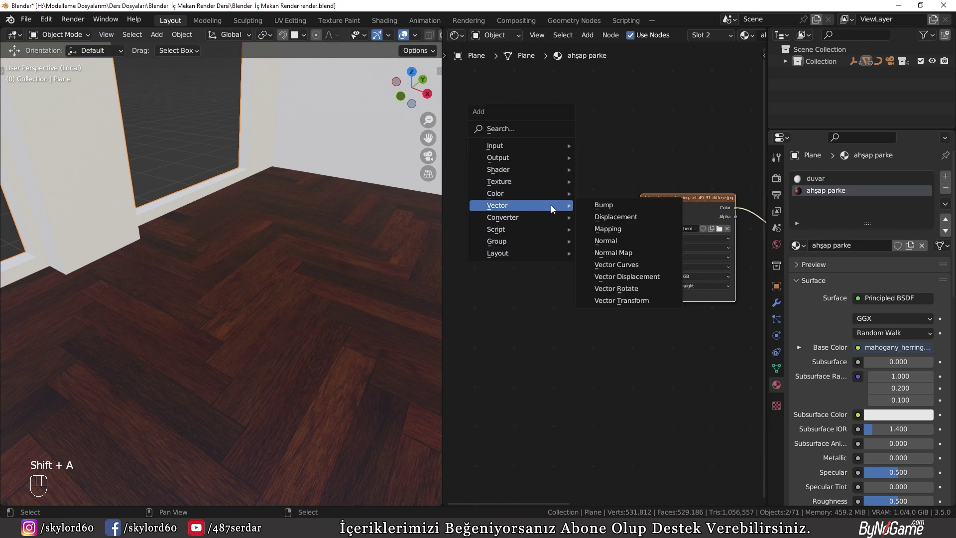
{"action": "left_click_drag", "start_coordinate": [595, 229], "coordinate": [540, 253]}
{"action": "left_click", "coordinate": [535, 248]}
{"action": "key", "text": "shift+a"}
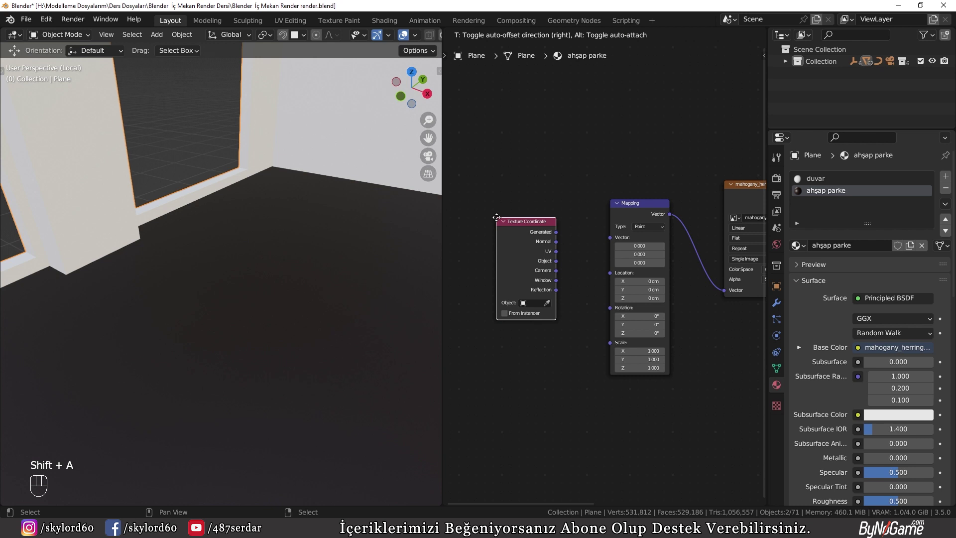
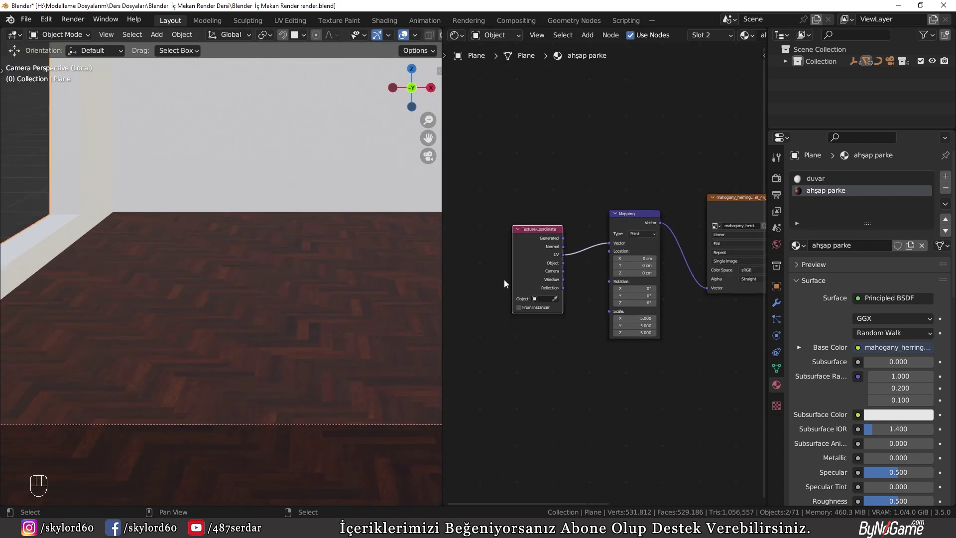
Step: Duplicate the image node and load the herringbone metallic JPG into the copy
{"action": "left_click", "coordinate": [634, 262]}
{"action": "left_click", "coordinate": [605, 266]}
{"action": "left_click", "coordinate": [594, 193]}
{"action": "double_click", "coordinate": [613, 122]}
{"action": "key", "text": "shift+d"}
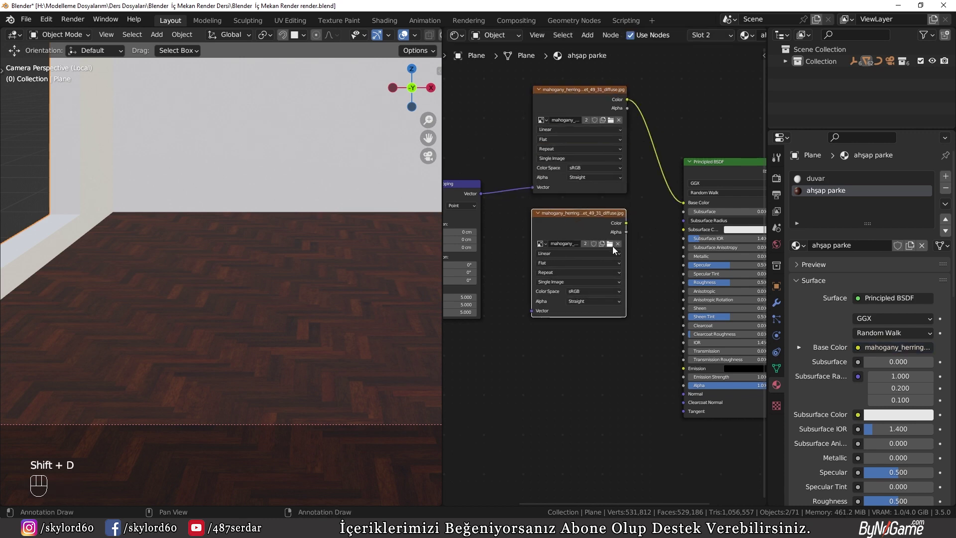
{"action": "left_click", "coordinate": [616, 245]}
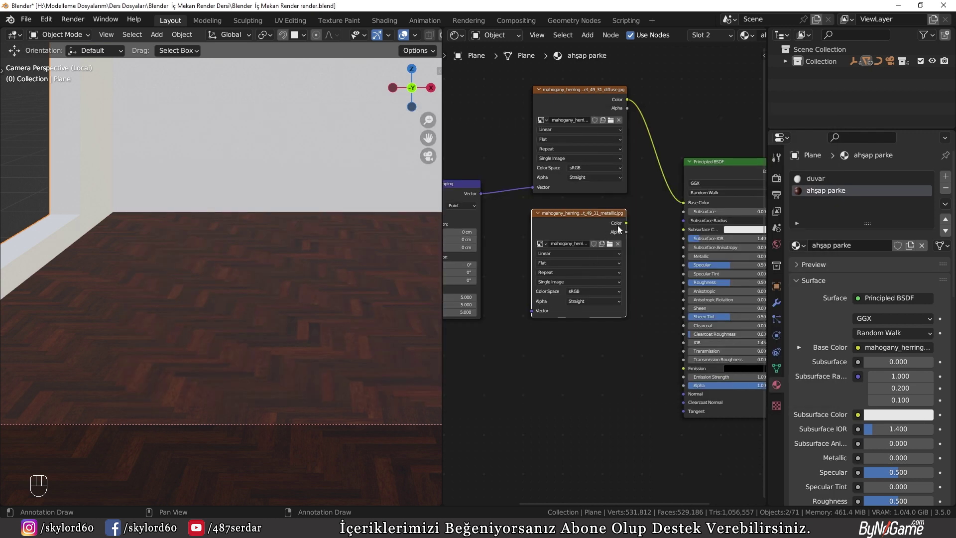
{"action": "left_click_drag", "start_coordinate": [635, 235], "coordinate": [687, 258]}
{"action": "left_click", "coordinate": [487, 176]}
Step: Feed the Mapping node into the metallic texture, link its Color to Metallic and set it to Non-Color
{"action": "left_click_drag", "start_coordinate": [525, 158], "coordinate": [531, 166]}
{"action": "left_click_drag", "start_coordinate": [556, 224], "coordinate": [633, 310]}
{"action": "left_click_drag", "start_coordinate": [671, 295], "coordinate": [679, 367]}
{"action": "left_click", "coordinate": [640, 194]}
{"action": "key", "text": "m"}
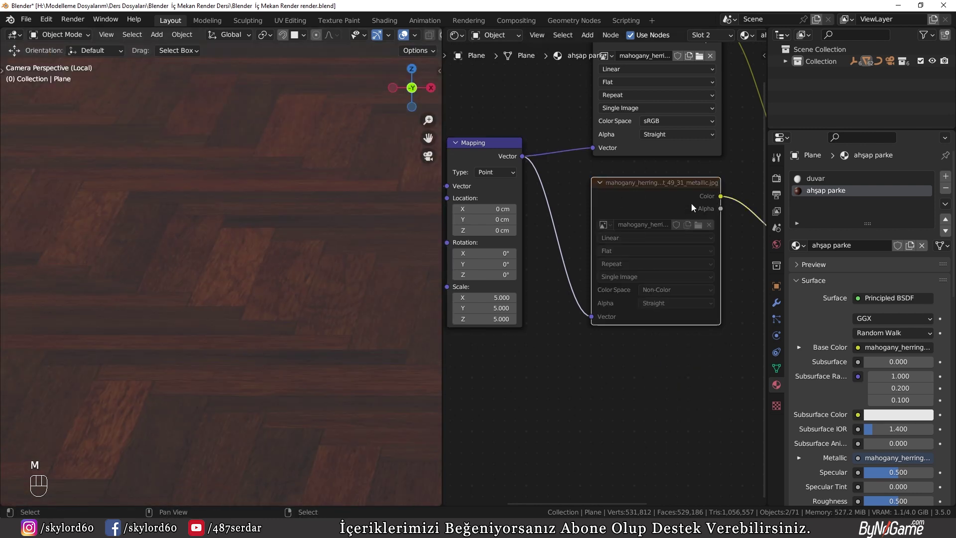
{"action": "key", "text": "m"}
{"action": "key", "text": "m"}
{"action": "key", "text": "m"}
{"action": "key", "text": "m"}
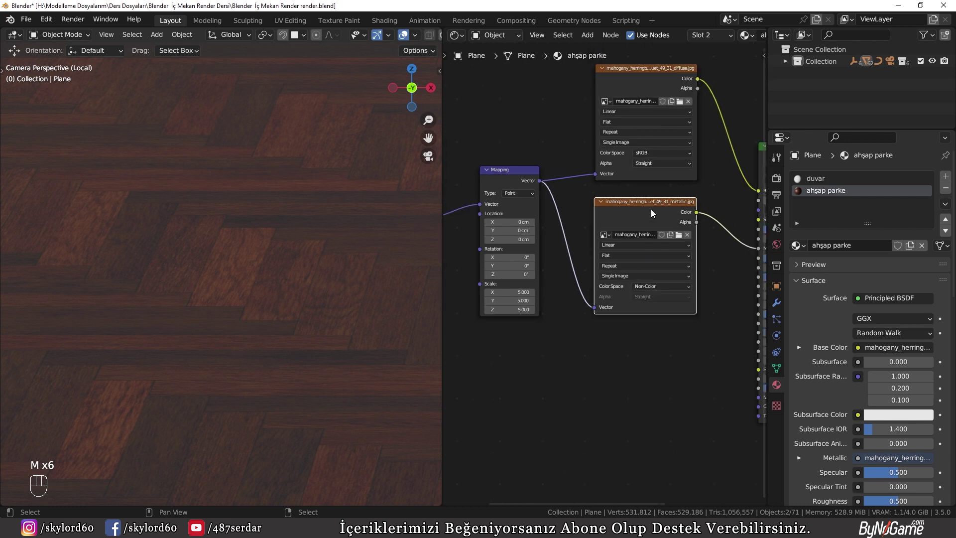
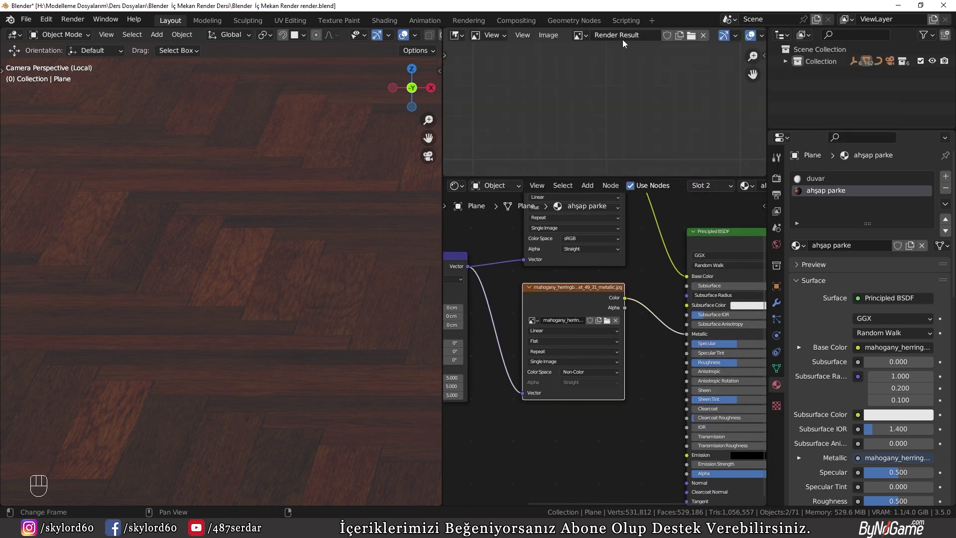
Step: Remove the metallic map and set up a Non-Color roughness map feeding the floor shader's Roughness
{"action": "left_click_drag", "start_coordinate": [599, 40], "coordinate": [602, 91]}
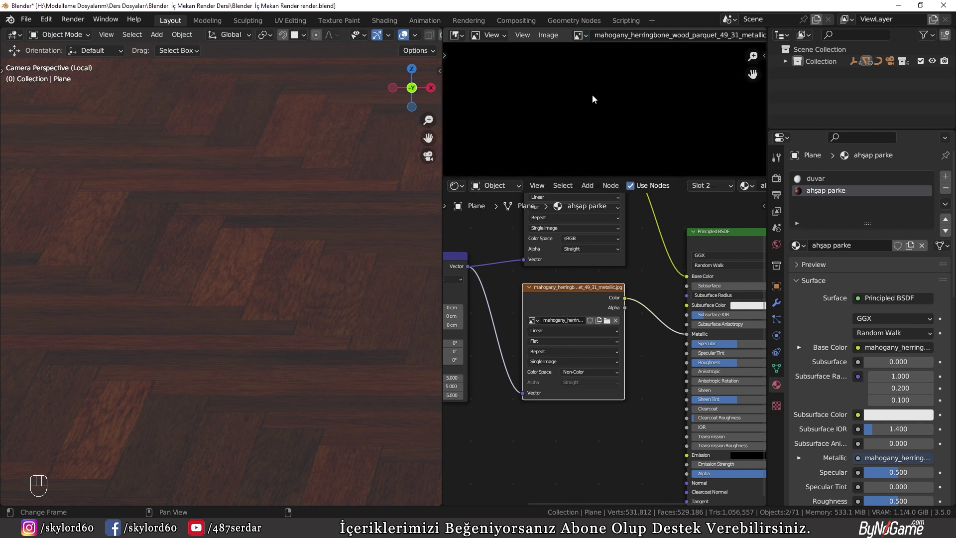
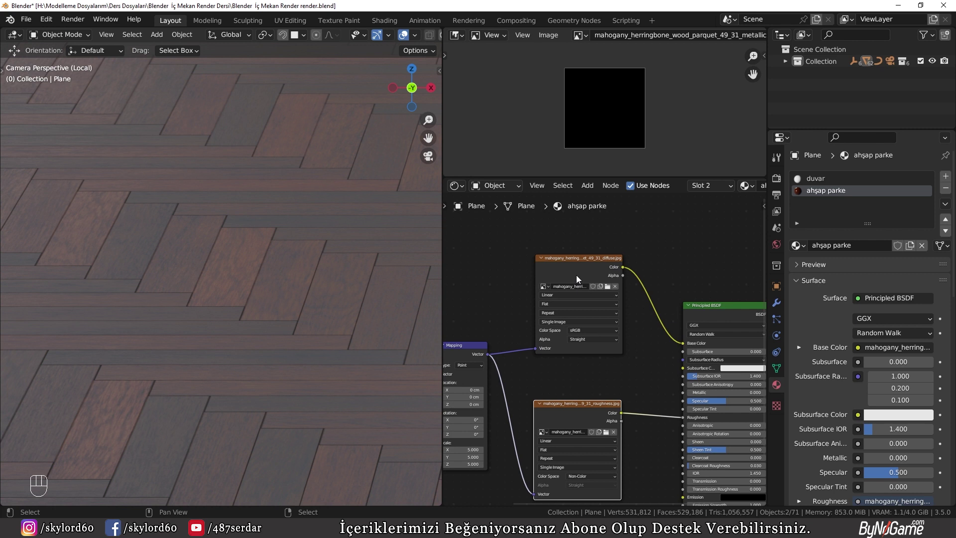
{"action": "left_click", "coordinate": [678, 235]}
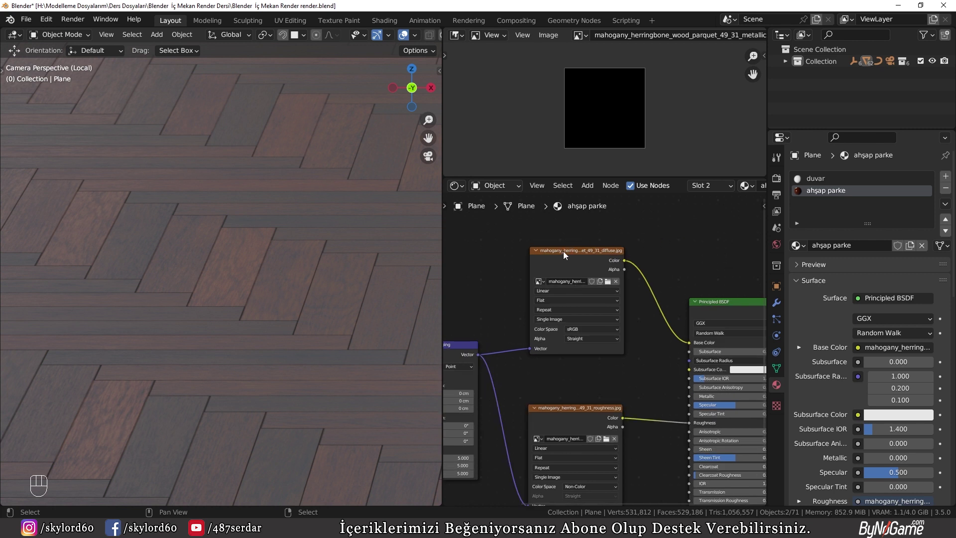
{"action": "key", "text": "d"}
{"action": "key", "text": "d"}
{"action": "left_click_drag", "start_coordinate": [686, 322], "coordinate": [680, 341]}
{"action": "key", "text": "d"}
{"action": "key", "text": "d"}
Step: Add a new Image Texture node holding the parquet normal_opengl image
{"action": "left_click", "coordinate": [725, 315]}
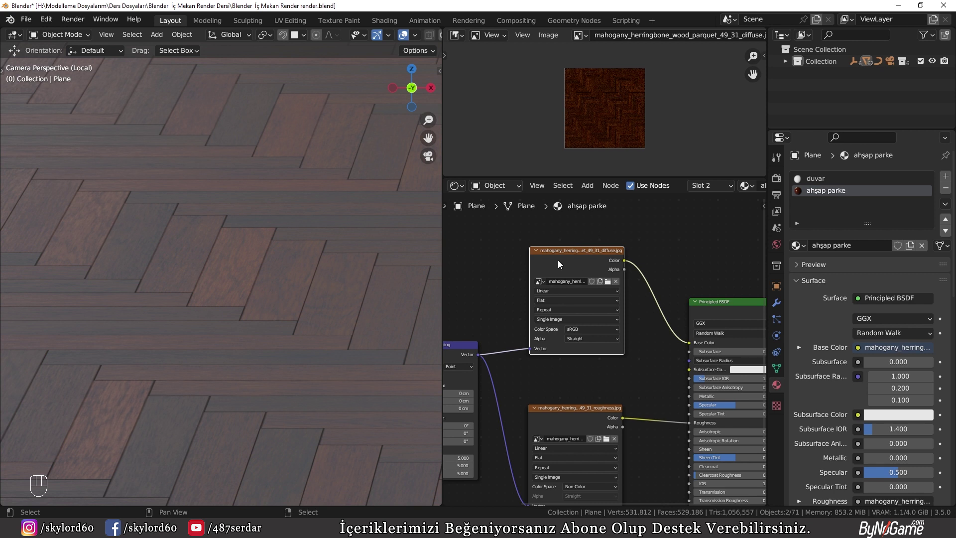
{"action": "left_click", "coordinate": [561, 263]}
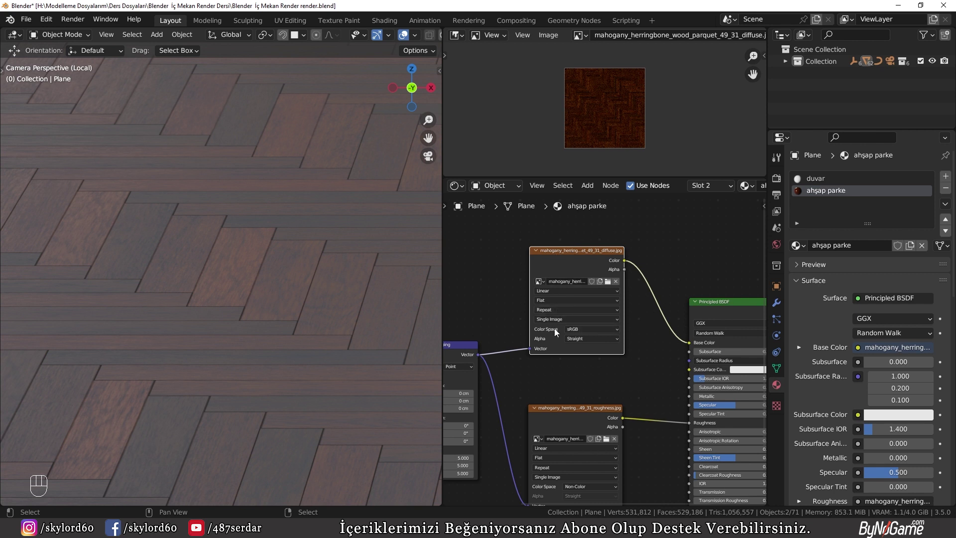
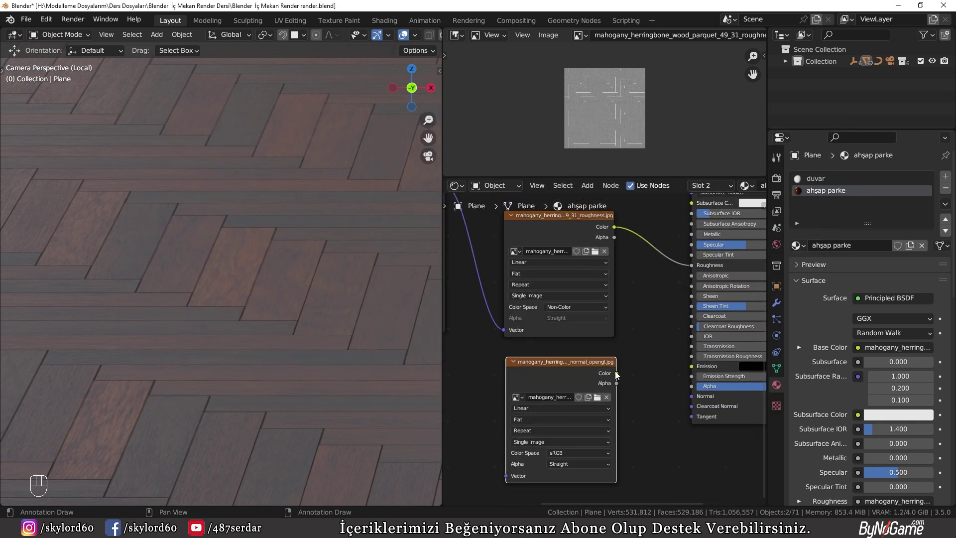
{"action": "left_click_drag", "start_coordinate": [676, 387], "coordinate": [701, 396]}
Step: Add a Normal Map node carrying the Non-Color normal image into the floor shader's Normal input
{"action": "key", "text": "shift+a"}
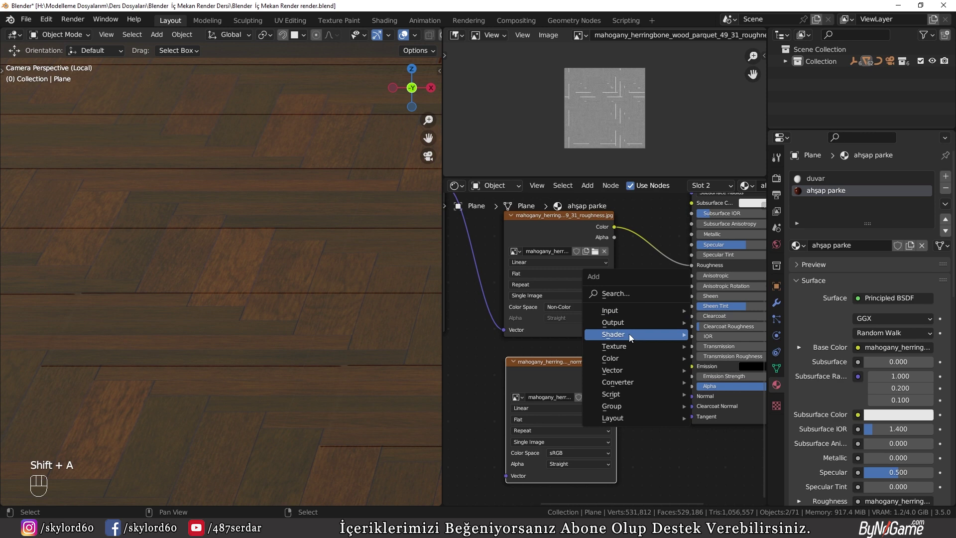
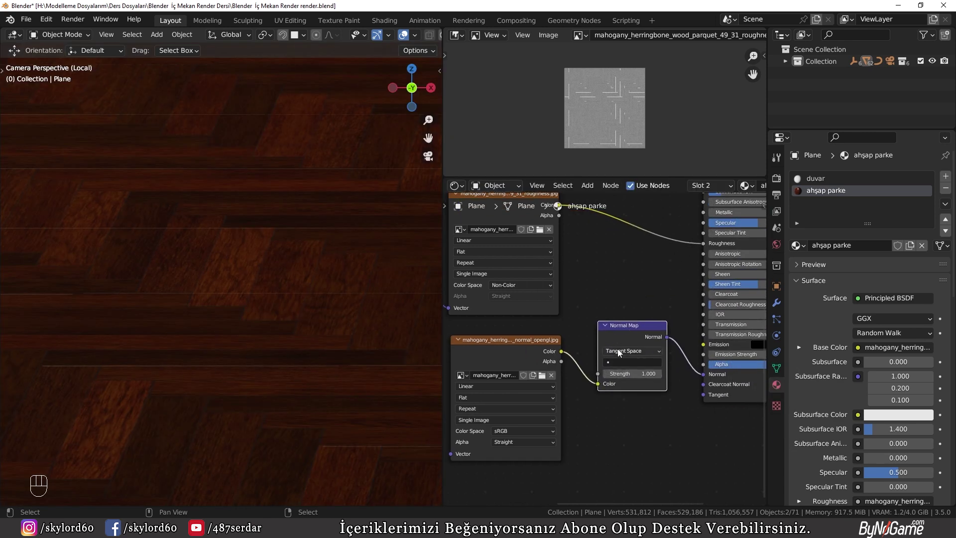
{"action": "left_click_drag", "start_coordinate": [526, 431], "coordinate": [491, 375]}
{"action": "left_click", "coordinate": [499, 328]}
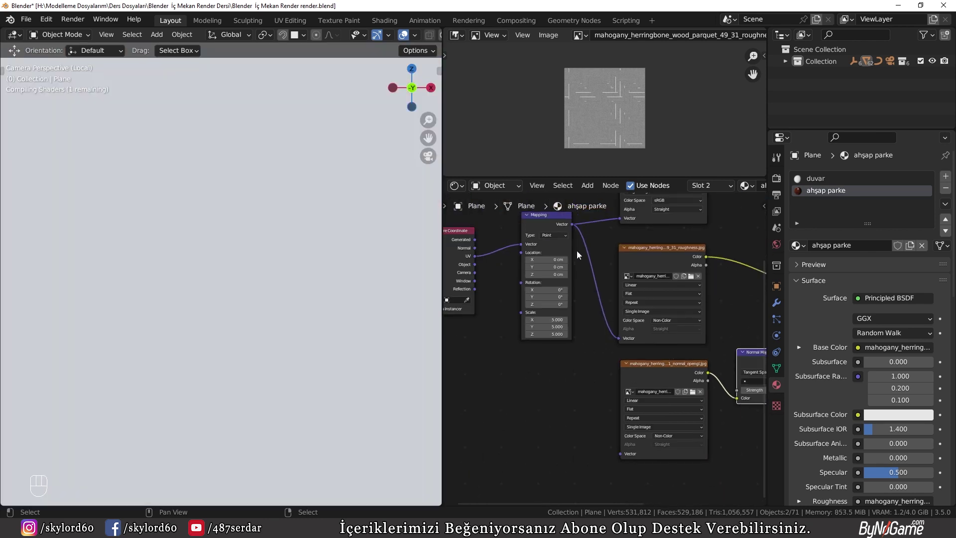
Step: Connect the shared Mapping node to the roughness and normal texture nodes
{"action": "left_click", "coordinate": [581, 250]}
{"action": "left_click", "coordinate": [551, 255]}
{"action": "left_click_drag", "start_coordinate": [544, 258], "coordinate": [620, 433]}
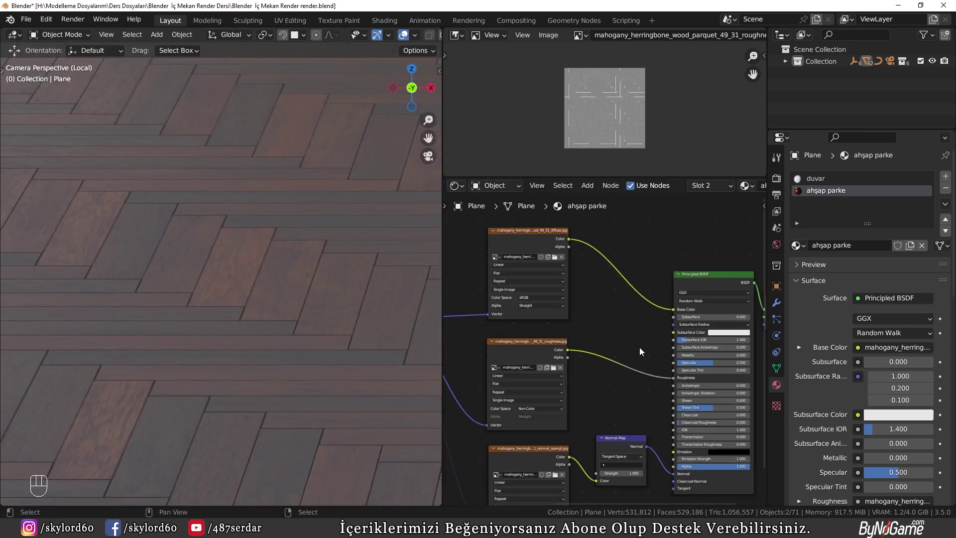
{"action": "left_click", "coordinate": [619, 325]}
{"action": "middle_click", "coordinate": [564, 289]}
Step: Duplicate the parquet diffuse Image Texture node, placing the copy above the original
{"action": "key", "text": "g"}
{"action": "key", "text": "shift+d"}
{"action": "left_click_drag", "start_coordinate": [577, 352], "coordinate": [566, 355]}
{"action": "key", "text": "ctrl+z"}
{"action": "middle_click", "coordinate": [542, 275]}
{"action": "left_click", "coordinate": [545, 280]}
Step: Duplicate the floor image node and load the parquet reflection jpg into the copy
{"action": "key", "text": "shift+d"}
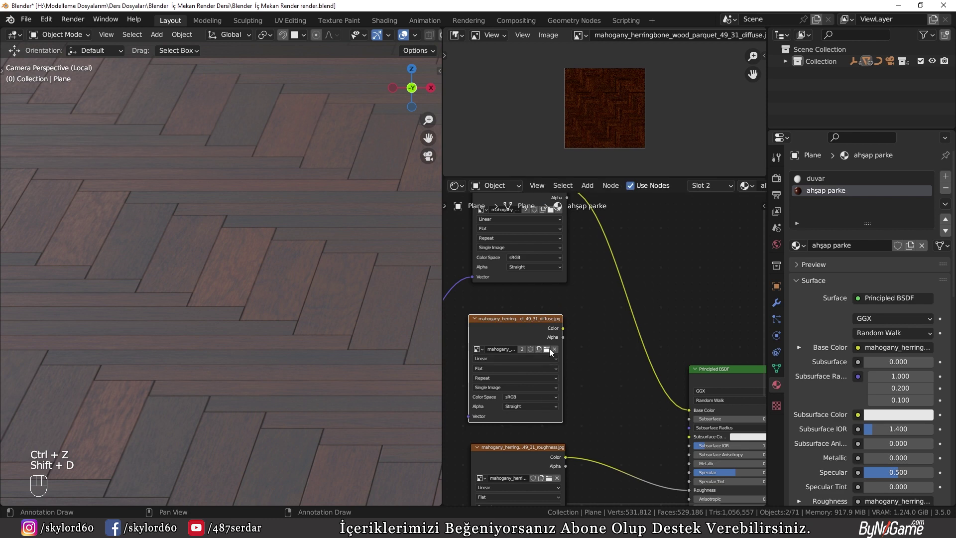
{"action": "left_click", "coordinate": [554, 355]}
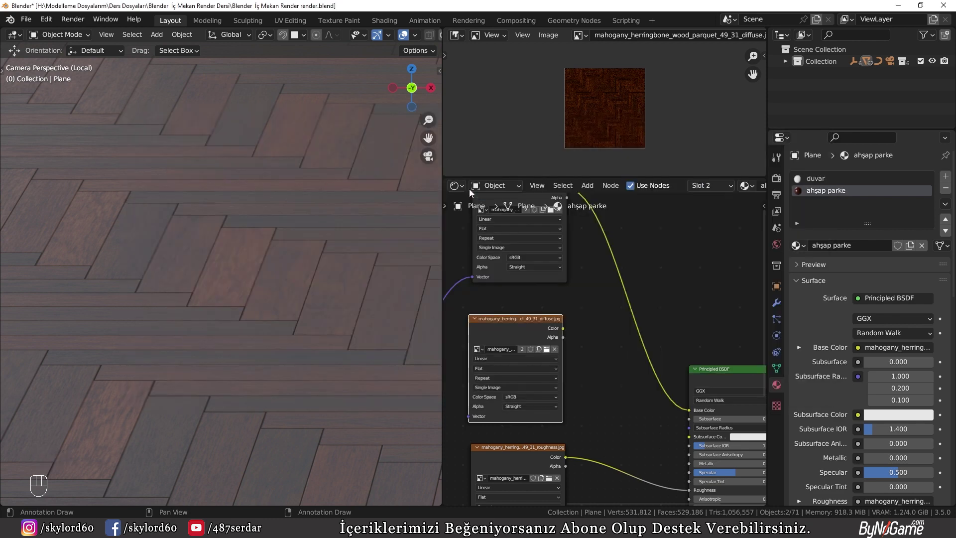
{"action": "left_click_drag", "start_coordinate": [585, 357], "coordinate": [688, 464]}
{"action": "left_click_drag", "start_coordinate": [669, 373], "coordinate": [633, 398]}
{"action": "left_click_drag", "start_coordinate": [501, 399], "coordinate": [611, 389]}
{"action": "middle_click", "coordinate": [288, 283]}
{"action": "middle_click", "coordinate": [278, 308]}
Step: Set the reflection image to Non-Color and wire its Color into the floor shader's Specular
{"action": "left_click", "coordinate": [579, 318]}
{"action": "left_click", "coordinate": [650, 270]}
{"action": "key", "text": "b"}
{"action": "key", "text": "g"}
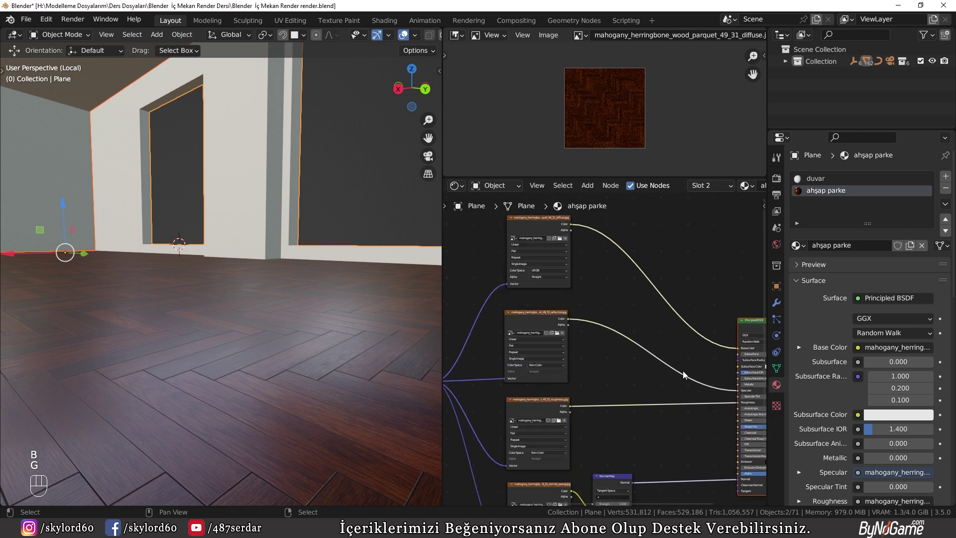
{"action": "left_click", "coordinate": [623, 342]}
{"action": "left_click", "coordinate": [642, 341]}
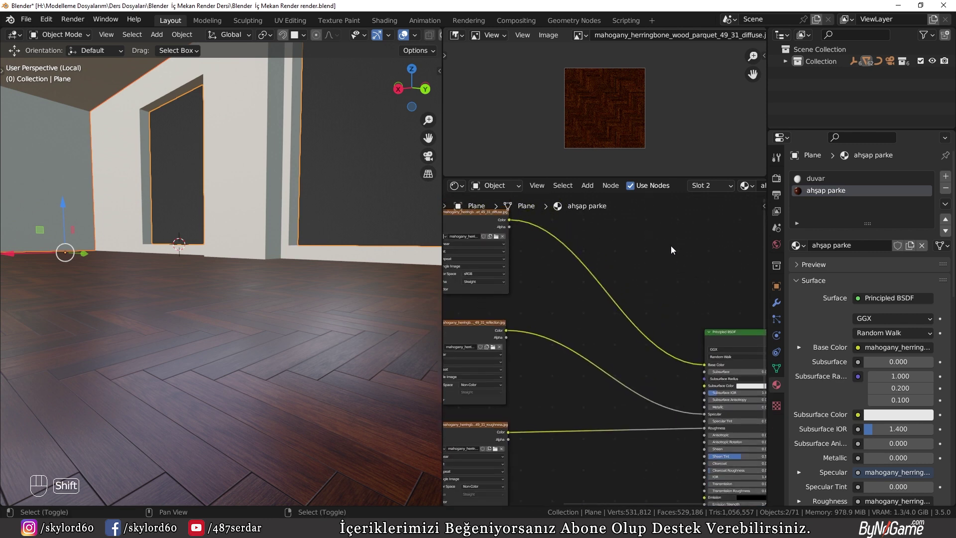
Step: Try a Gamma node on the floor reflection map, remove it again, and save preferences
{"action": "key", "text": "shift+a"}
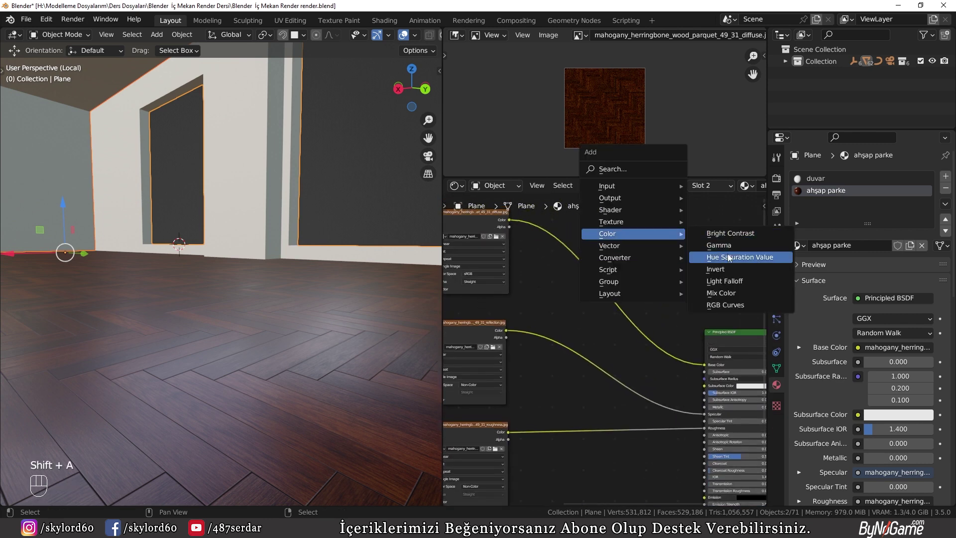
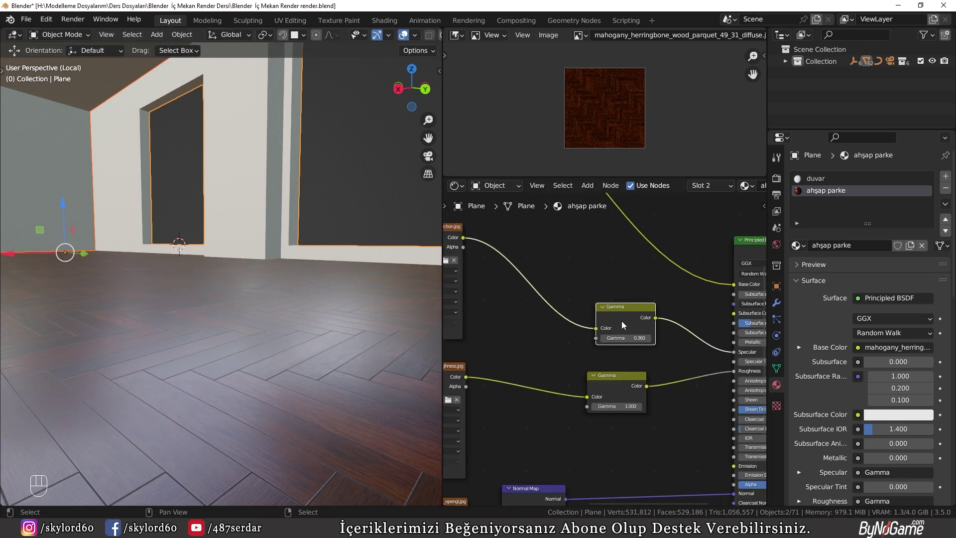
{"action": "key", "text": "ctrl+x"}
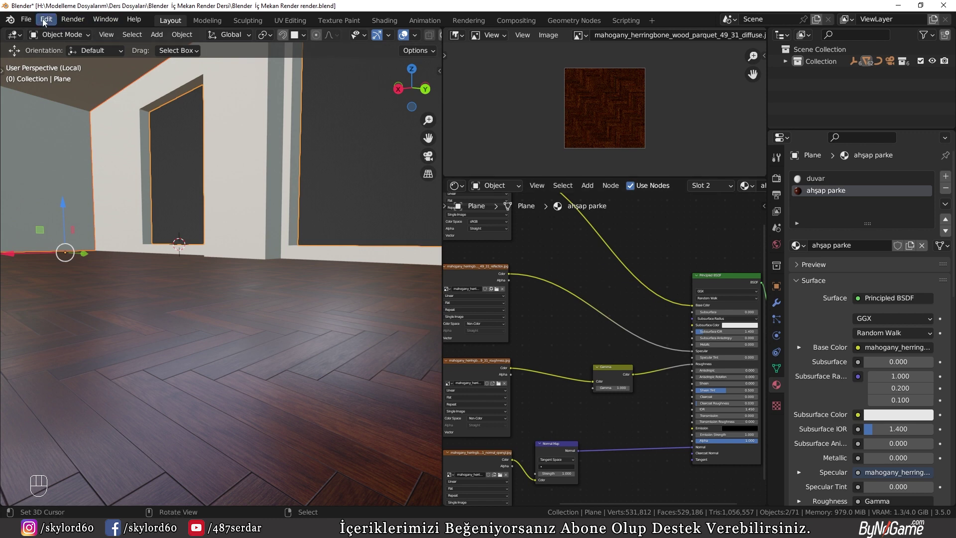
{"action": "left_click", "coordinate": [46, 21]}
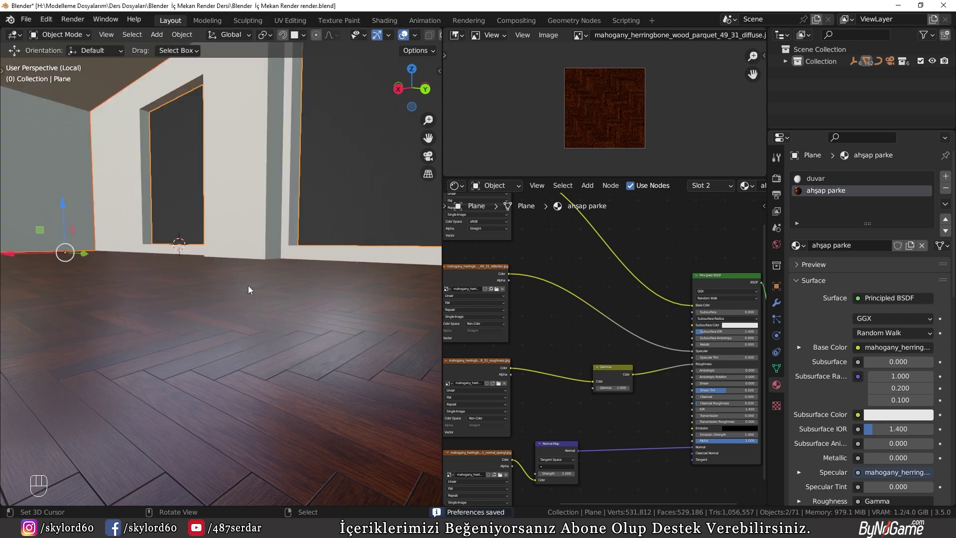
Step: Remove the Gamma node from the roughness map and return to the camera view
{"action": "left_click", "coordinate": [637, 381]}
{"action": "key", "text": "ctrl+x"}
{"action": "left_click_drag", "start_coordinate": [119, 349], "coordinate": [283, 354]}
{"action": "key", "text": "KP_0"}
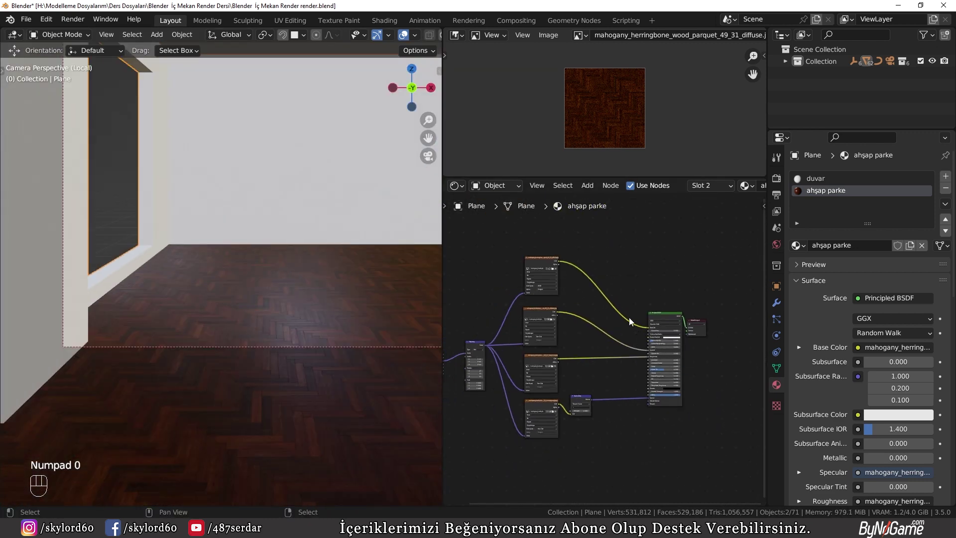
Step: Load the concrete colour, roughness and normal set into the duvar wall material via Ctrl+Shift+T
{"action": "left_click", "coordinate": [820, 187]}
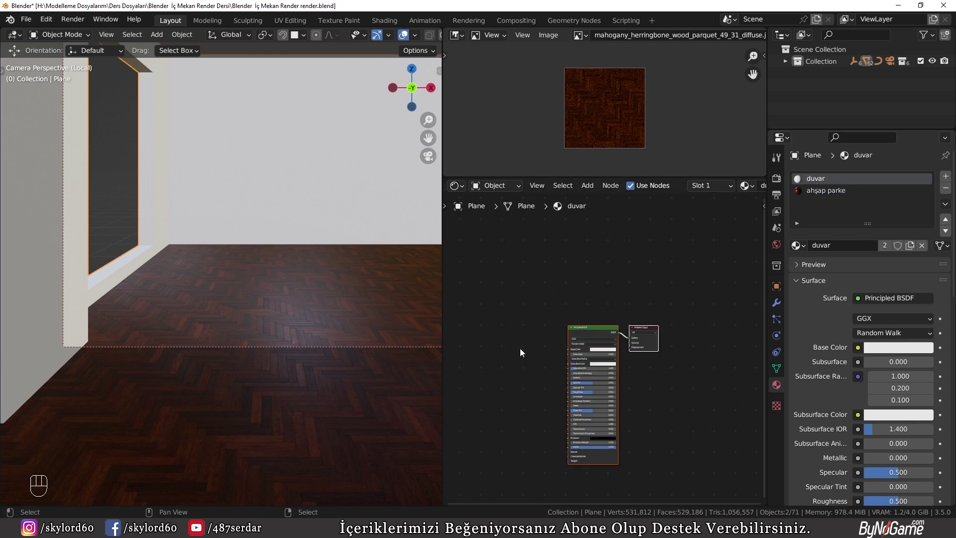
{"action": "left_click", "coordinate": [699, 301]}
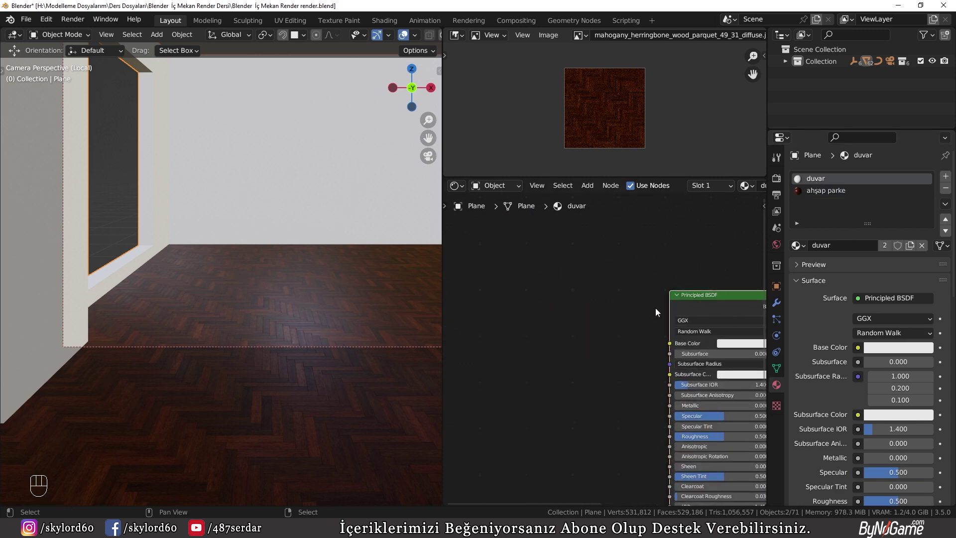
{"action": "key", "text": "ctrl+shift+t"}
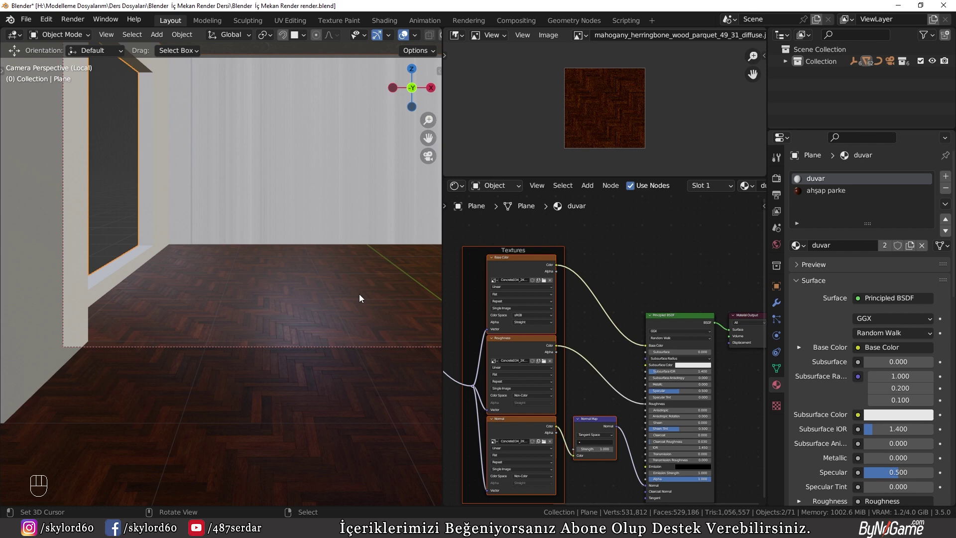
Step: Scale the concrete wall textures to 7 in the Mapping node and check the walls up close
{"action": "key", "text": "Tab"}
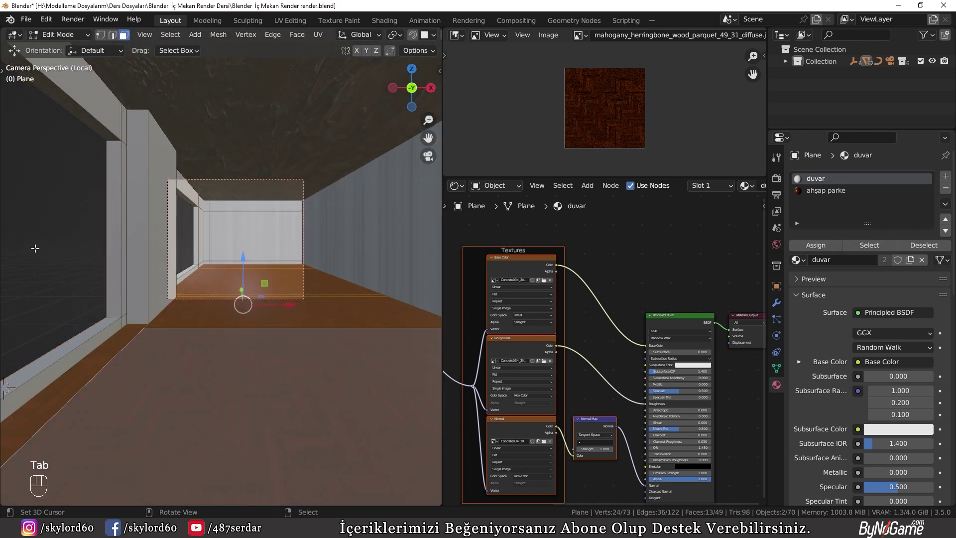
{"action": "key", "text": "alt+a"}
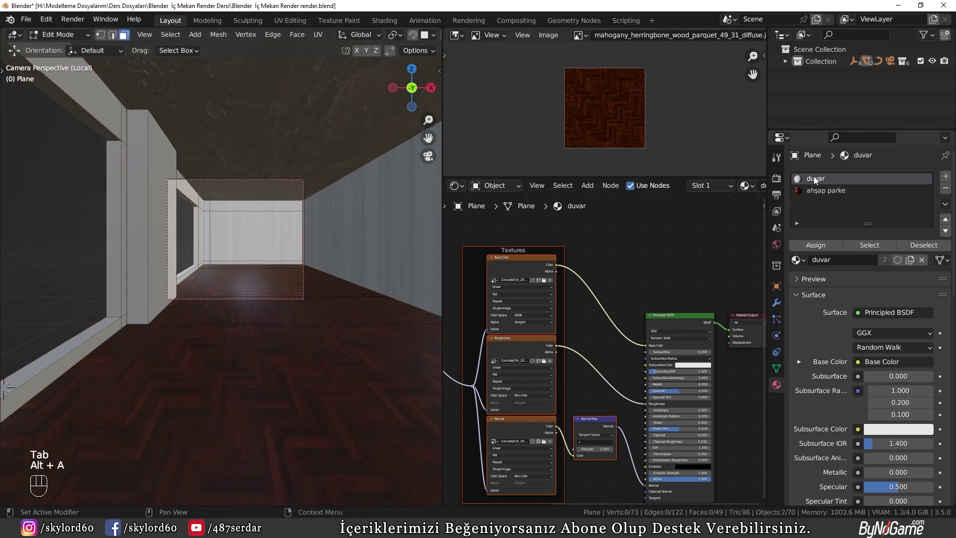
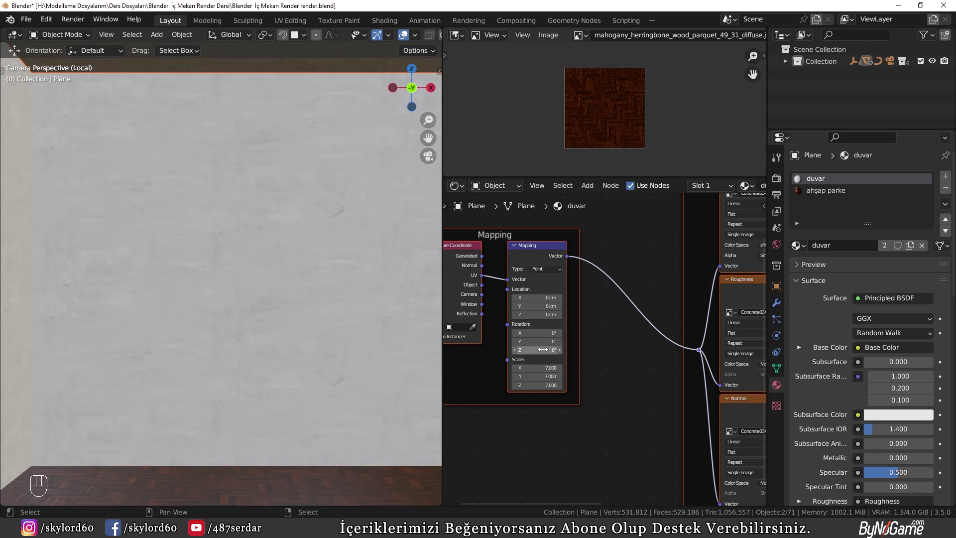
{"action": "left_click_drag", "start_coordinate": [224, 272], "coordinate": [183, 278]}
{"action": "left_click_drag", "start_coordinate": [233, 278], "coordinate": [147, 288]}
{"action": "left_click_drag", "start_coordinate": [289, 301], "coordinate": [236, 284]}
{"action": "middle_click", "coordinate": [278, 306]}
{"action": "left_click_drag", "start_coordinate": [259, 305], "coordinate": [208, 300]}
Step: Save the file and review the room from camera and local view toward the dining area
{"action": "key", "text": "KP_0"}
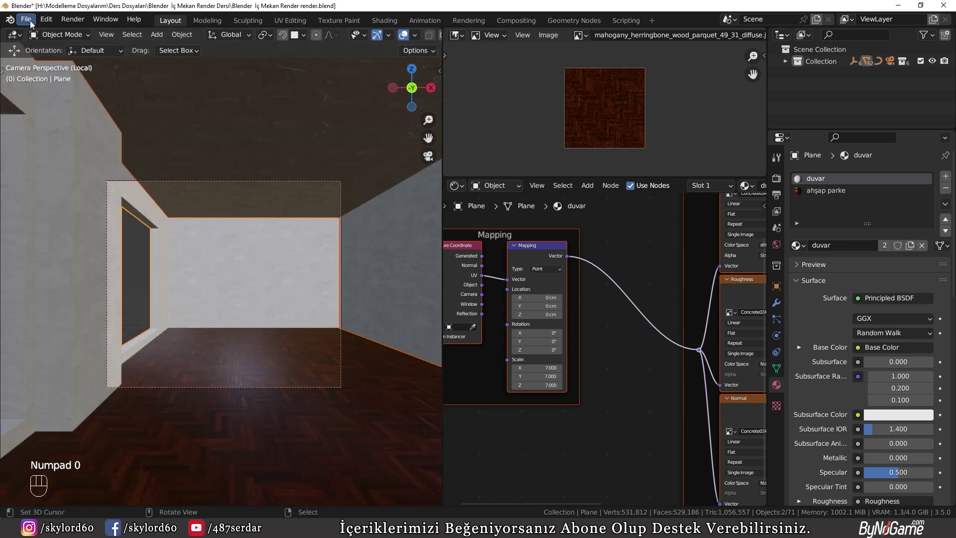
{"action": "left_click_drag", "start_coordinate": [33, 22], "coordinate": [302, 174]}
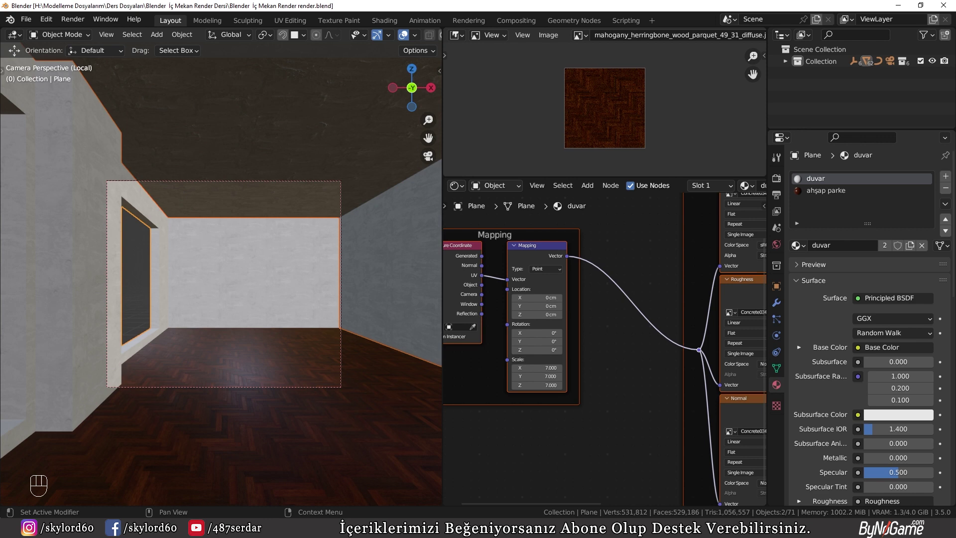
{"action": "key", "text": "KP_Divide"}
{"action": "left_click_drag", "start_coordinate": [203, 373], "coordinate": [236, 338]}
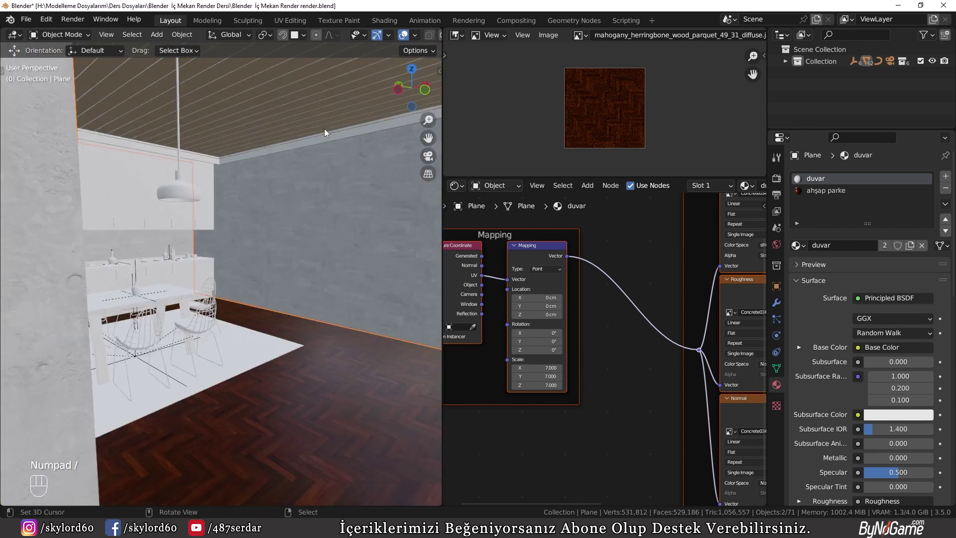
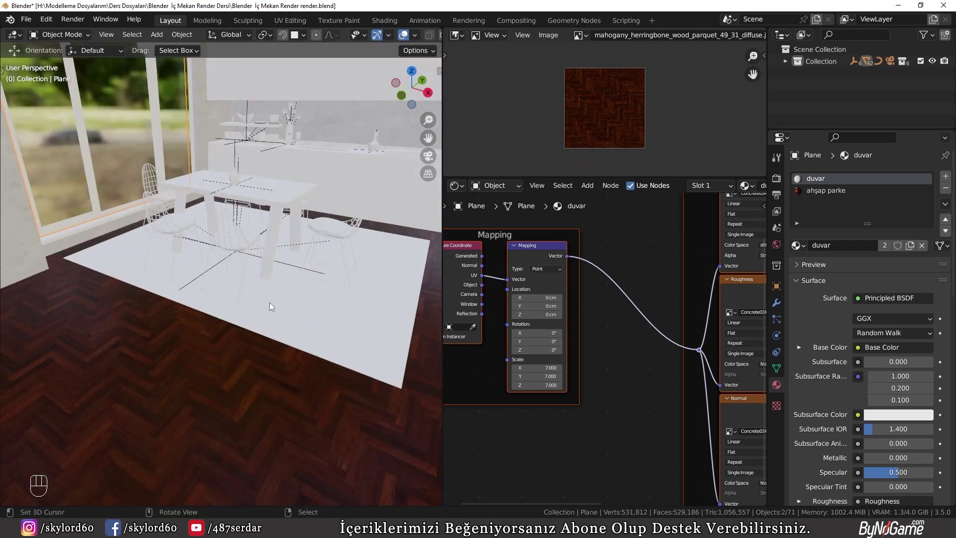
Step: Select the rug under the dining table and open its Material.001 for editing
{"action": "left_click", "coordinate": [242, 306]}
{"action": "middle_click", "coordinate": [201, 315]}
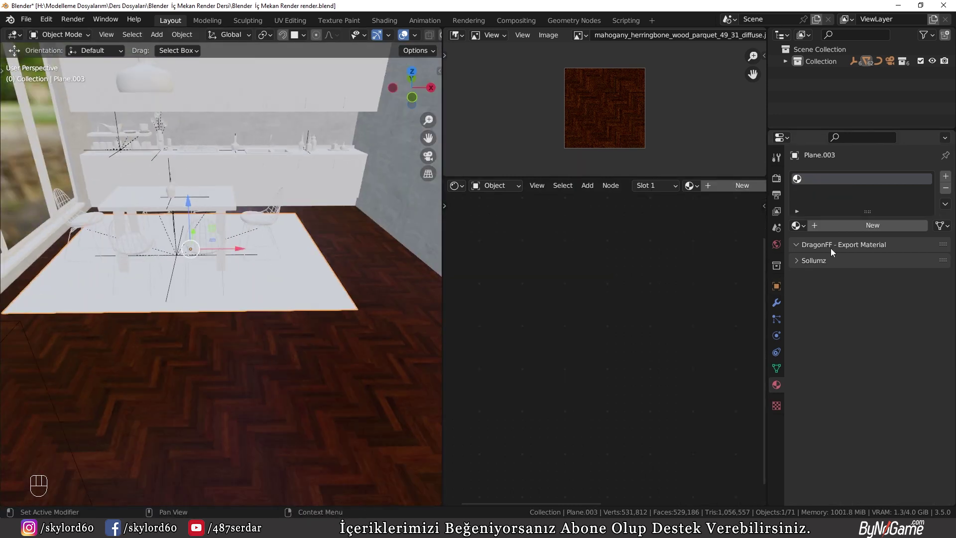
{"action": "key", "text": "g"}
{"action": "key", "text": "ctrl+z"}
{"action": "left_click", "coordinate": [890, 223]}
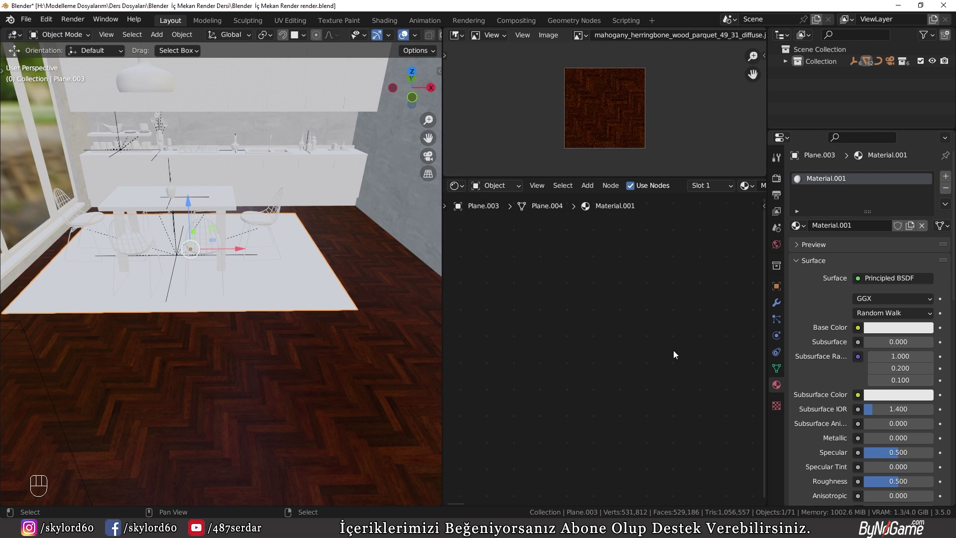
{"action": "key", "text": "alt+a"}
{"action": "key", "text": "KP_Decimal"}
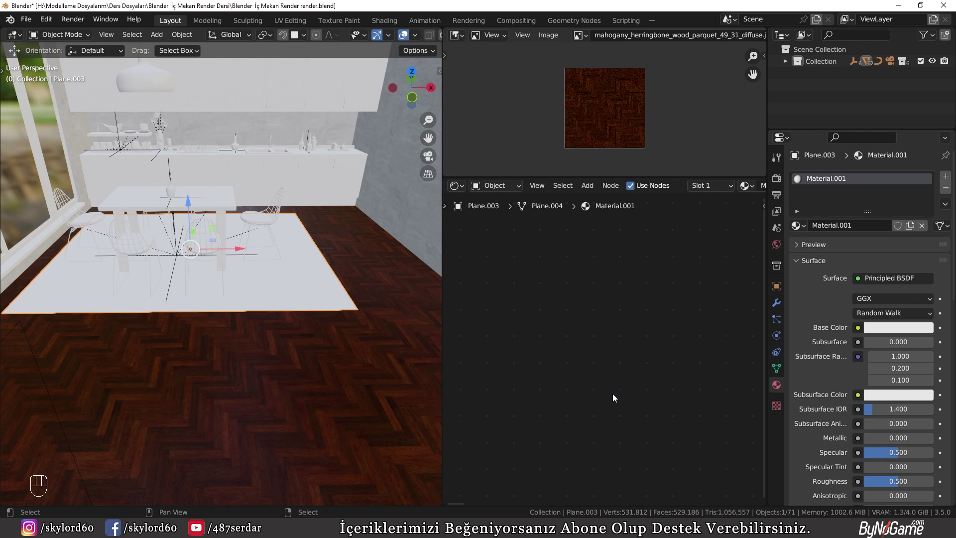
Step: Add Texture Coordinate, Mapping and Image Texture nodes feeding the rug's Base Color via Ctrl+T
{"action": "key", "text": "a"}
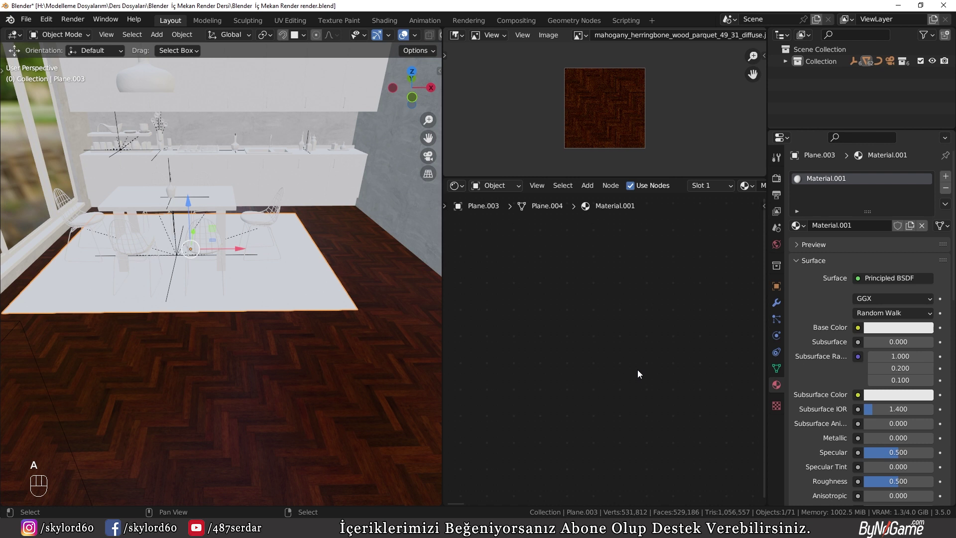
{"action": "key", "text": "KP_Decimal"}
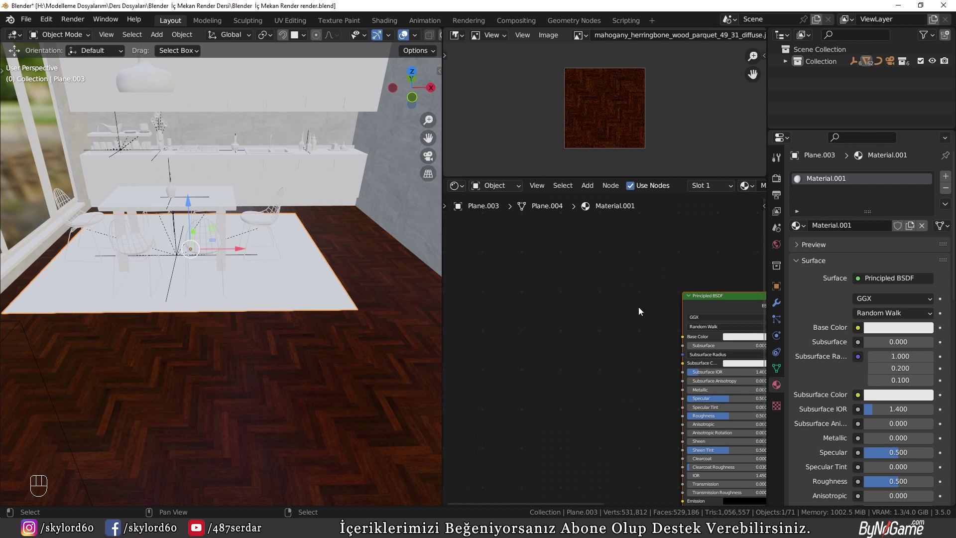
{"action": "left_click", "coordinate": [716, 307]}
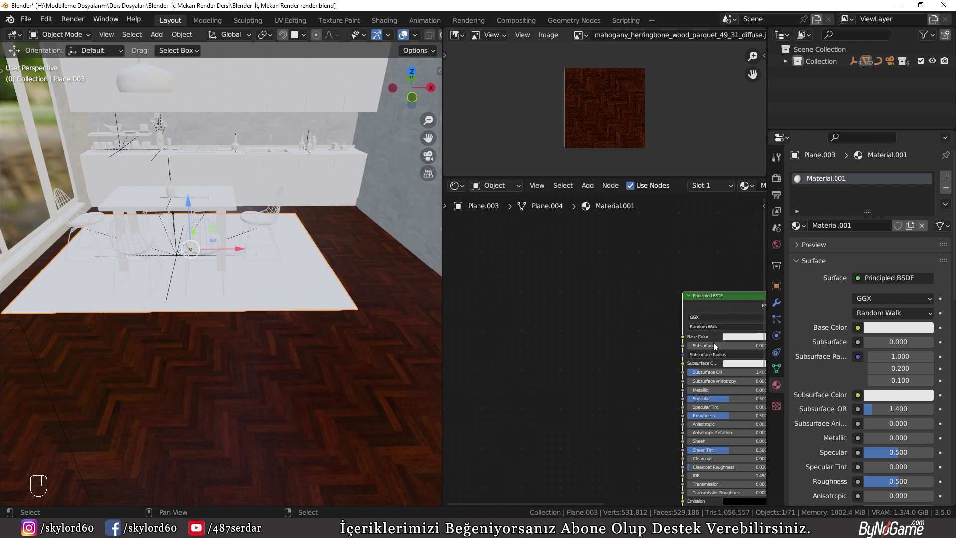
{"action": "left_click", "coordinate": [713, 301]}
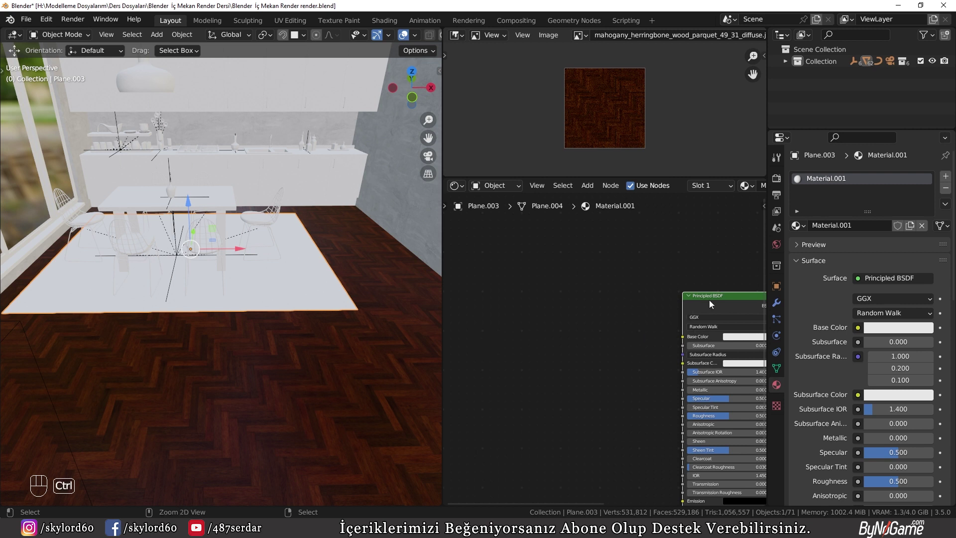
{"action": "key", "text": "ctrl+t"}
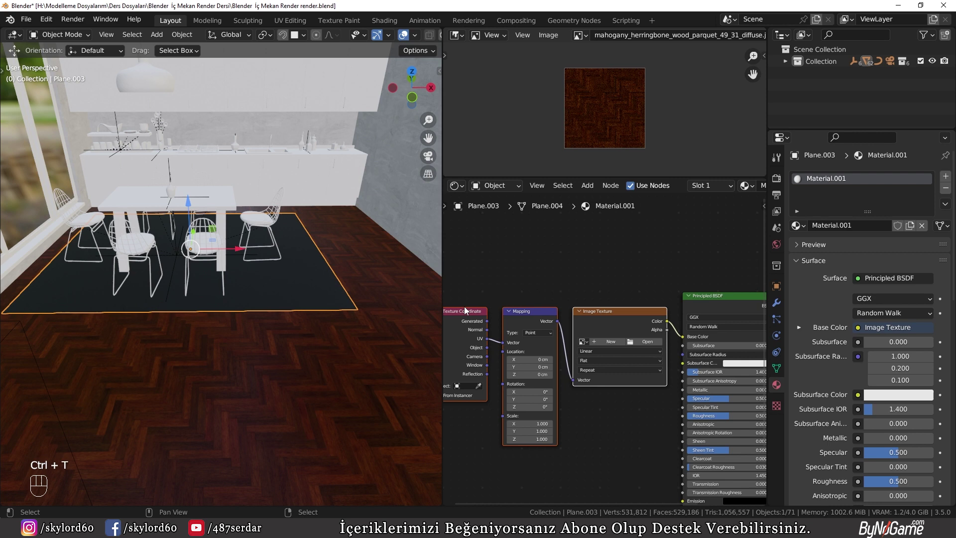
Step: Load Design_Collection_1.jpg into the rug texture and rotate it 90° on Mapping Z
{"action": "left_click", "coordinate": [618, 272]}
{"action": "left_click", "coordinate": [651, 339]}
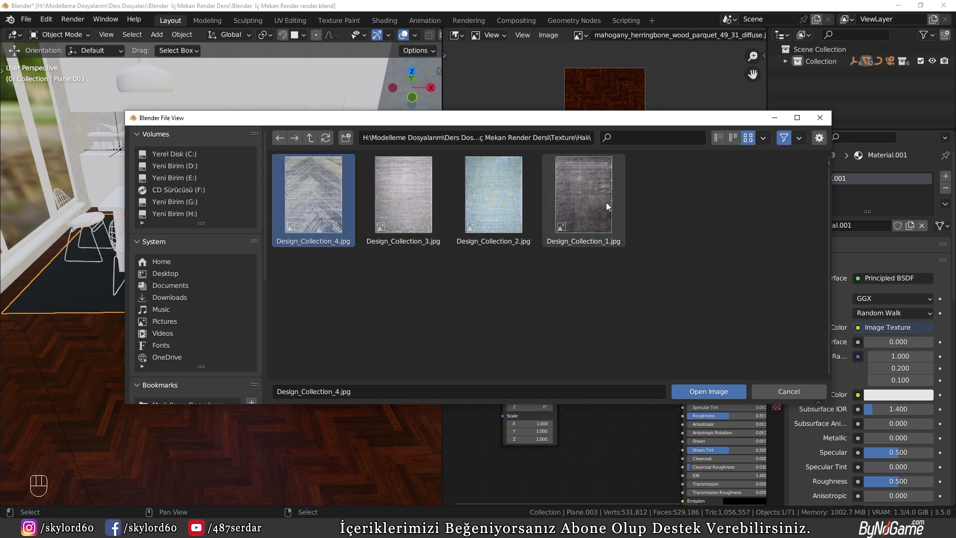
{"action": "left_click_drag", "start_coordinate": [295, 308], "coordinate": [241, 322]}
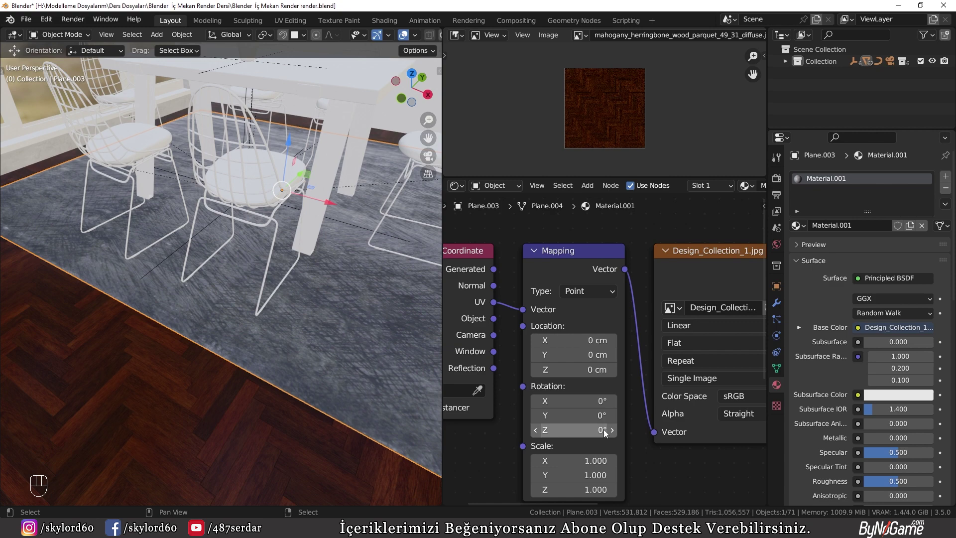
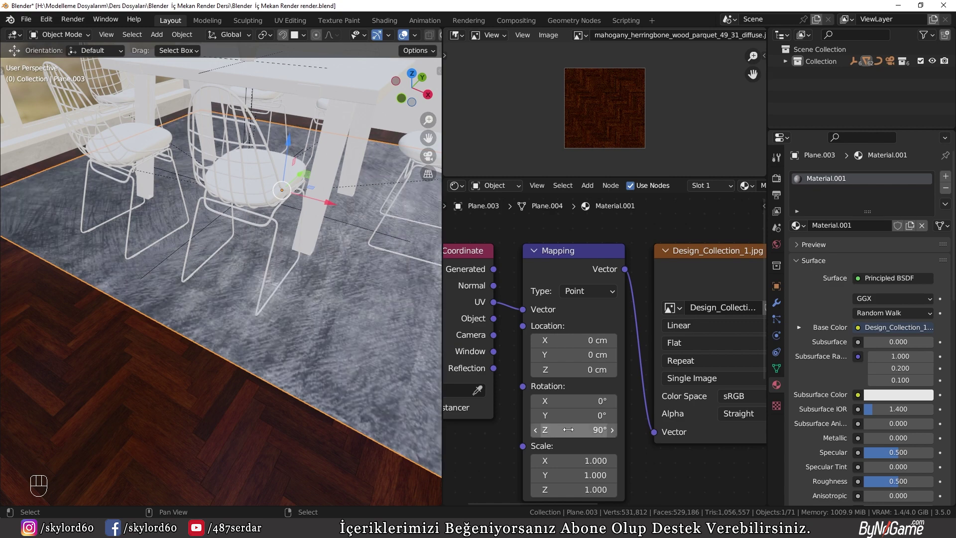
{"action": "middle_click", "coordinate": [212, 326]}
{"action": "middle_click", "coordinate": [86, 280]}
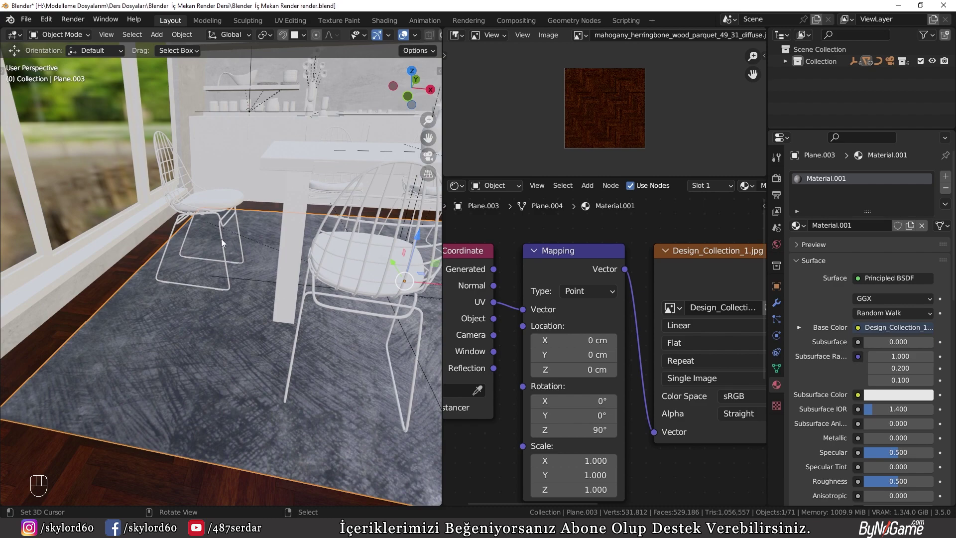
{"action": "key", "text": "KP_Decimal"}
Step: Orbit around the dining chairs and zoom in on the wire chair frame to be materialed
{"action": "left_click_drag", "start_coordinate": [336, 360], "coordinate": [371, 351]}
{"action": "left_click_drag", "start_coordinate": [334, 341], "coordinate": [346, 359]}
{"action": "middle_click", "coordinate": [110, 300]}
{"action": "middle_click", "coordinate": [171, 308]}
{"action": "left_click_drag", "start_coordinate": [263, 355], "coordinate": [241, 327]}
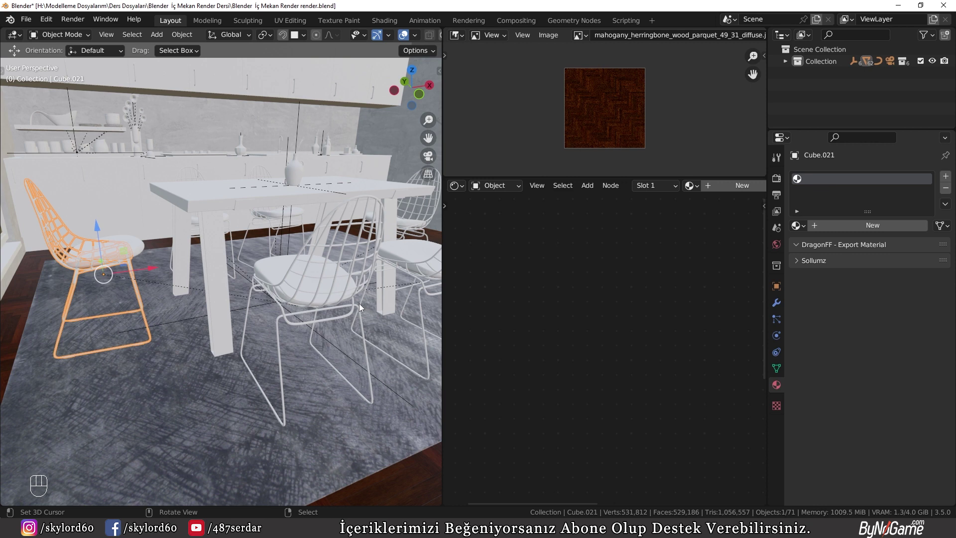
{"action": "middle_click", "coordinate": [248, 264]}
{"action": "left_click_drag", "start_coordinate": [248, 272], "coordinate": [216, 287]}
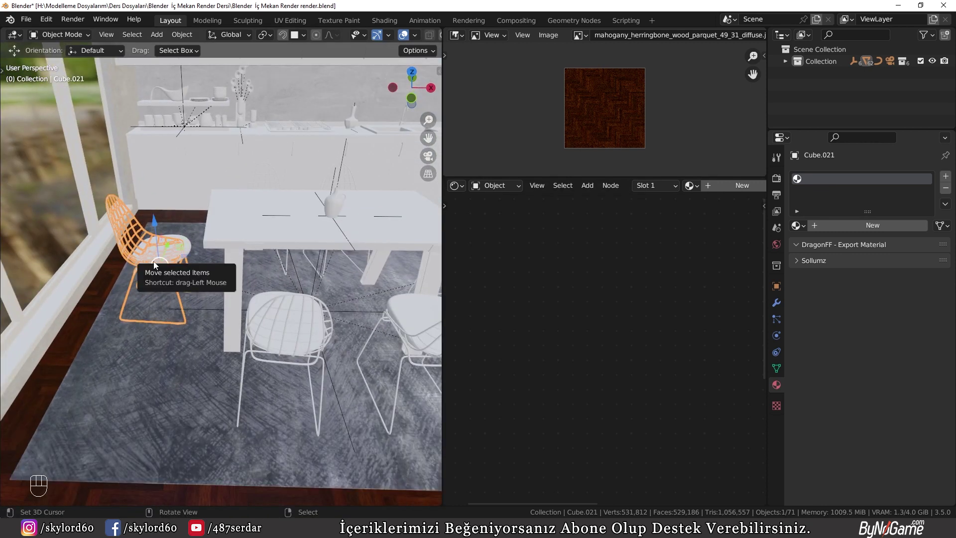
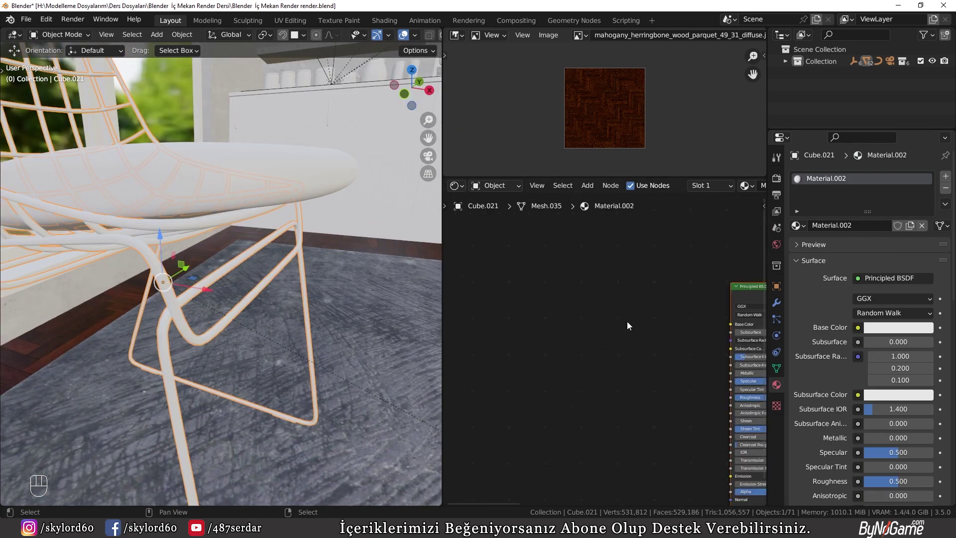
Step: Load the metal colour, metallic and roughness textures into the chair frame's shader via Ctrl+Shift+T
{"action": "key", "text": "KP_Decimal"}
{"action": "left_click_drag", "start_coordinate": [572, 257], "coordinate": [656, 341]}
{"action": "left_click", "coordinate": [652, 331]}
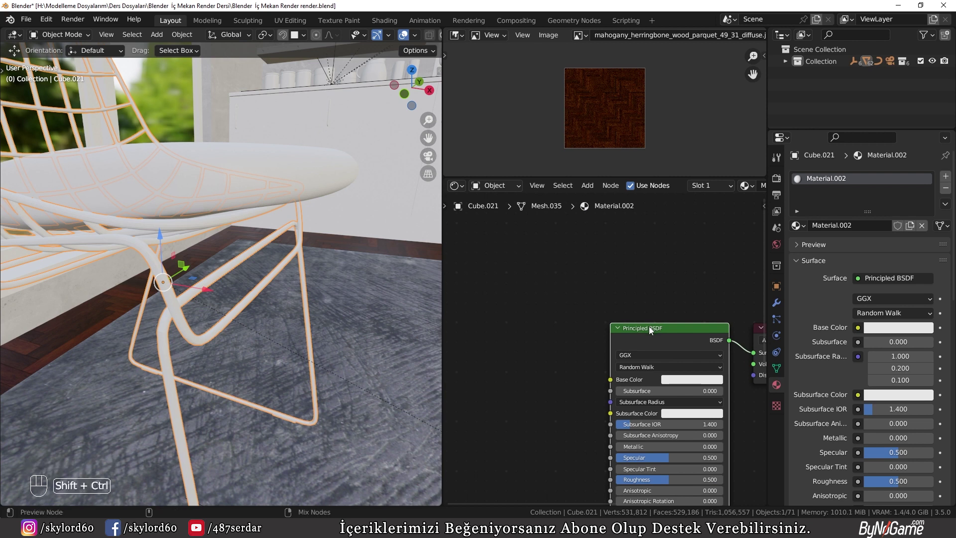
{"action": "key", "text": "ctrl+shift+t"}
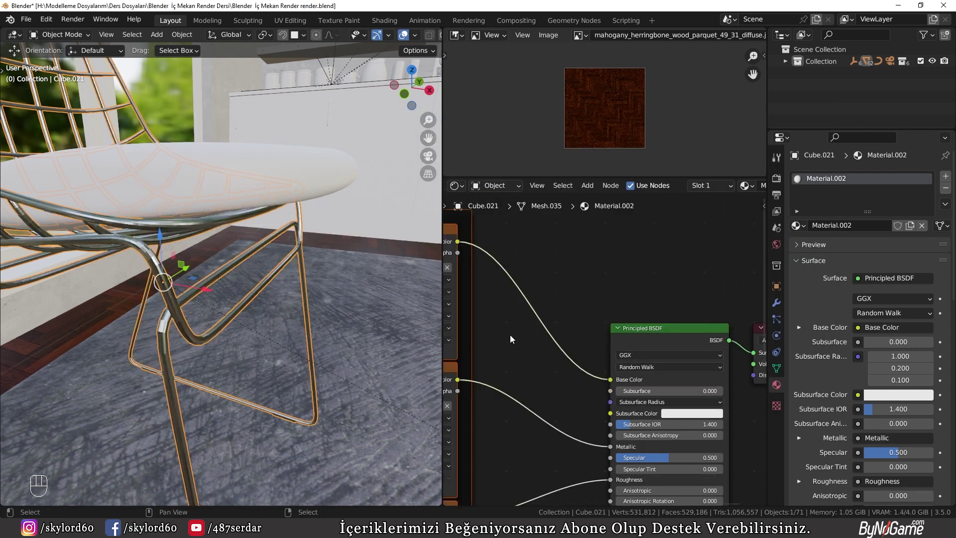
Step: Re-unwrap the chair frame's UVs and inspect the reflections on the metal tubes
{"action": "middle_click", "coordinate": [232, 304]}
{"action": "middle_click", "coordinate": [300, 321]}
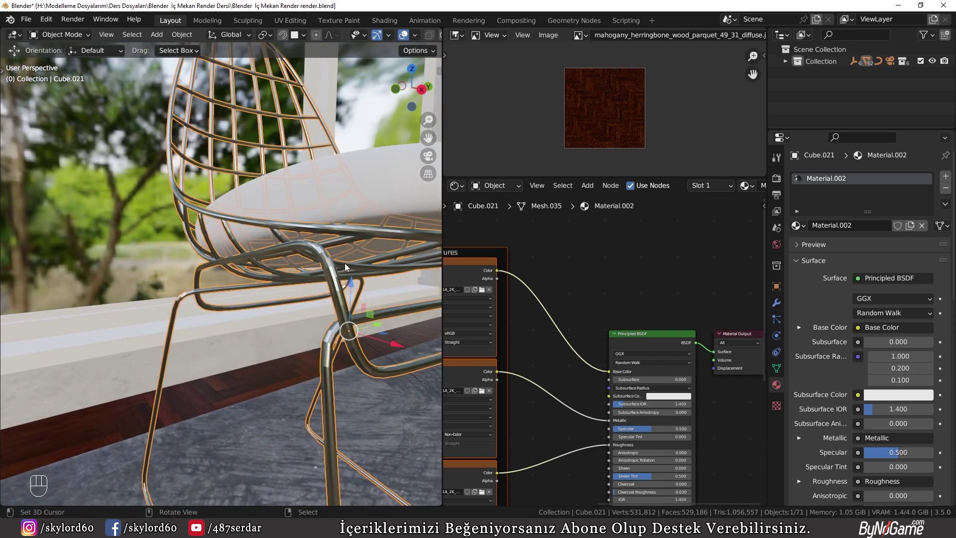
{"action": "left_click_drag", "start_coordinate": [367, 280], "coordinate": [298, 271]}
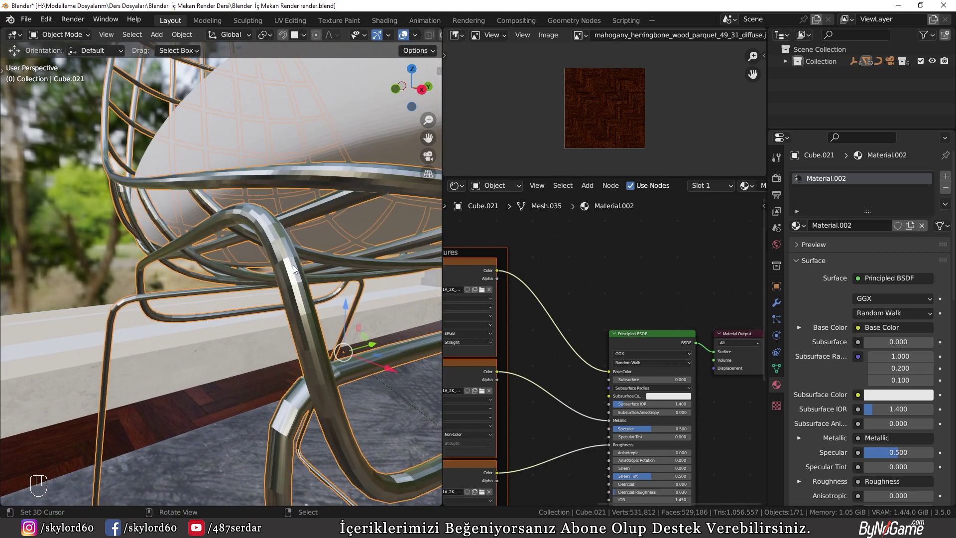
{"action": "key", "text": "w"}
{"action": "left_click_drag", "start_coordinate": [222, 289], "coordinate": [252, 311]}
{"action": "middle_click", "coordinate": [304, 333]}
{"action": "key", "text": "Tab"}
{"action": "key", "text": "u"}
{"action": "key", "text": "Tab"}
{"action": "left_click_drag", "start_coordinate": [348, 323], "coordinate": [322, 297]}
{"action": "left_click_drag", "start_coordinate": [327, 297], "coordinate": [333, 278]}
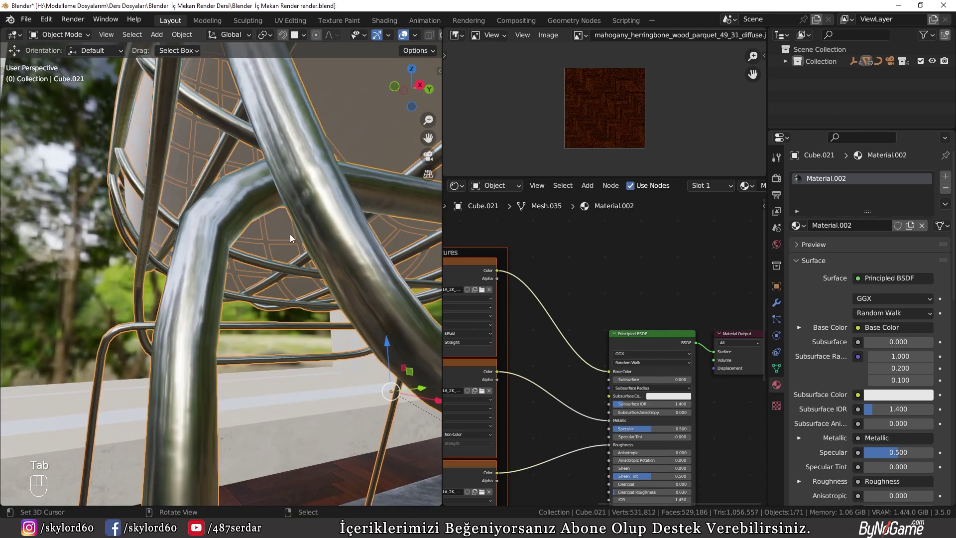
{"action": "middle_click", "coordinate": [274, 337]}
{"action": "middle_click", "coordinate": [360, 324]}
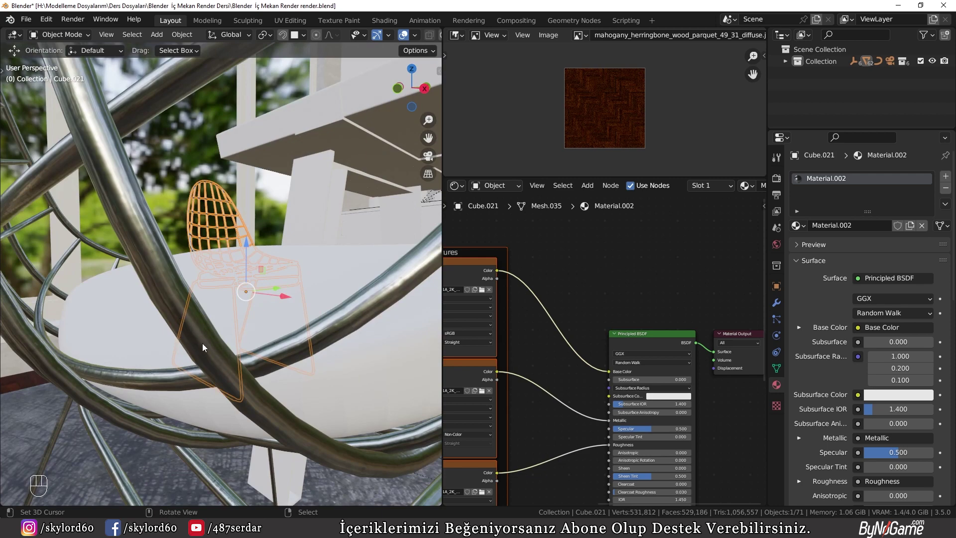
{"action": "left_click_drag", "start_coordinate": [224, 348], "coordinate": [275, 367]}
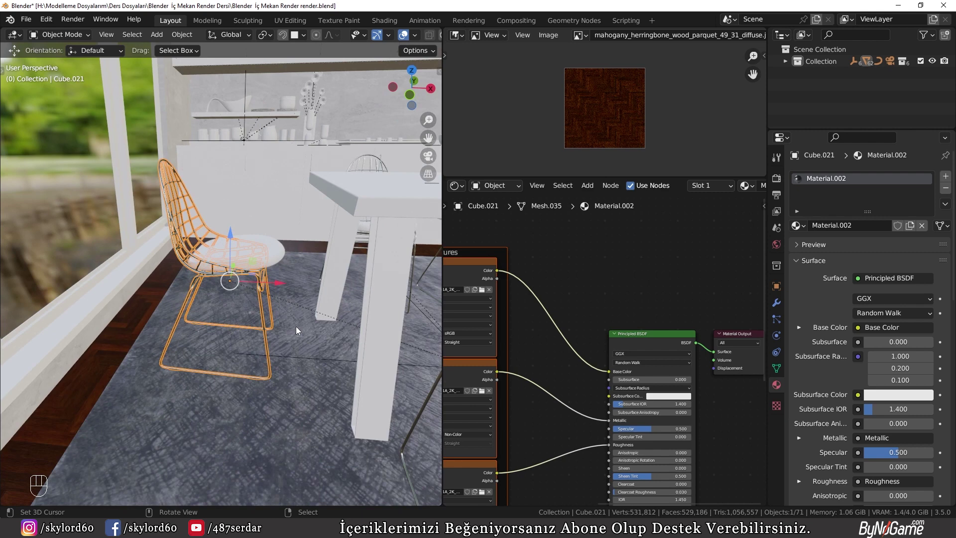
{"action": "left_click_drag", "start_coordinate": [280, 312], "coordinate": [245, 316]}
Step: Rename the chair frame's material to 'metal'
{"action": "left_click", "coordinate": [319, 229]}
{"action": "left_click", "coordinate": [221, 289]}
{"action": "left_click", "coordinate": [228, 277]}
{"action": "left_click", "coordinate": [852, 215]}
{"action": "left_click_drag", "start_coordinate": [849, 228], "coordinate": [849, 231]}
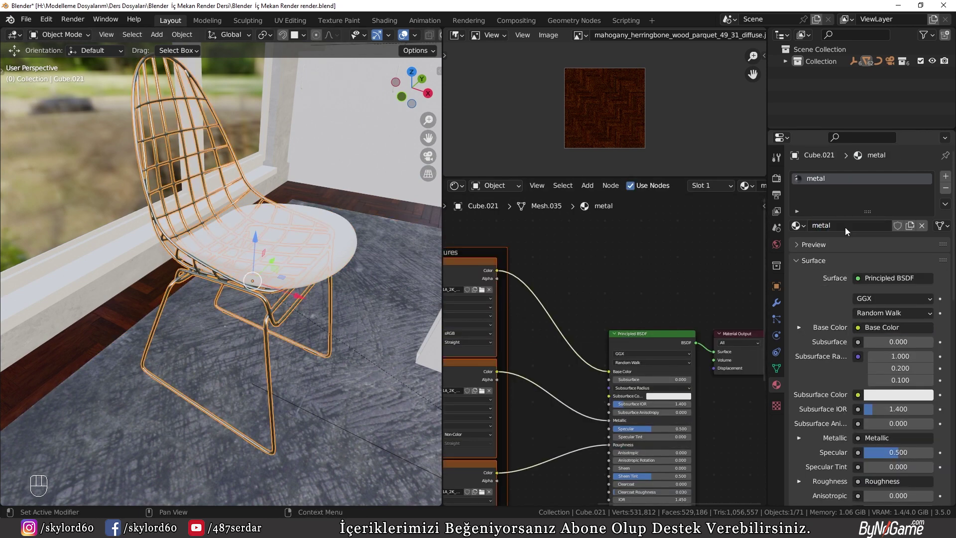
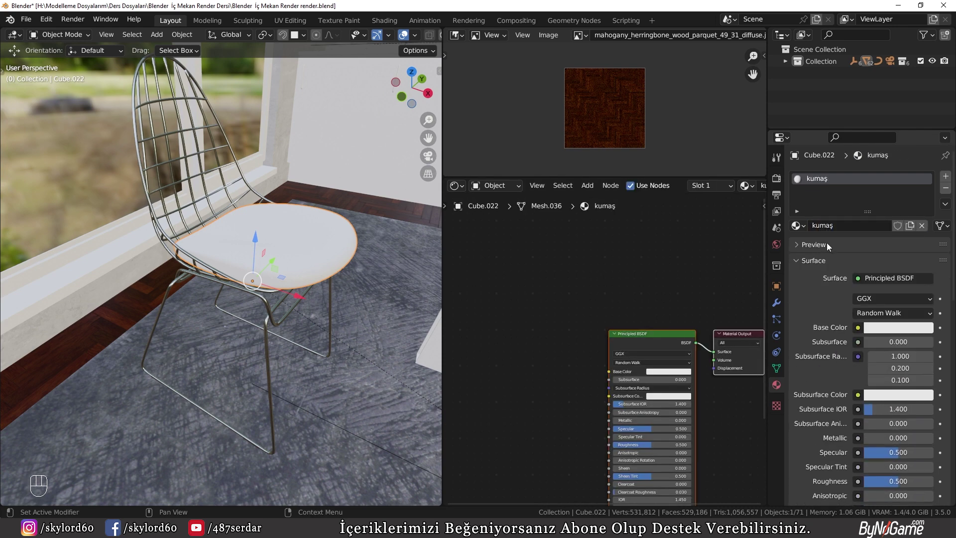
Step: Load the Fabric036 texture set into the cushion's kumaş material via Ctrl+Shift+T
{"action": "left_click", "coordinate": [632, 348]}
{"action": "key", "text": "ctrl+shift+t"}
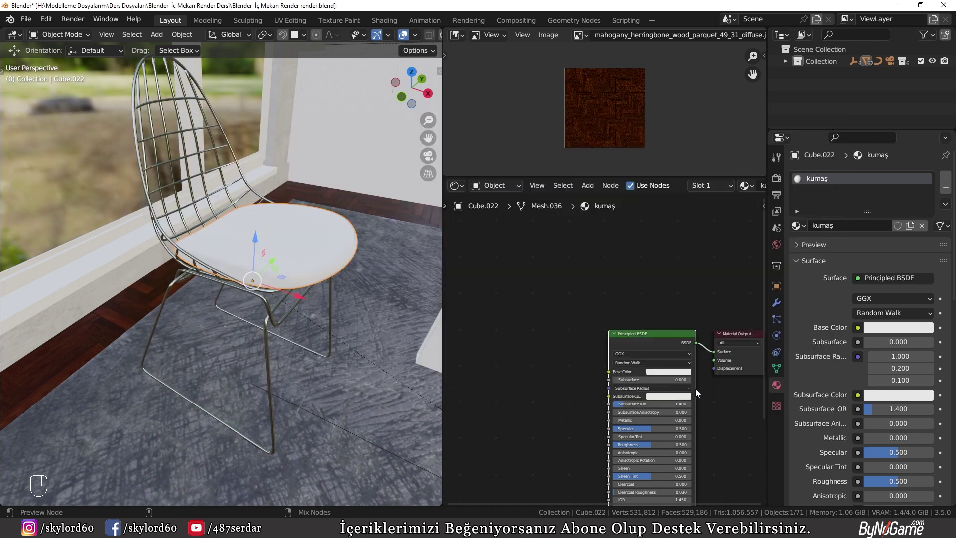
{"action": "left_click_drag", "start_coordinate": [339, 298], "coordinate": [289, 330]}
Step: Scale the fabric textures to 0.3 in Mapping and inspect the finer weave on the cushion
{"action": "middle_click", "coordinate": [276, 306]}
{"action": "left_click_drag", "start_coordinate": [205, 335], "coordinate": [229, 316]}
{"action": "left_click_drag", "start_coordinate": [349, 271], "coordinate": [300, 282]}
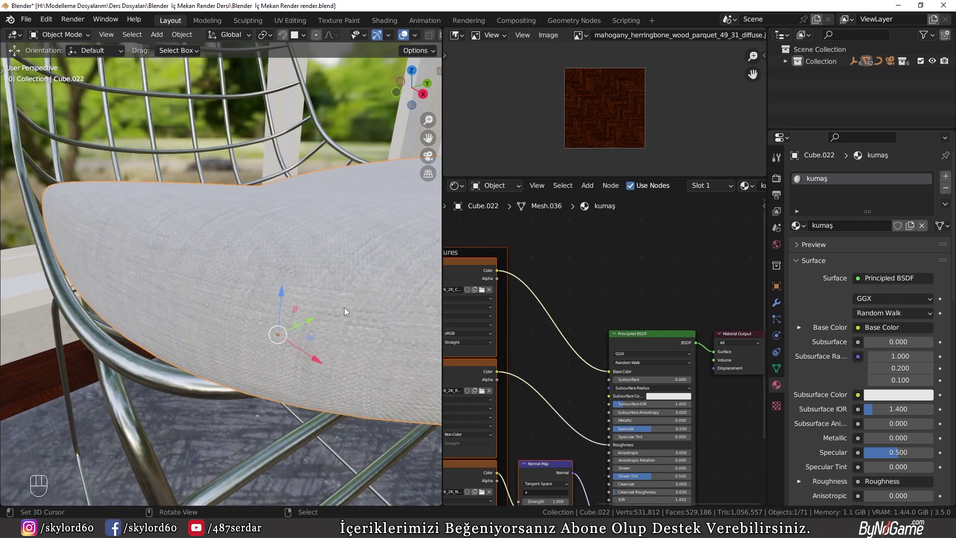
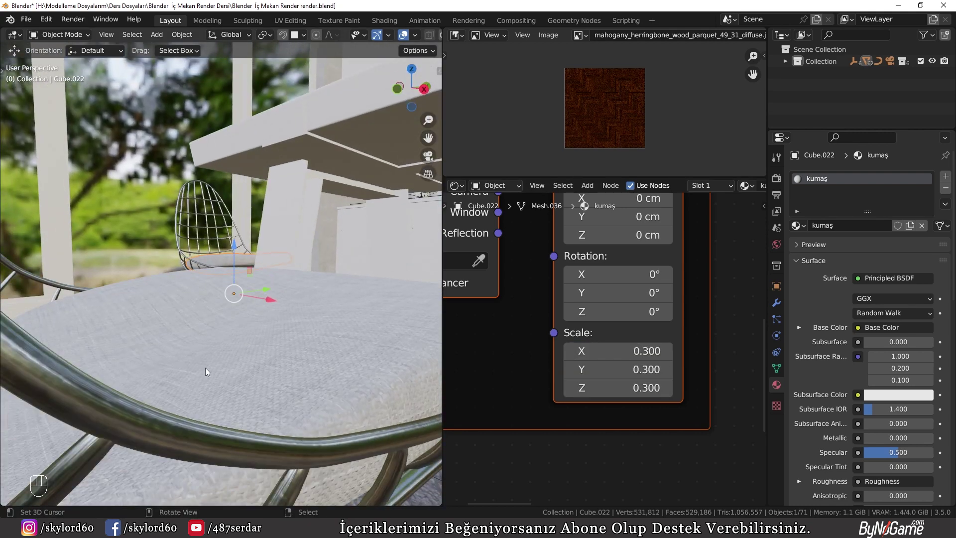
{"action": "left_click_drag", "start_coordinate": [170, 343], "coordinate": [275, 352]}
{"action": "left_click_drag", "start_coordinate": [261, 294], "coordinate": [221, 342]}
{"action": "left_click_drag", "start_coordinate": [225, 342], "coordinate": [247, 310]}
{"action": "left_click_drag", "start_coordinate": [250, 337], "coordinate": [232, 321]}
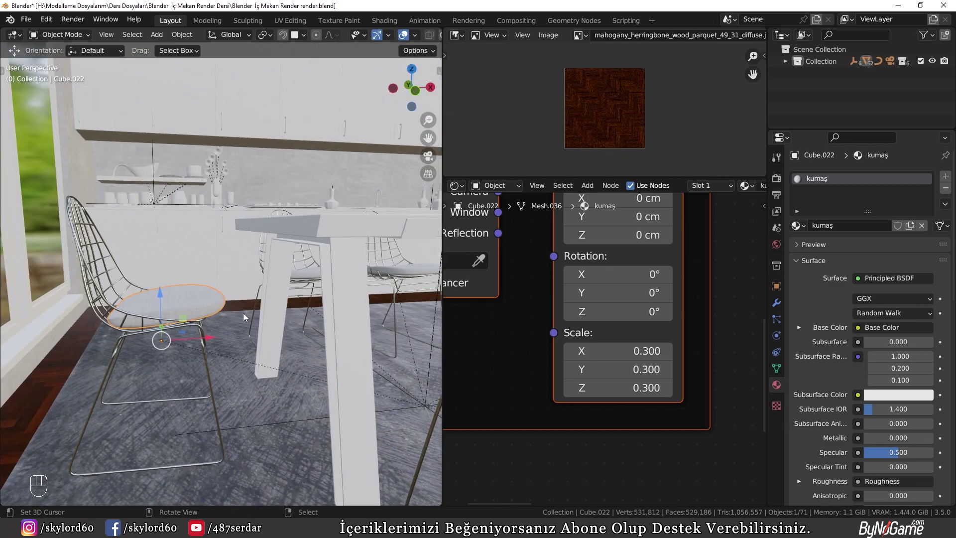
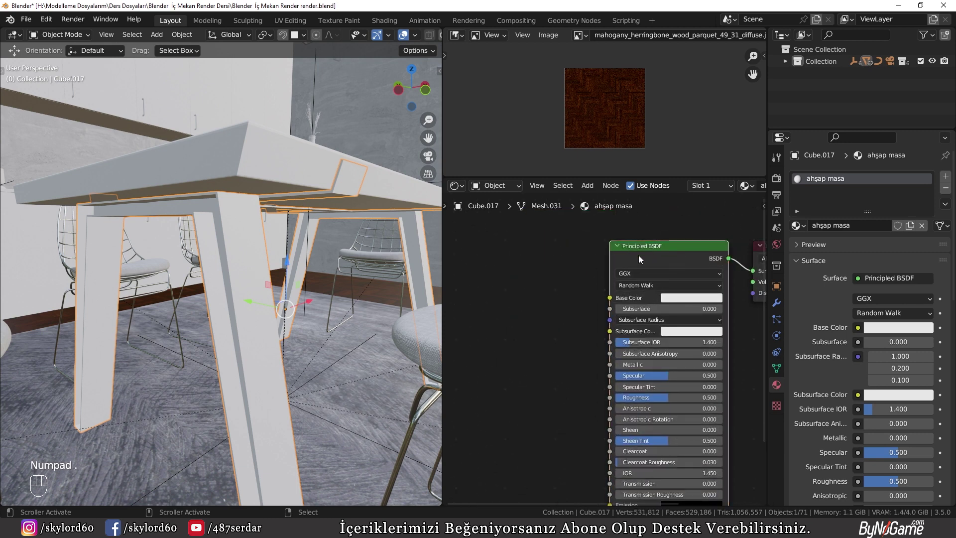
Step: Load the Wood048 texture set into the table's ahşap masa material via Ctrl+Shift+T
{"action": "left_click", "coordinate": [656, 255]}
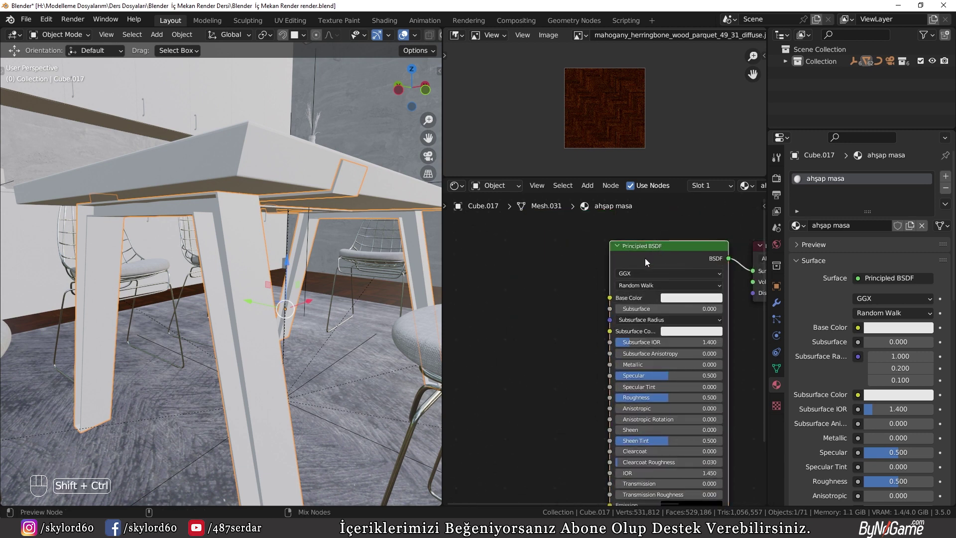
{"action": "key", "text": "ctrl+shift+t"}
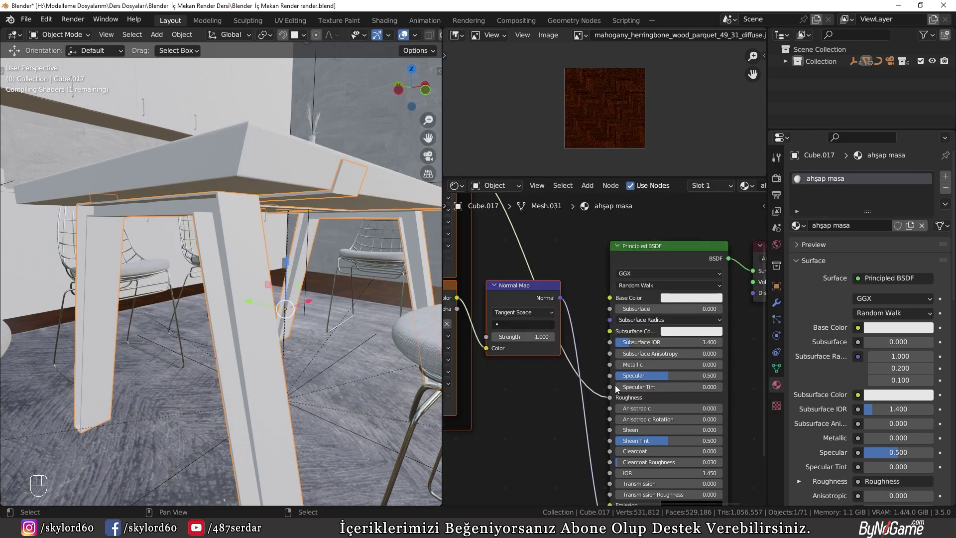
{"action": "key", "text": "g"}
{"action": "key", "text": "z"}
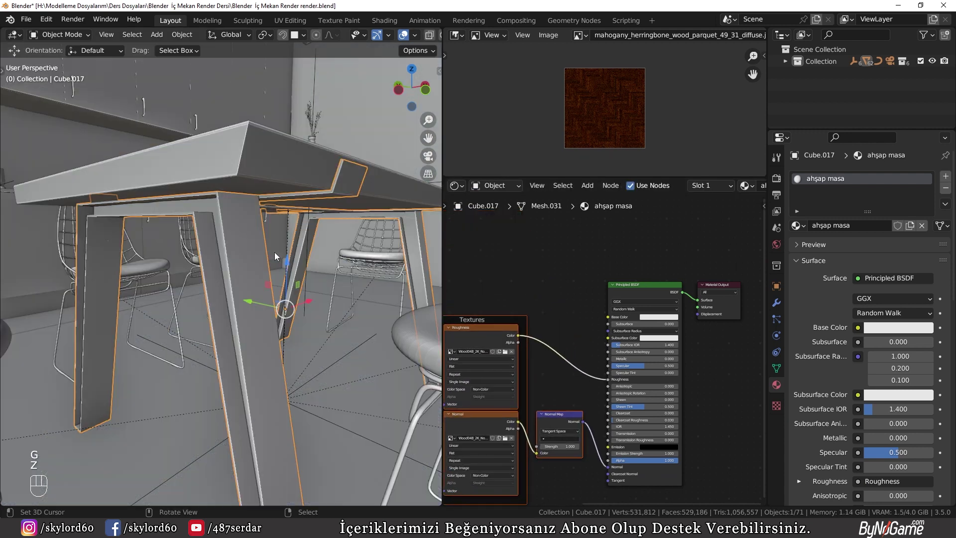
{"action": "key", "text": "z"}
Step: Isolate the table, cube-project its UVs, and inspect the wood grain on the legs
{"action": "left_click_drag", "start_coordinate": [295, 307], "coordinate": [261, 319]}
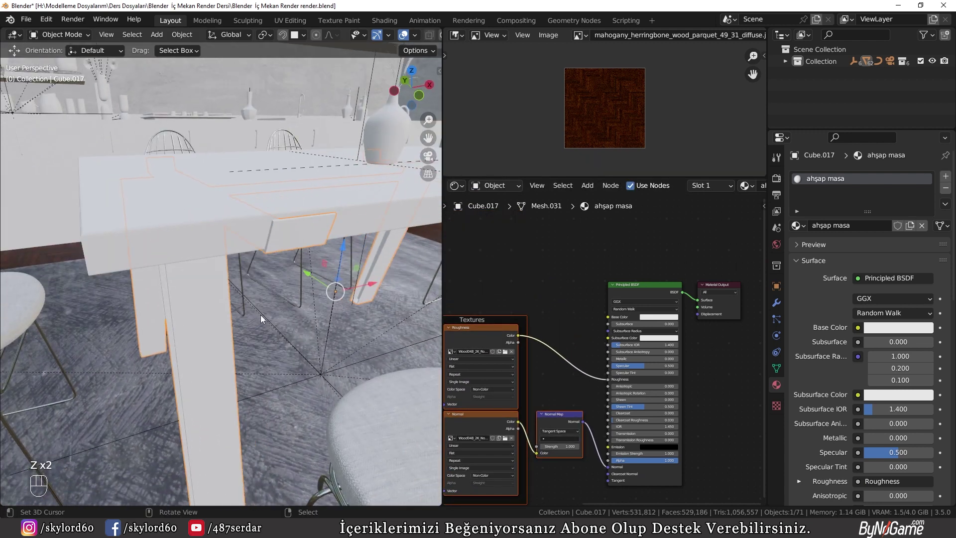
{"action": "key", "text": "KP_Divide"}
{"action": "left_click_drag", "start_coordinate": [168, 297], "coordinate": [214, 274]}
{"action": "left_click", "coordinate": [242, 245]}
{"action": "key", "text": "Tab"}
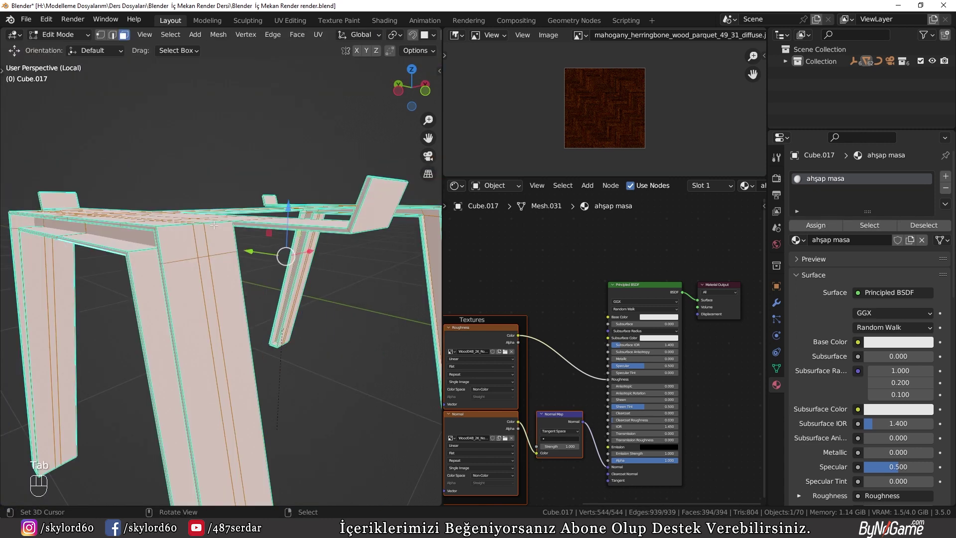
{"action": "key", "text": "a"}
{"action": "key", "text": "u"}
{"action": "key", "text": "Tab"}
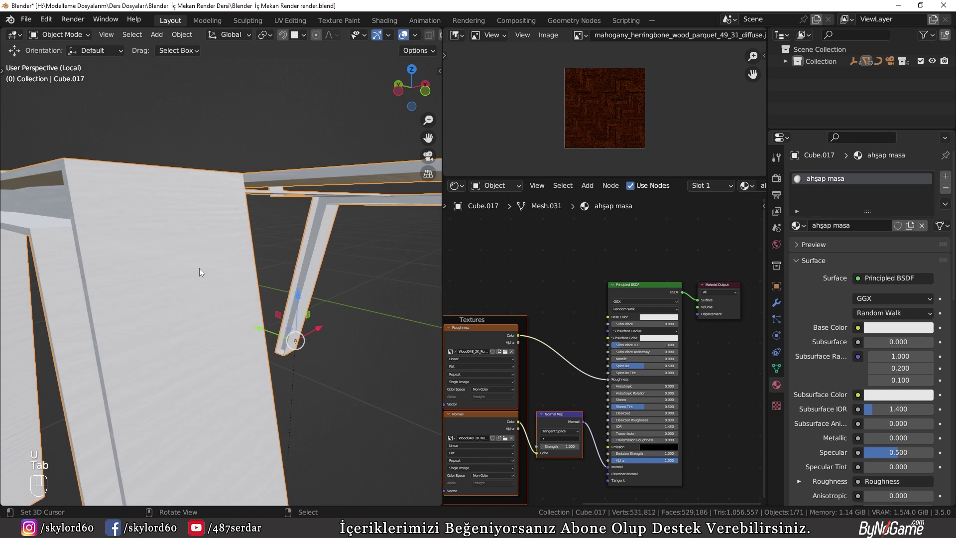
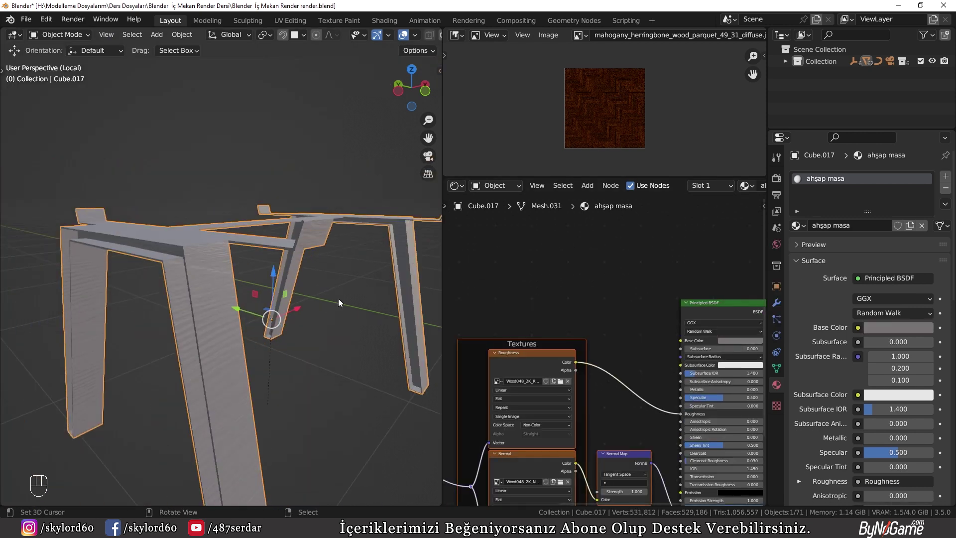
{"action": "left_click_drag", "start_coordinate": [215, 254], "coordinate": [109, 263]}
{"action": "left_click_drag", "start_coordinate": [271, 278], "coordinate": [178, 207]}
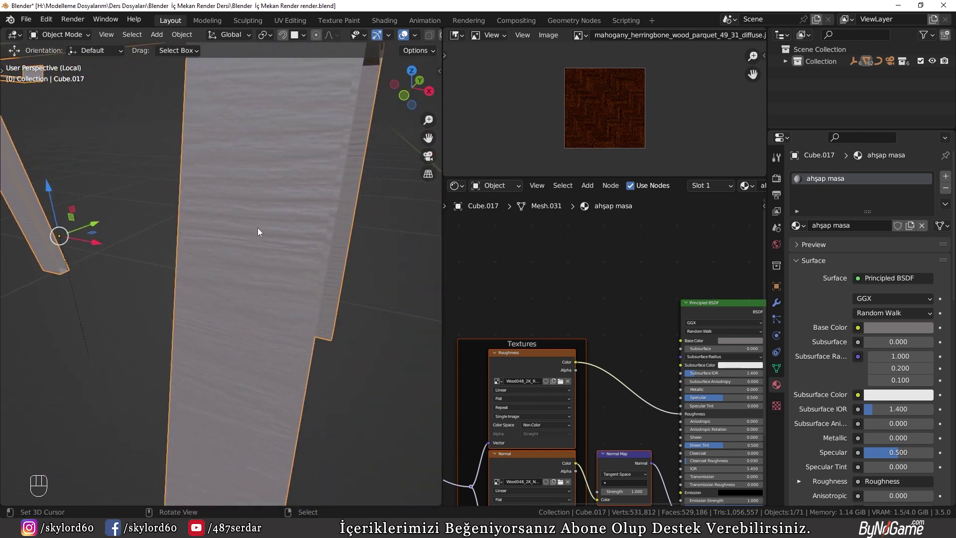
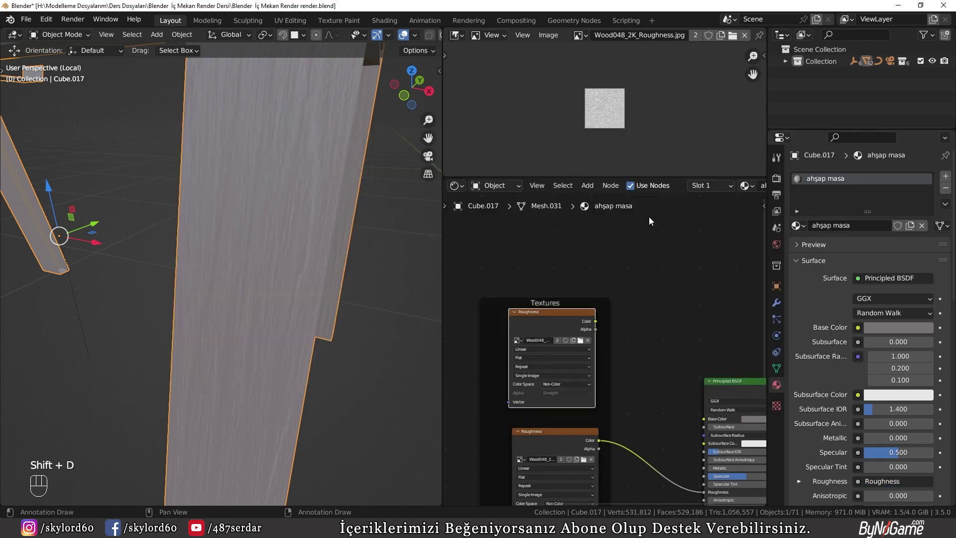
Step: Connect the copied Wood048 image's Color output into the table material's Base Color
{"action": "left_click_drag", "start_coordinate": [602, 324], "coordinate": [667, 405]}
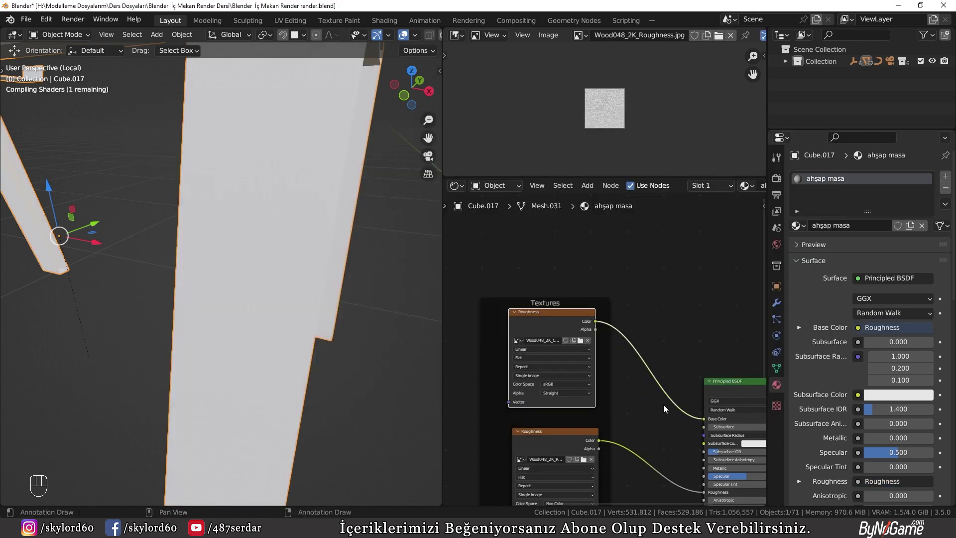
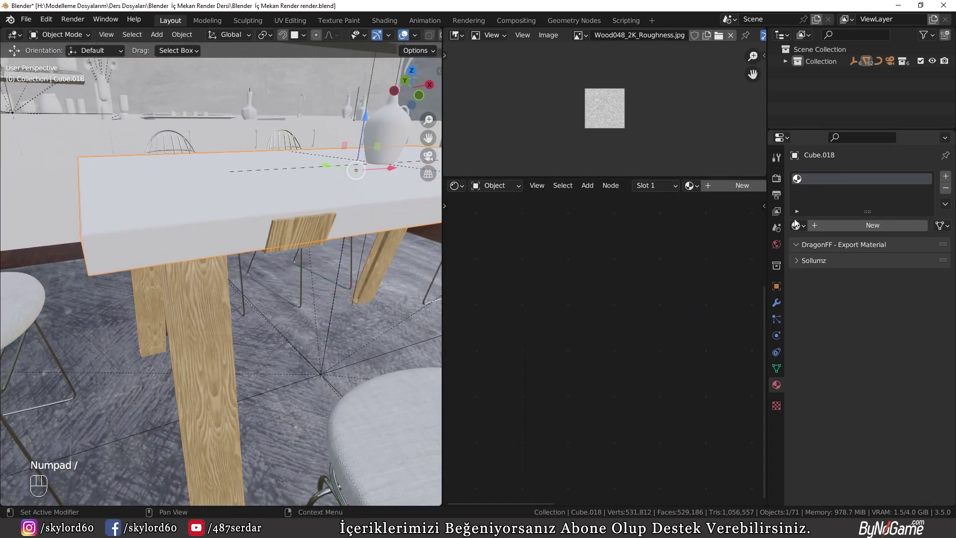
Step: Assign the 'ahşap masa' material to tabletop Cube.018 and reproject its UVs with Cube Projection
{"action": "left_click_drag", "start_coordinate": [808, 231], "coordinate": [746, 242]}
{"action": "left_click_drag", "start_coordinate": [155, 265], "coordinate": [185, 258]}
{"action": "left_click_drag", "start_coordinate": [141, 195], "coordinate": [183, 235]}
{"action": "key", "text": "Tab"}
{"action": "key", "text": "u"}
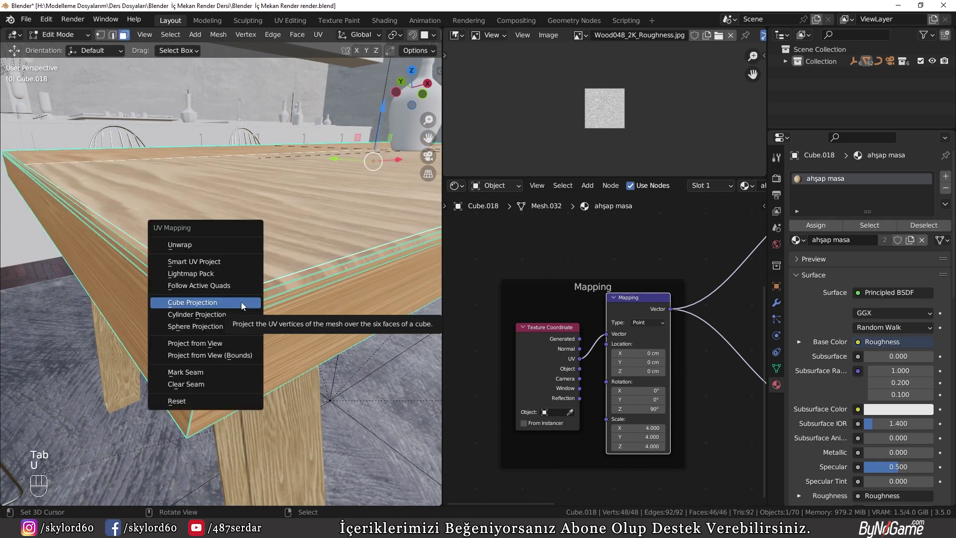
{"action": "key", "text": "Tab"}
Step: Check the wood grain on the legs from underneath and return to Object Mode
{"action": "left_click_drag", "start_coordinate": [288, 330], "coordinate": [176, 275]}
{"action": "middle_click", "coordinate": [240, 238]}
{"action": "key", "text": "Tab"}
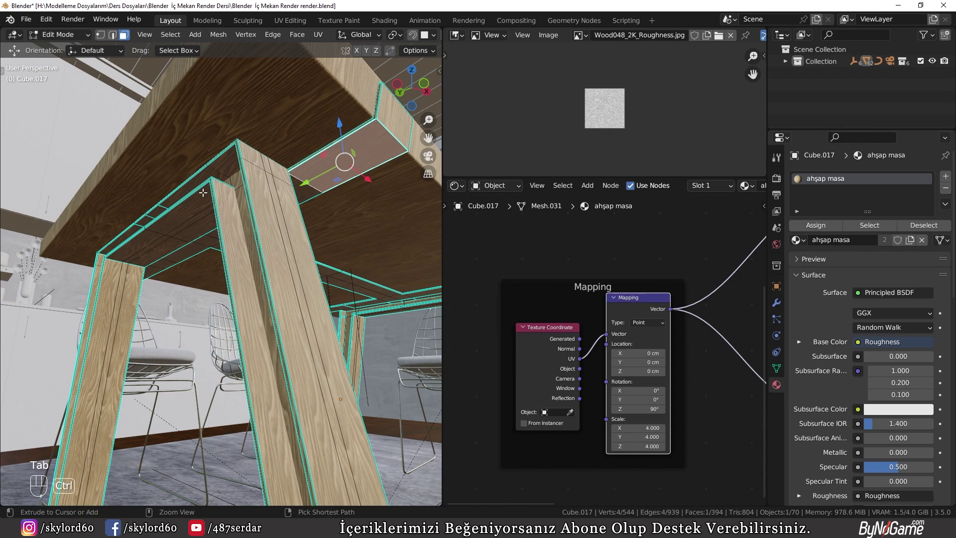
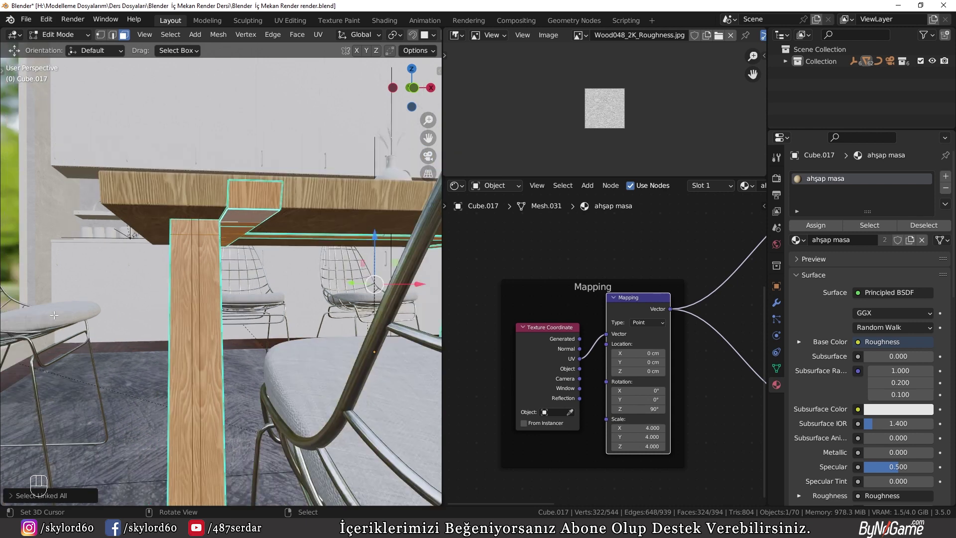
{"action": "key", "text": "Tab"}
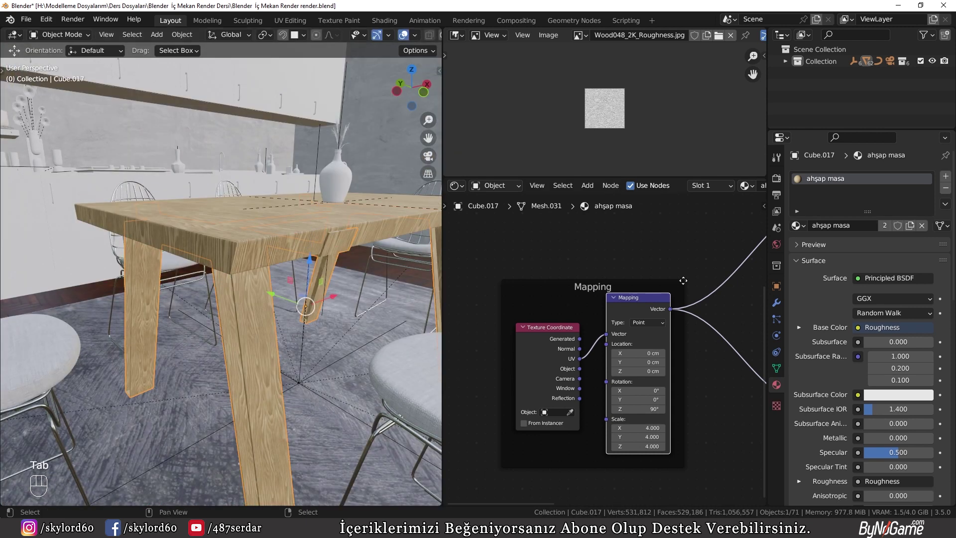
Step: Switch the table legs to the existing 'metal' material
{"action": "left_click", "coordinate": [797, 228]}
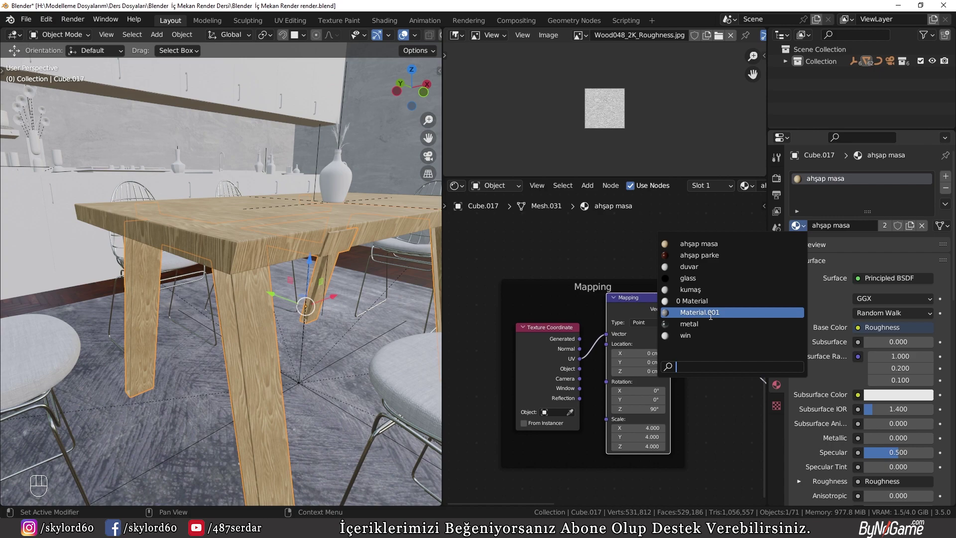
{"action": "left_click_drag", "start_coordinate": [251, 294], "coordinate": [232, 280]}
{"action": "key", "text": "a"}
{"action": "key", "text": "a"}
{"action": "left_click_drag", "start_coordinate": [285, 223], "coordinate": [276, 334]}
{"action": "middle_click", "coordinate": [311, 293]}
{"action": "left_click_drag", "start_coordinate": [260, 294], "coordinate": [220, 314]}
{"action": "left_click_drag", "start_coordinate": [228, 287], "coordinate": [228, 254]}
Step: Check the scene through the camera in rendered shading and save the file
{"action": "key", "text": "KP_0"}
{"action": "key", "text": "z"}
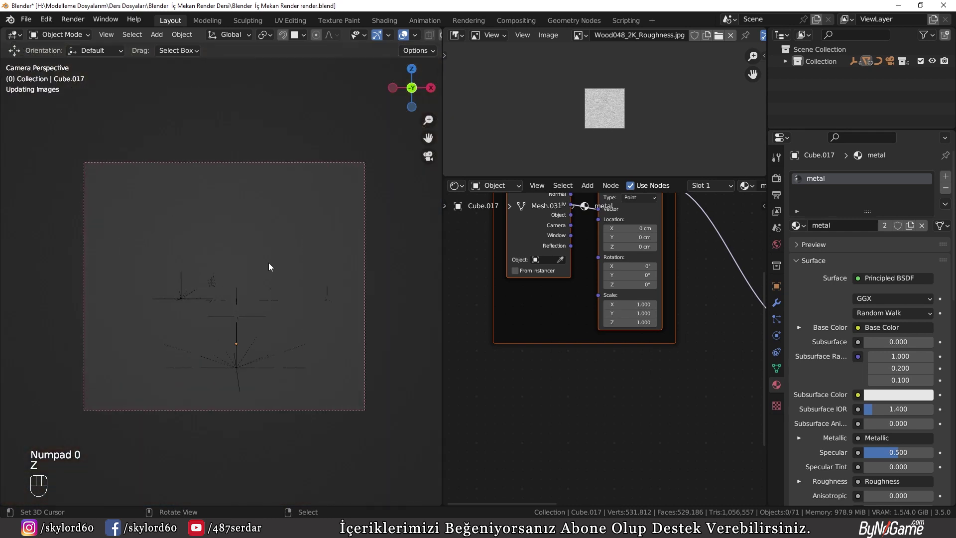
{"action": "key", "text": "ctrl+s"}
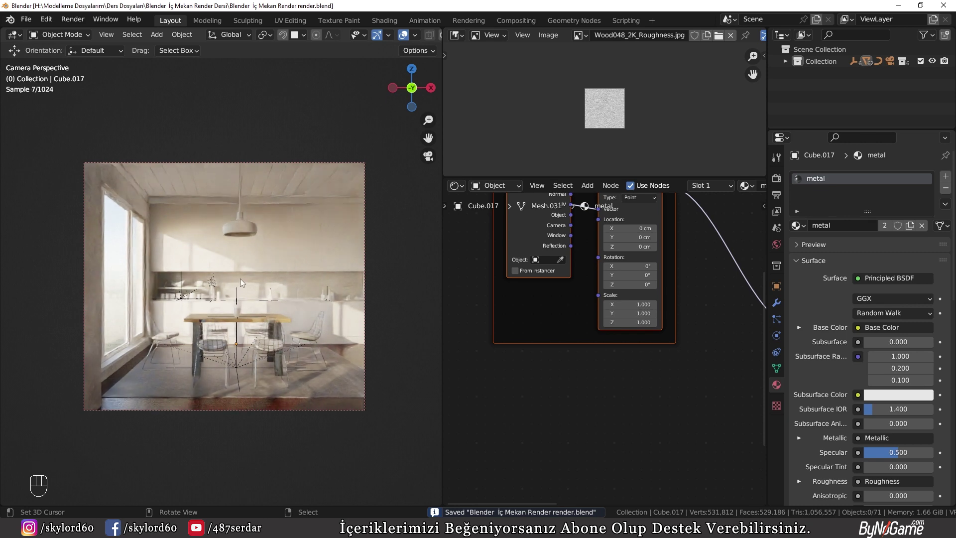
{"action": "key", "text": "z"}
{"action": "left_click_drag", "start_coordinate": [255, 342], "coordinate": [231, 290]}
{"action": "left_click_drag", "start_coordinate": [221, 304], "coordinate": [189, 325]}
Step: Clear the selection and select Demijohn Vase.001 on the table
{"action": "key", "text": "z"}
{"action": "key", "text": "alt+a"}
{"action": "middle_click", "coordinate": [188, 361]}
{"action": "left_click", "coordinate": [225, 350]}
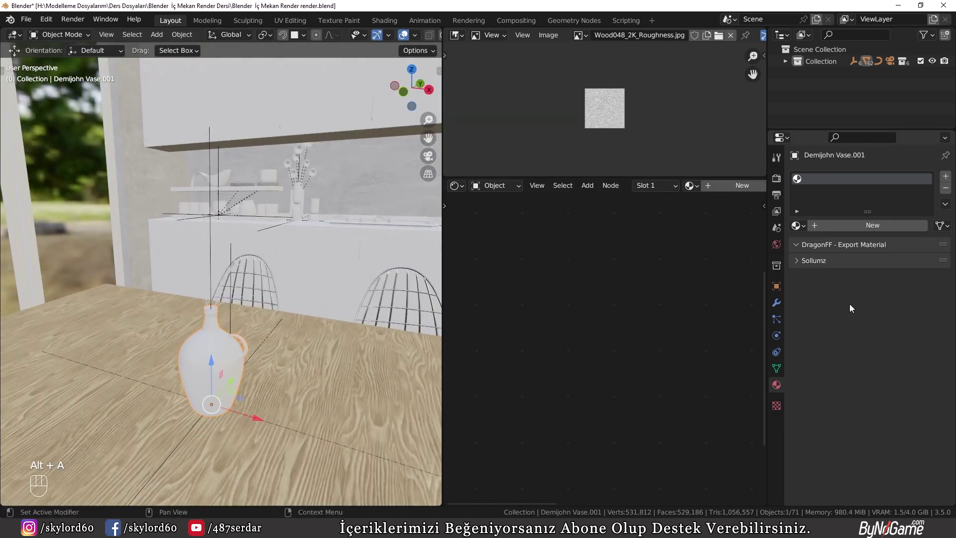
Step: Assign the existing 'vazo' material to the vase and show its preview sphere
{"action": "left_click", "coordinate": [878, 233]}
{"action": "left_click_drag", "start_coordinate": [875, 229], "coordinate": [877, 224]}
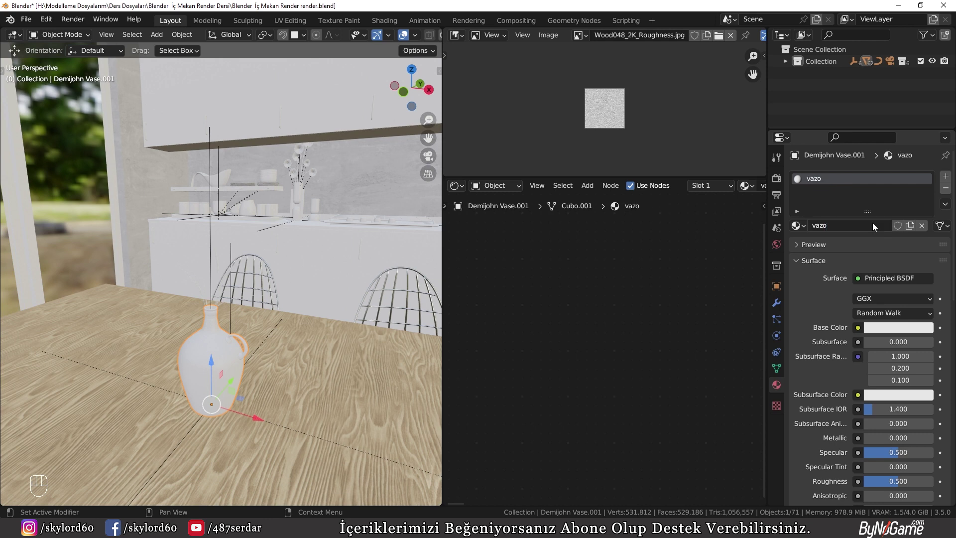
{"action": "left_click", "coordinate": [819, 246]}
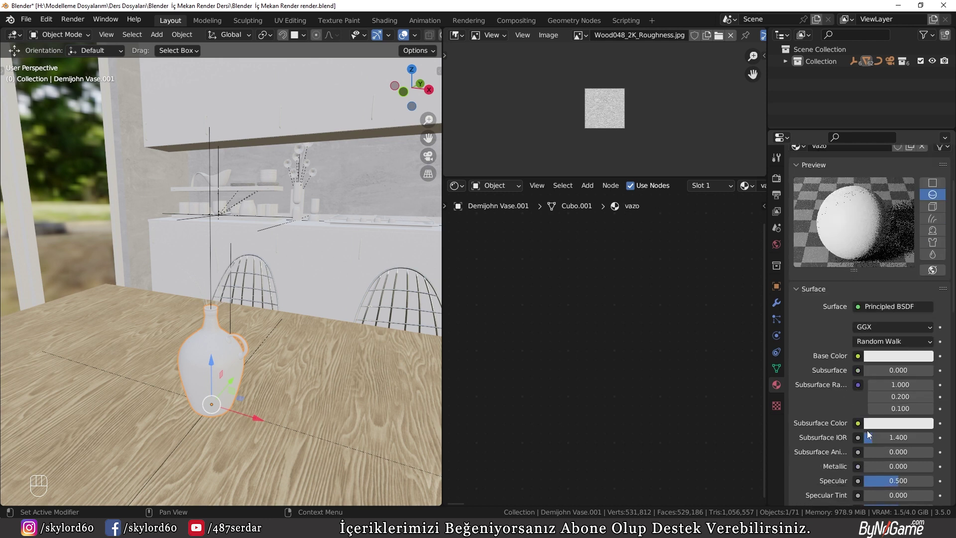
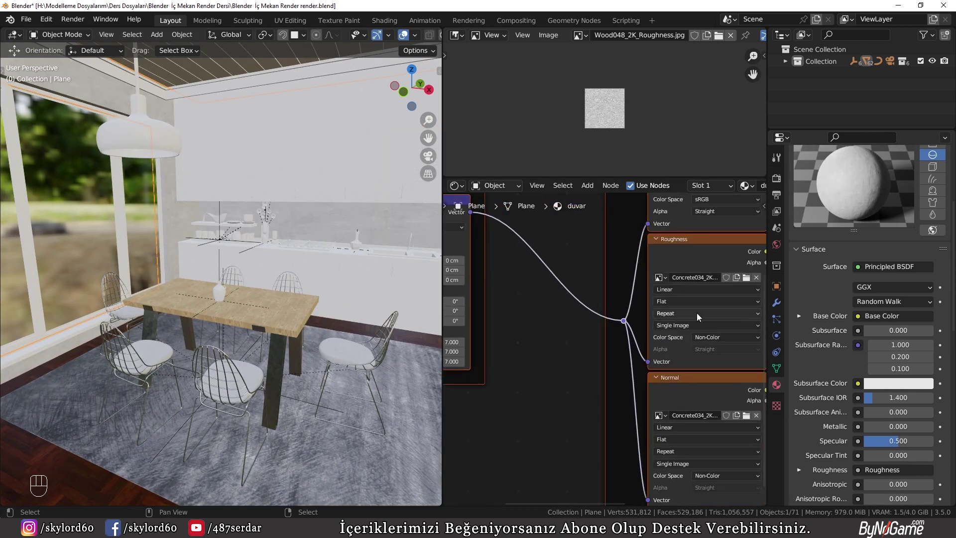
{"action": "left_click", "coordinate": [536, 283]}
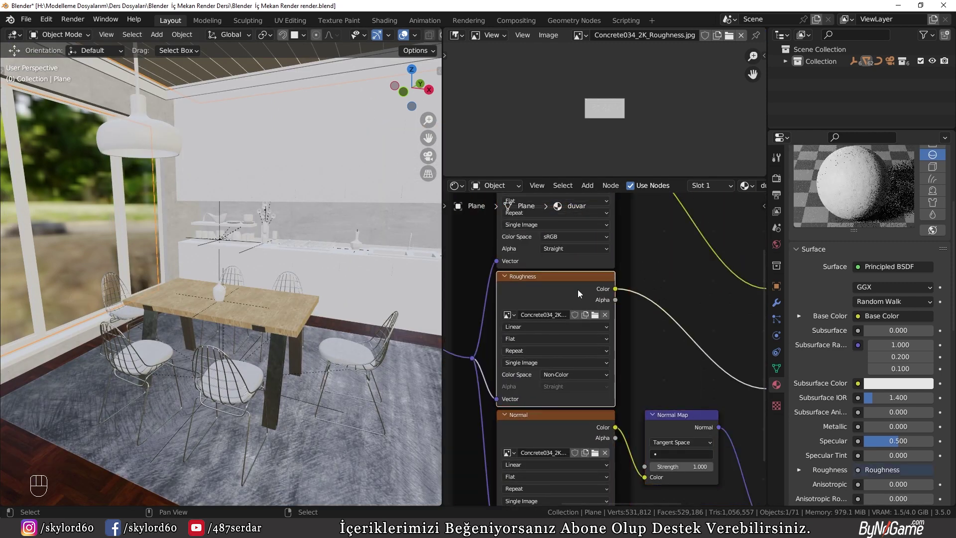
Step: Isolate the vase in local view and lower the vazo roughness to 0.117
{"action": "left_click_drag", "start_coordinate": [230, 303], "coordinate": [216, 297]}
{"action": "key", "text": "KP_Divide"}
{"action": "left_click_drag", "start_coordinate": [305, 313], "coordinate": [286, 293]}
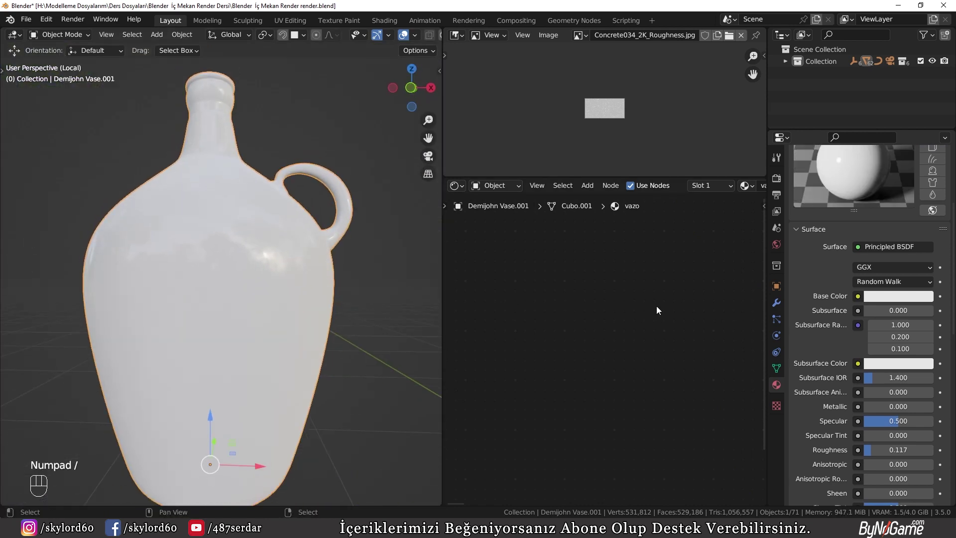
Step: Add a ColorRamp node and feed it into the vazo material's Base Color
{"action": "key", "text": "KP_Decimal"}
{"action": "left_click", "coordinate": [674, 295]}
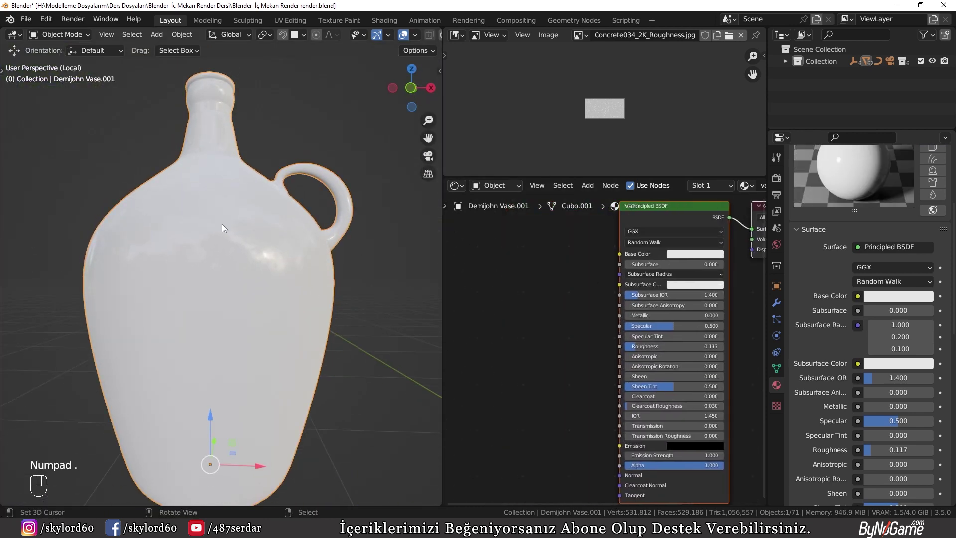
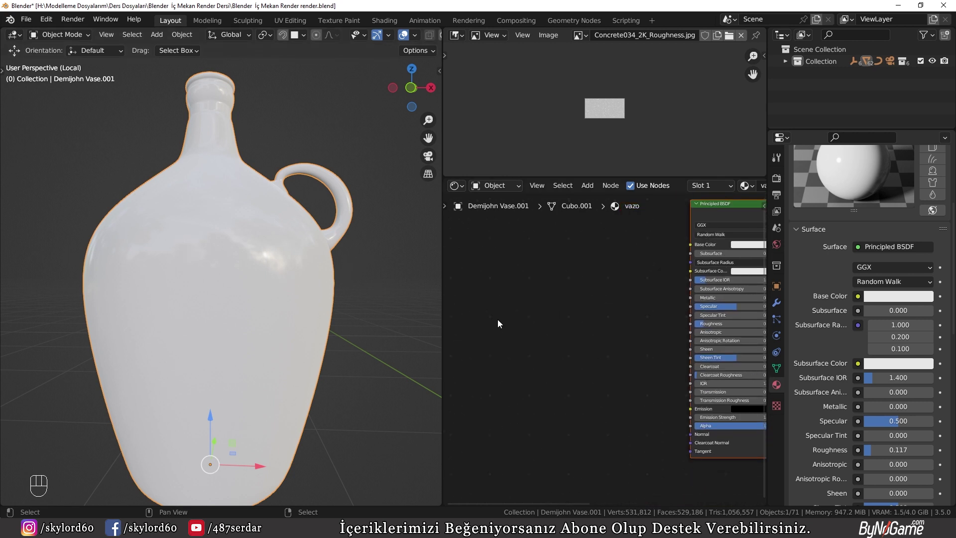
{"action": "middle_click", "coordinate": [585, 299]}
{"action": "middle_click", "coordinate": [572, 309]}
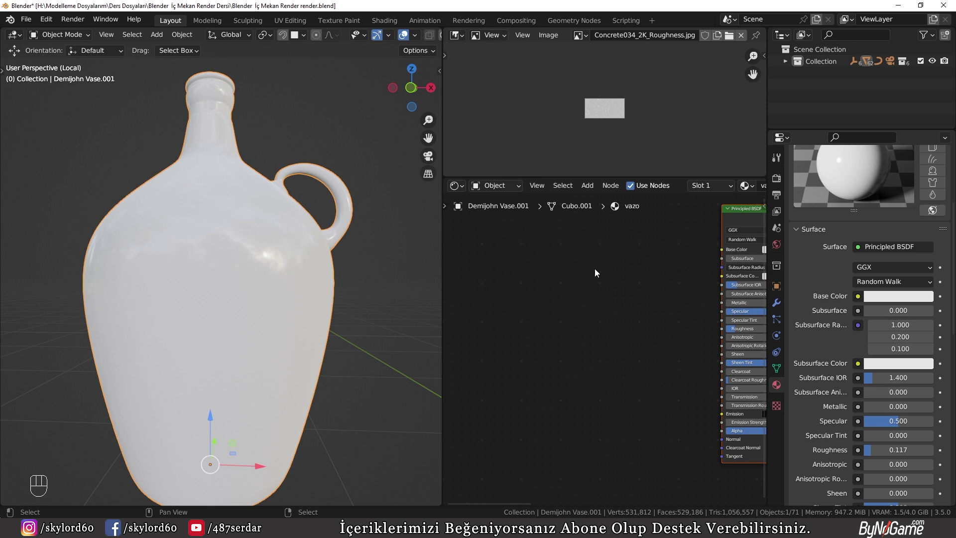
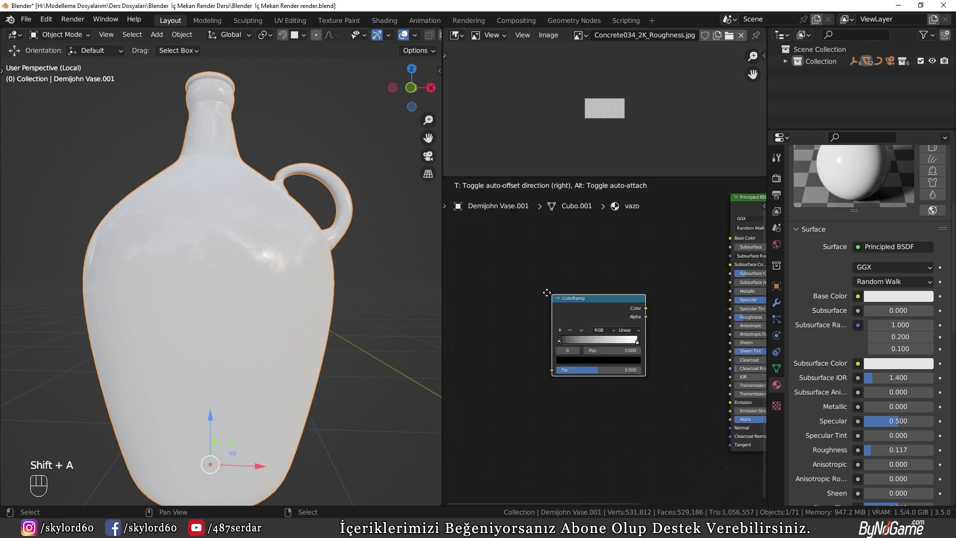
{"action": "left_click_drag", "start_coordinate": [636, 302], "coordinate": [595, 294]}
{"action": "left_click", "coordinate": [595, 295]}
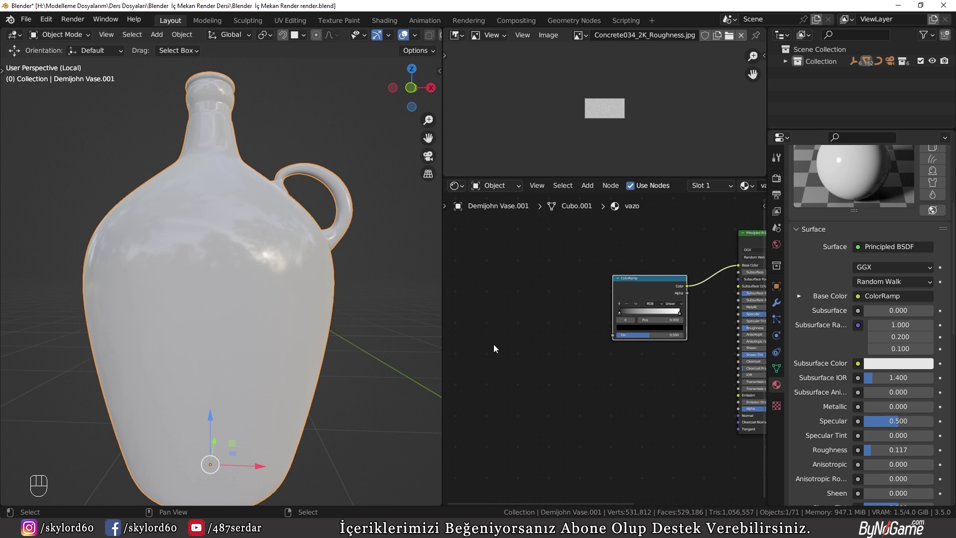
{"action": "left_click_drag", "start_coordinate": [419, 316], "coordinate": [403, 337]}
Step: Add a Noise Texture and connect its Color to the ColorRamp's Fac for a mottled look
{"action": "middle_click", "coordinate": [574, 316]}
{"action": "key", "text": "shift+a"}
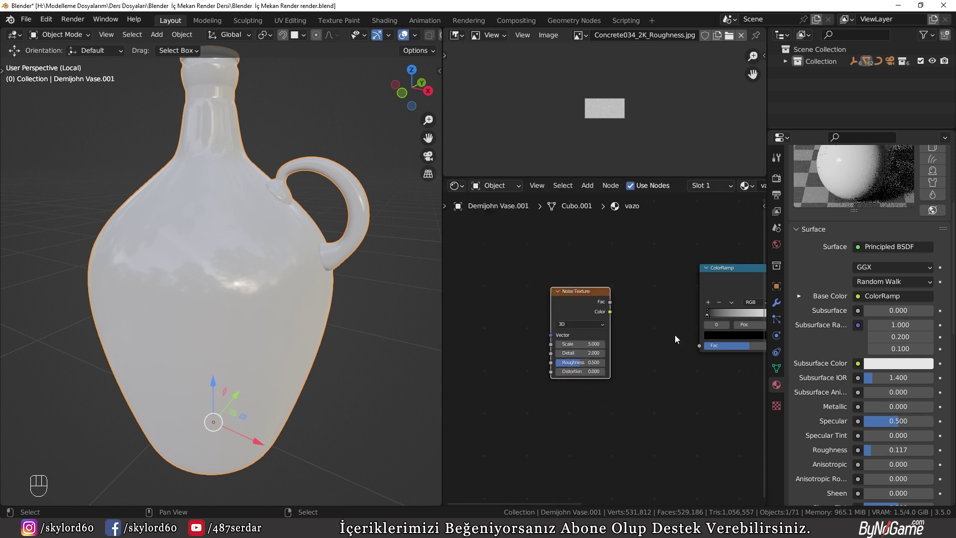
{"action": "left_click_drag", "start_coordinate": [697, 346], "coordinate": [260, 300]}
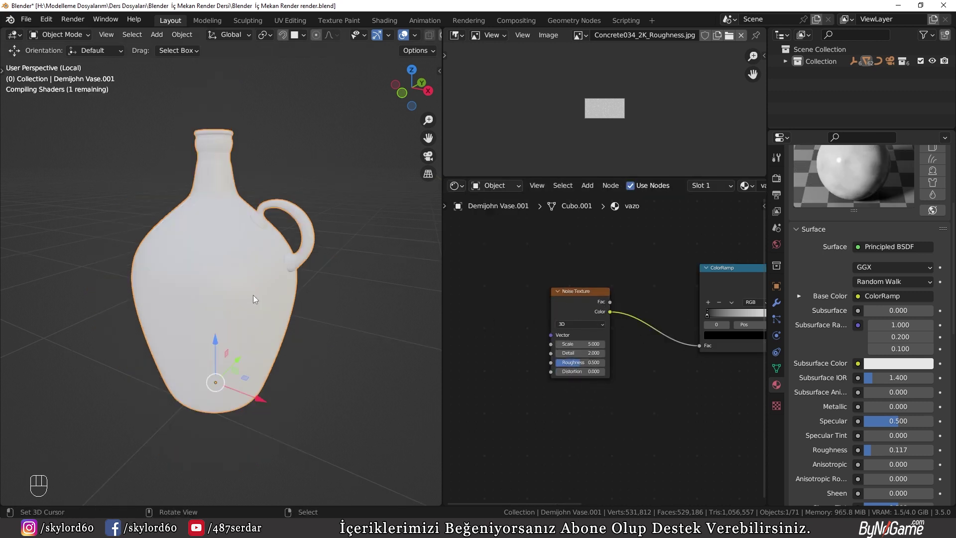
{"action": "key", "text": "Tab"}
{"action": "key", "text": "a"}
{"action": "key", "text": "Tab"}
{"action": "left_click_drag", "start_coordinate": [244, 288], "coordinate": [290, 297]}
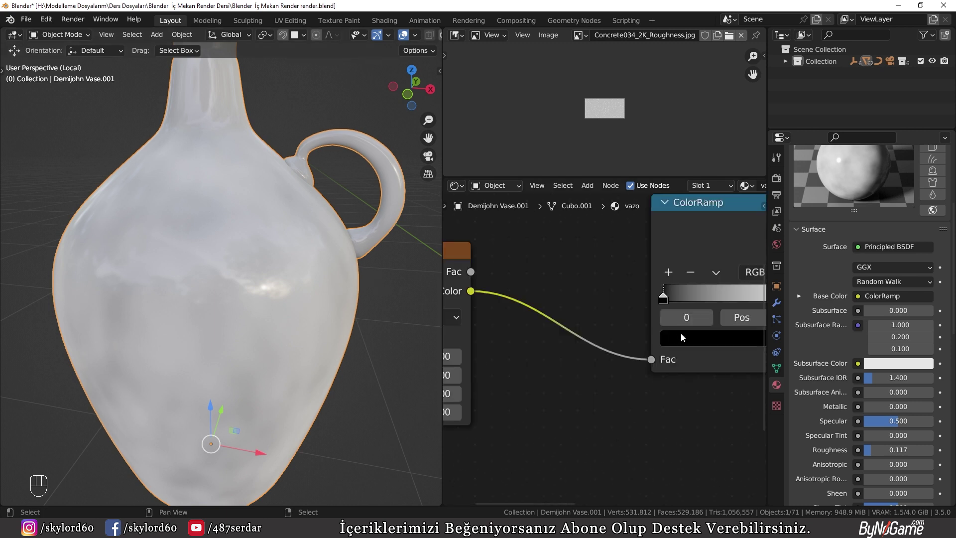
Step: Move the ColorRamp's black stop to 0.439 and connect the ramp to Roughness
{"action": "left_click", "coordinate": [591, 364]}
{"action": "left_click_drag", "start_coordinate": [575, 338], "coordinate": [594, 334]}
{"action": "left_click", "coordinate": [599, 334]}
{"action": "left_click_drag", "start_coordinate": [584, 334], "coordinate": [666, 298]}
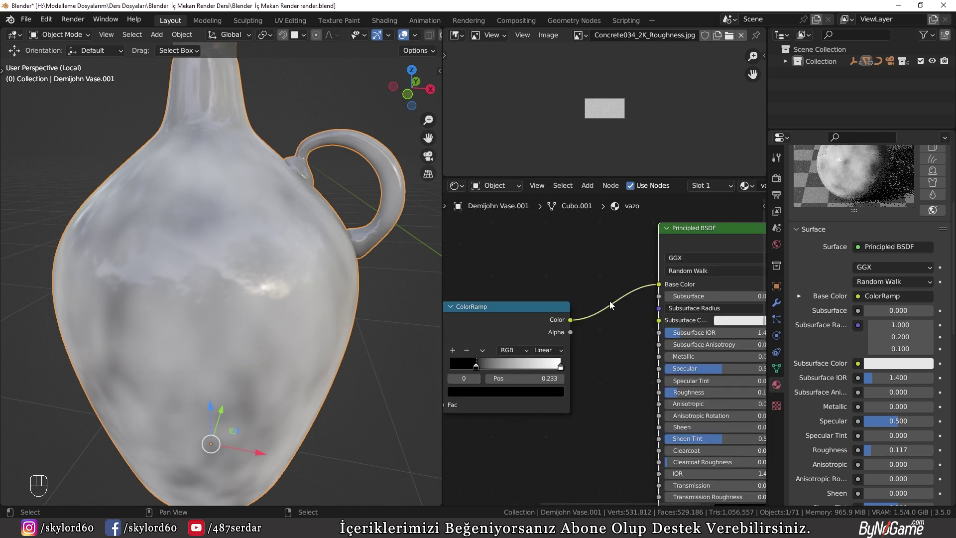
{"action": "left_click_drag", "start_coordinate": [637, 398], "coordinate": [658, 396]}
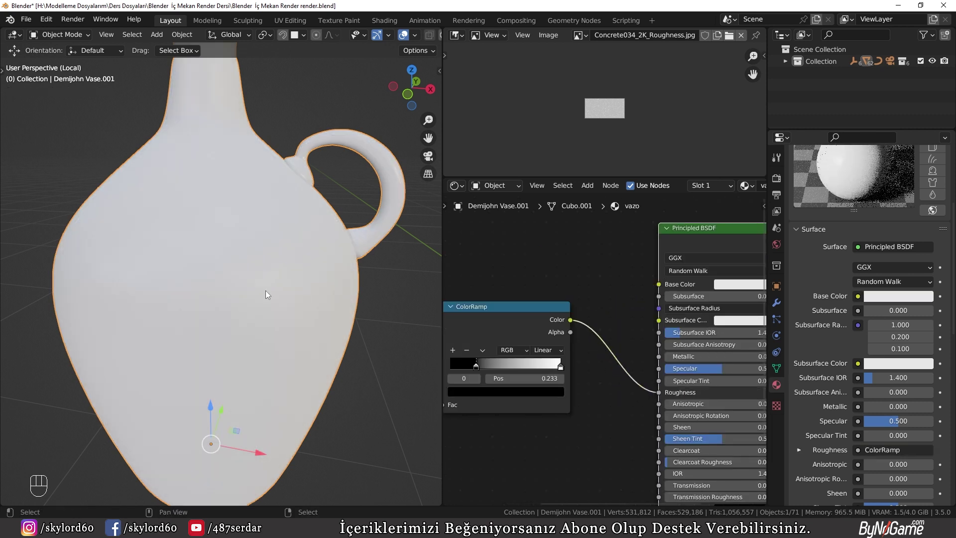
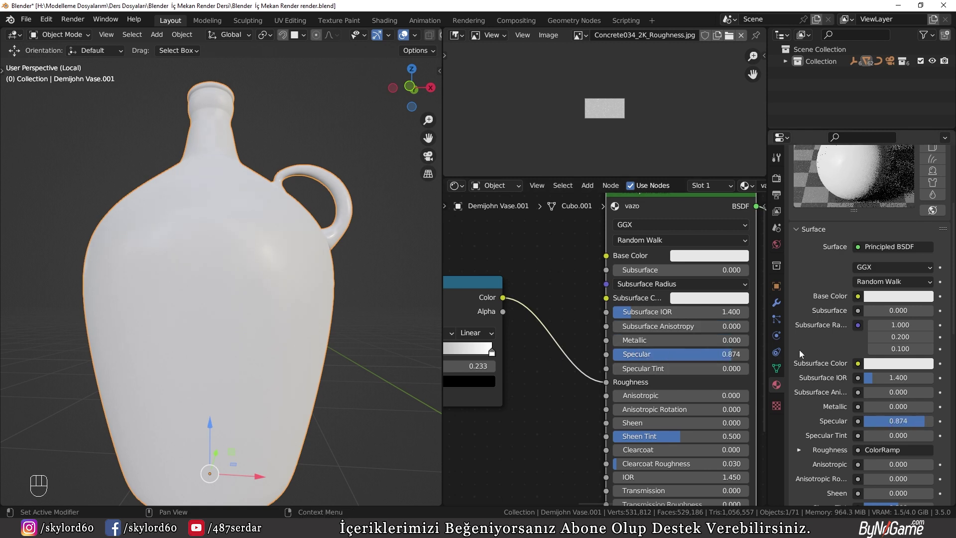
Step: Orbit around the isolated vase and preview its glossy reflections with rendered lighting
{"action": "left_click", "coordinate": [813, 252]}
{"action": "left_click_drag", "start_coordinate": [139, 265], "coordinate": [200, 268]}
{"action": "left_click_drag", "start_coordinate": [335, 350], "coordinate": [336, 312]}
{"action": "middle_click", "coordinate": [499, 339]}
{"action": "left_click_drag", "start_coordinate": [533, 344], "coordinate": [565, 349]}
{"action": "middle_click", "coordinate": [325, 294]}
{"action": "key", "text": "KP_Divide"}
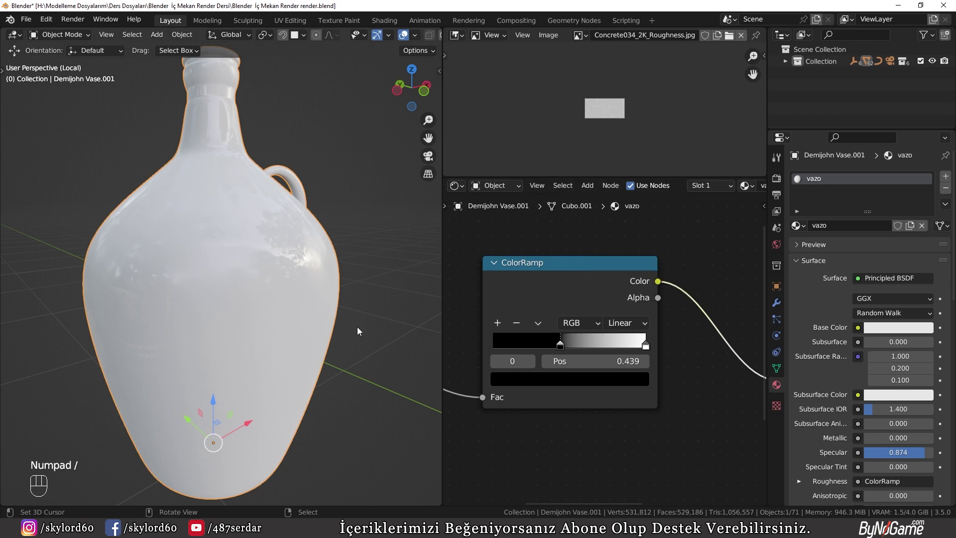
{"action": "left_click_drag", "start_coordinate": [368, 273], "coordinate": [365, 299]}
Step: Leave local view and look around the full dining room scene
{"action": "key", "text": "KP_Divide"}
{"action": "left_click_drag", "start_coordinate": [361, 302], "coordinate": [345, 302]}
{"action": "left_click_drag", "start_coordinate": [399, 294], "coordinate": [176, 311]}
{"action": "middle_click", "coordinate": [200, 320]}
{"action": "middle_click", "coordinate": [310, 291]}
{"action": "middle_click", "coordinate": [162, 332]}
{"action": "left_click_drag", "start_coordinate": [286, 287], "coordinate": [171, 277]}
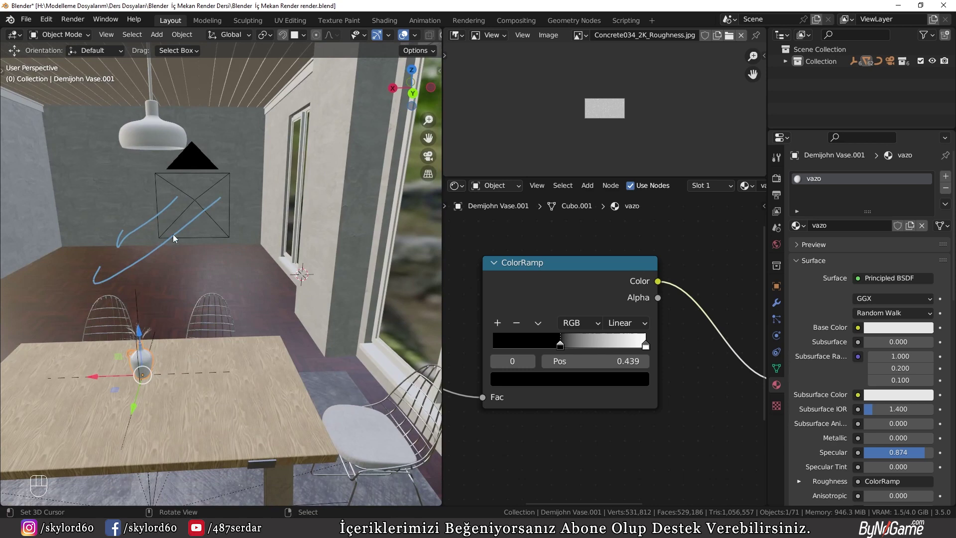
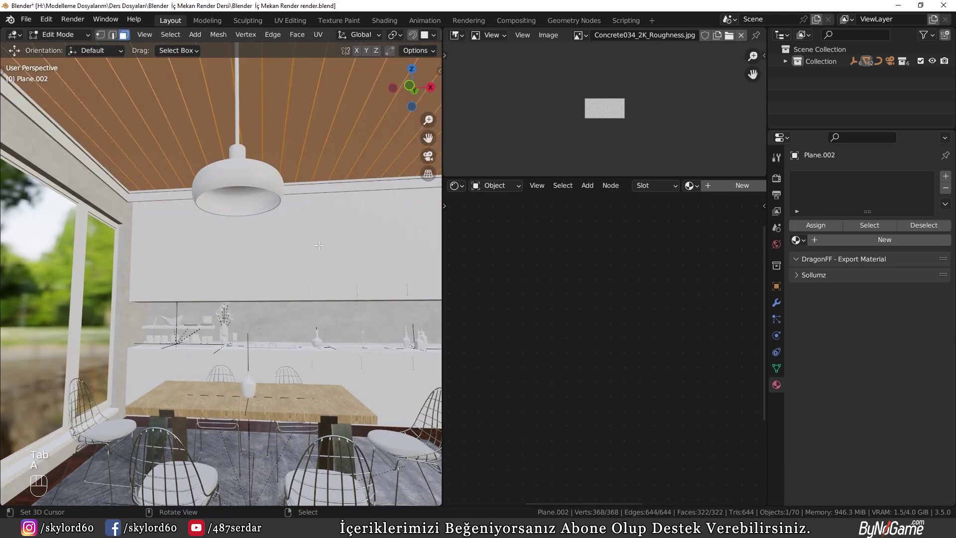
Step: Bring up the UV mapping menu for Plane.002's mesh
{"action": "key", "text": "u"}
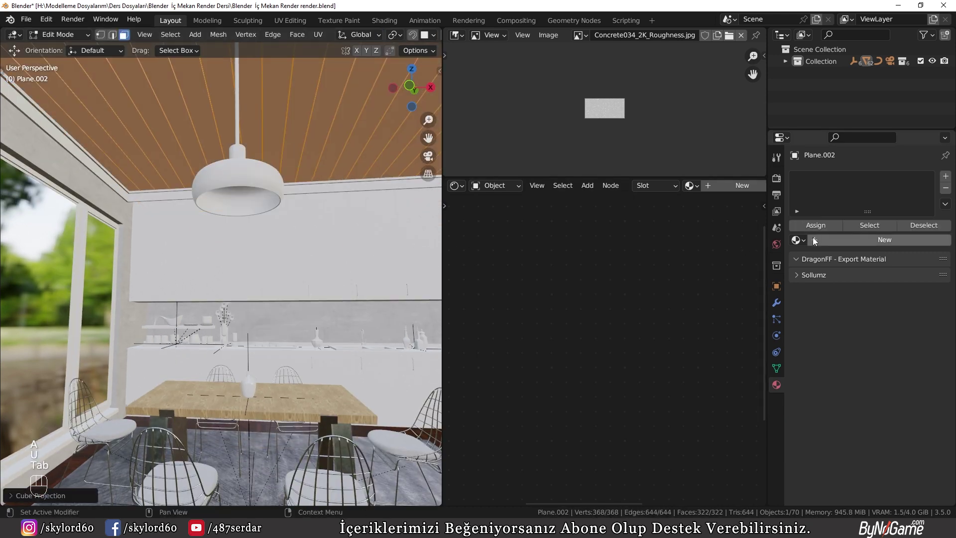
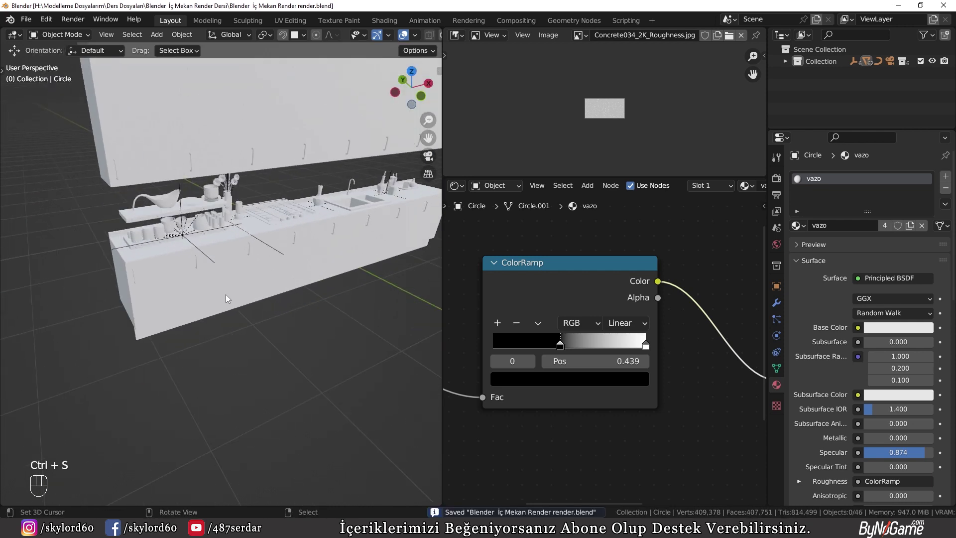
Step: Bring the view around to the kitchen cabinets
{"action": "left_click_drag", "start_coordinate": [254, 296], "coordinate": [298, 321]}
{"action": "left_click_drag", "start_coordinate": [297, 315], "coordinate": [292, 274]}
{"action": "middle_click", "coordinate": [251, 316]}
{"action": "middle_click", "coordinate": [225, 369]}
{"action": "key", "text": "g"}
{"action": "middle_click", "coordinate": [314, 320]}
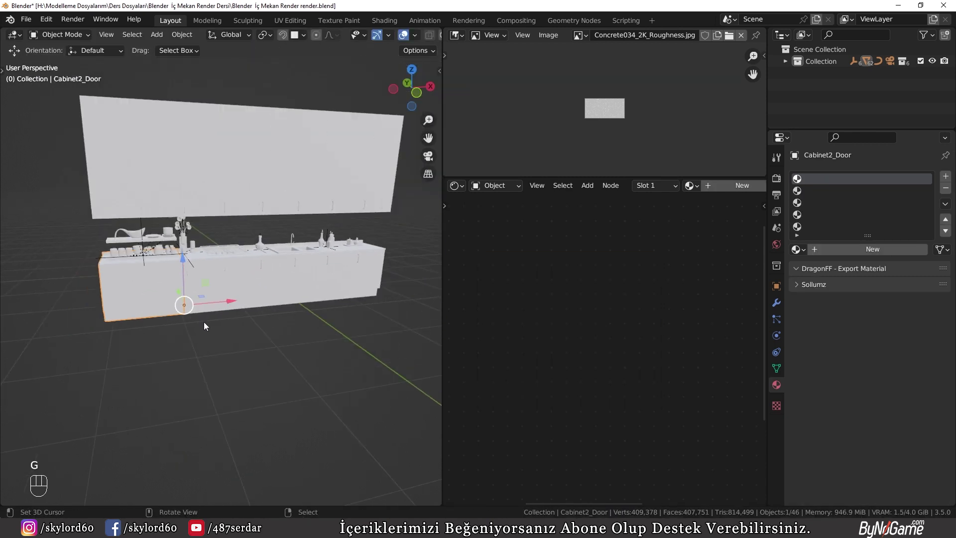
Step: Select the cabinet body and the other cabinet pieces, orbiting to see them all
{"action": "left_click", "coordinate": [234, 323]}
{"action": "key", "text": "b"}
{"action": "left_click", "coordinate": [234, 313]}
{"action": "key", "text": "b"}
{"action": "key", "text": "g"}
{"action": "left_click_drag", "start_coordinate": [270, 321], "coordinate": [208, 322]}
{"action": "key", "text": "z"}
{"action": "left_click_drag", "start_coordinate": [334, 317], "coordinate": [200, 304]}
{"action": "key", "text": "g"}
{"action": "left_click_drag", "start_coordinate": [135, 301], "coordinate": [225, 265]}
{"action": "left_click_drag", "start_coordinate": [155, 240], "coordinate": [242, 253]}
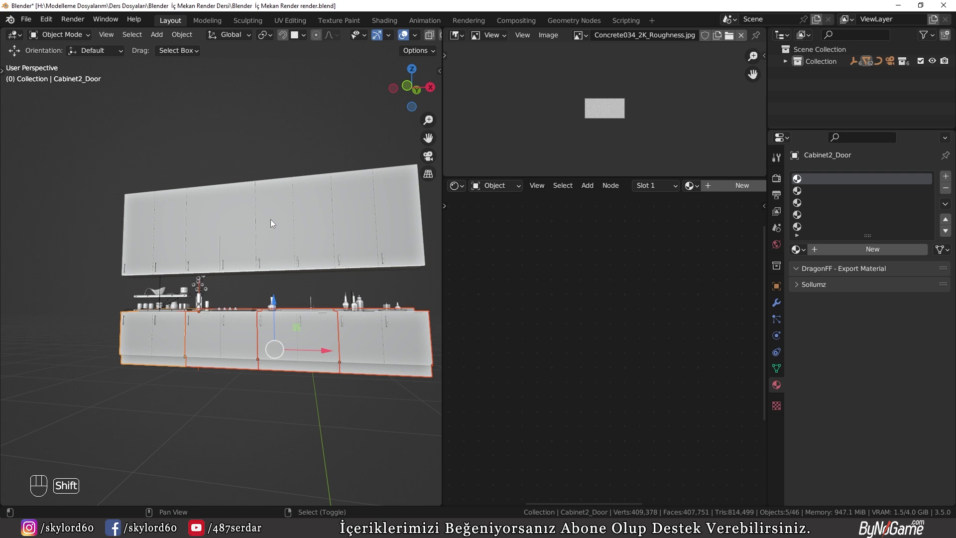
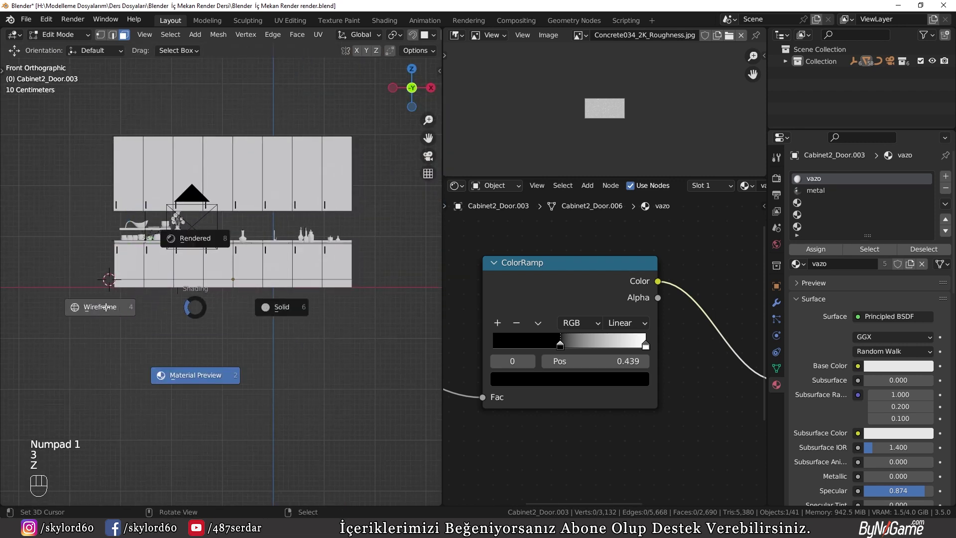
Step: See through the merged cabinet to reach its hidden base and door faces
{"action": "key", "text": "b"}
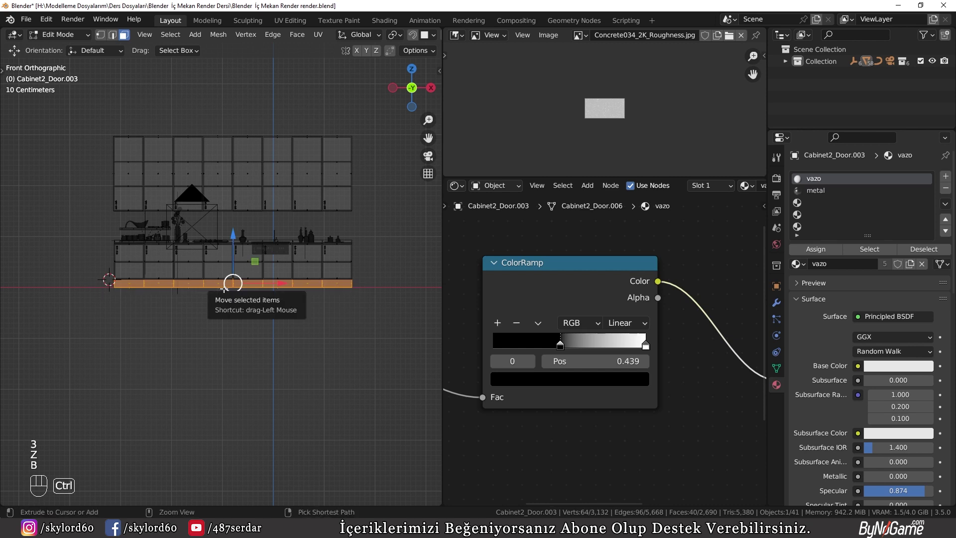
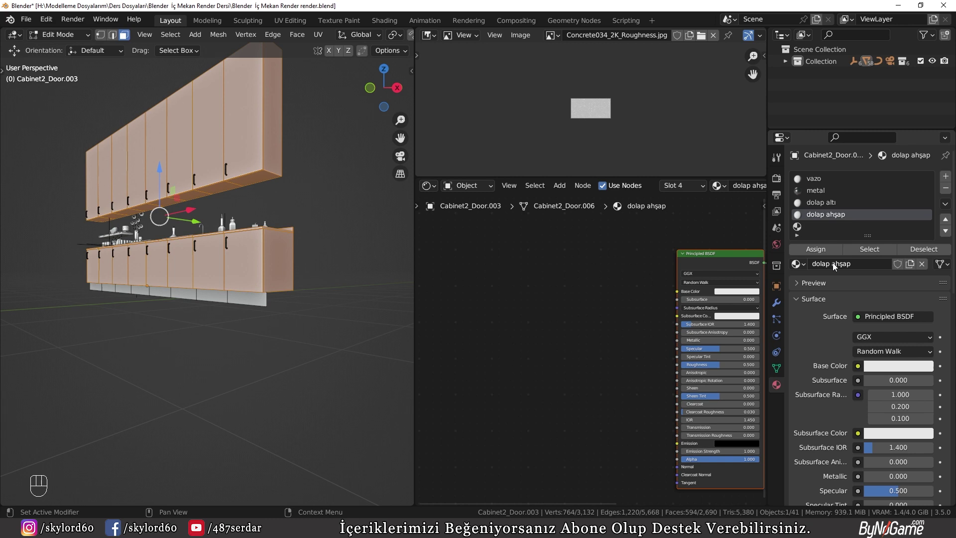
Step: Assign the 'dolap tezgah' material to the countertop faces and inspect it in Object Mode
{"action": "key", "text": "Tab"}
{"action": "key", "text": "Tab"}
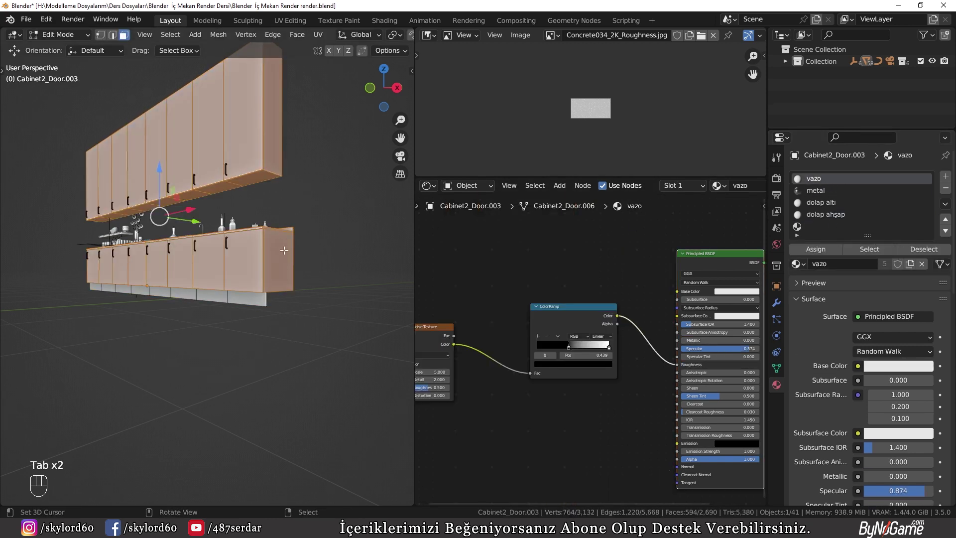
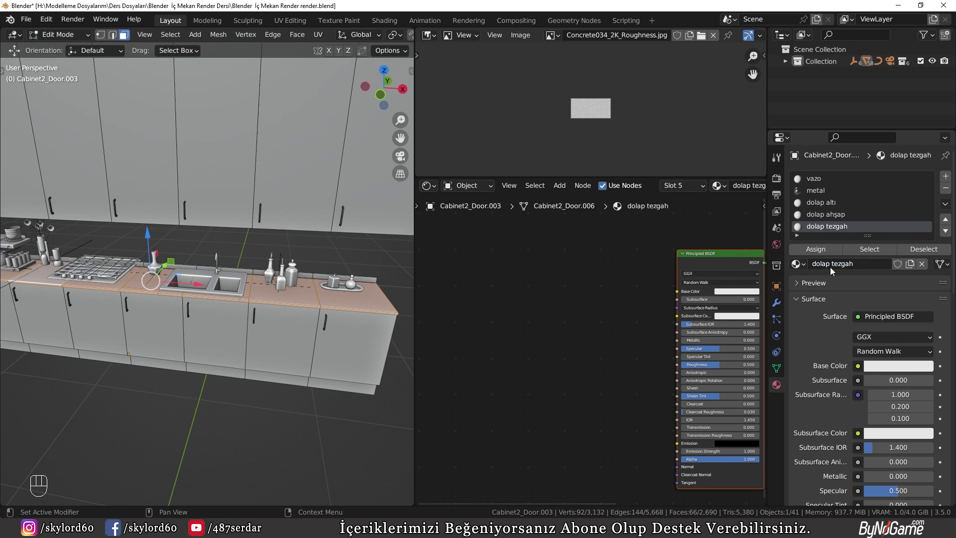
{"action": "left_click", "coordinate": [826, 254]}
{"action": "key", "text": "Tab"}
{"action": "left_click_drag", "start_coordinate": [235, 314], "coordinate": [218, 290]}
{"action": "middle_click", "coordinate": [145, 309]}
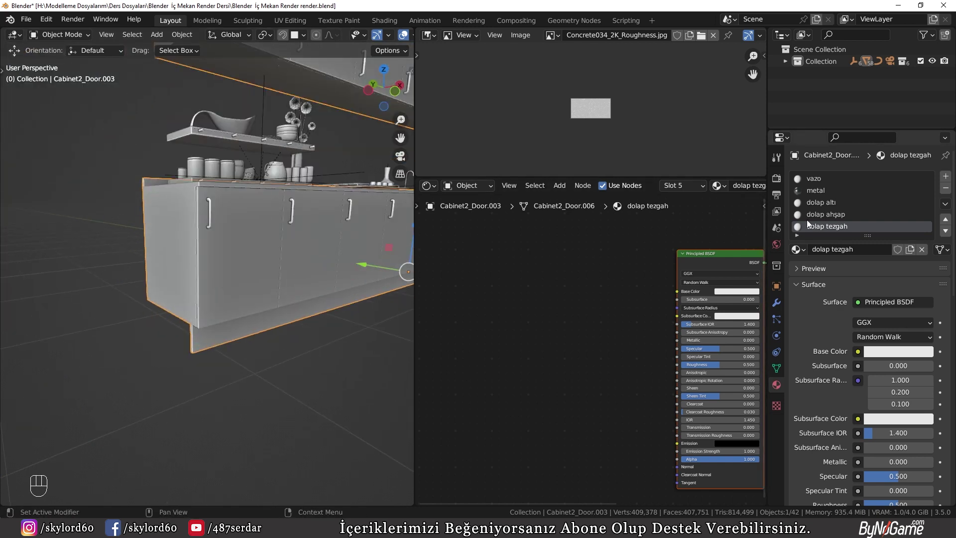
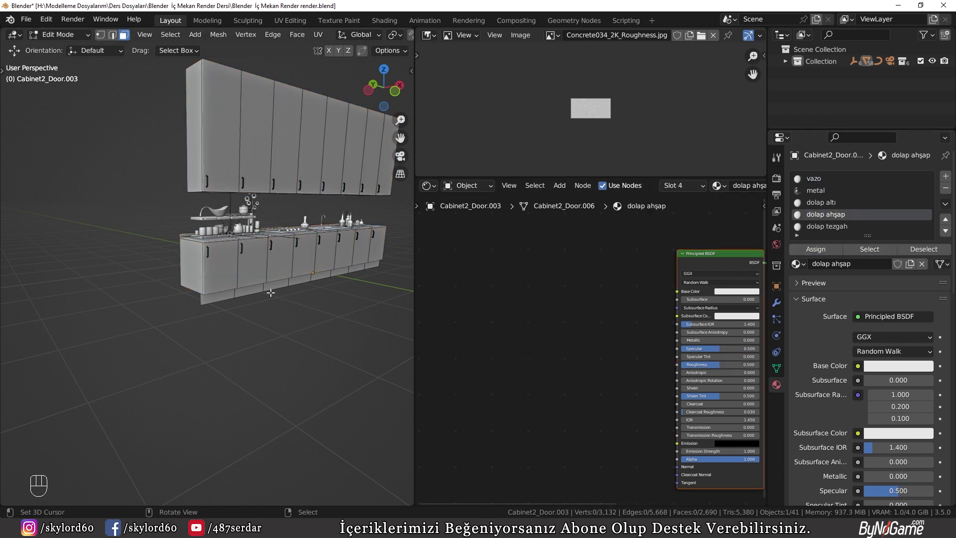
{"action": "key", "text": "Tab"}
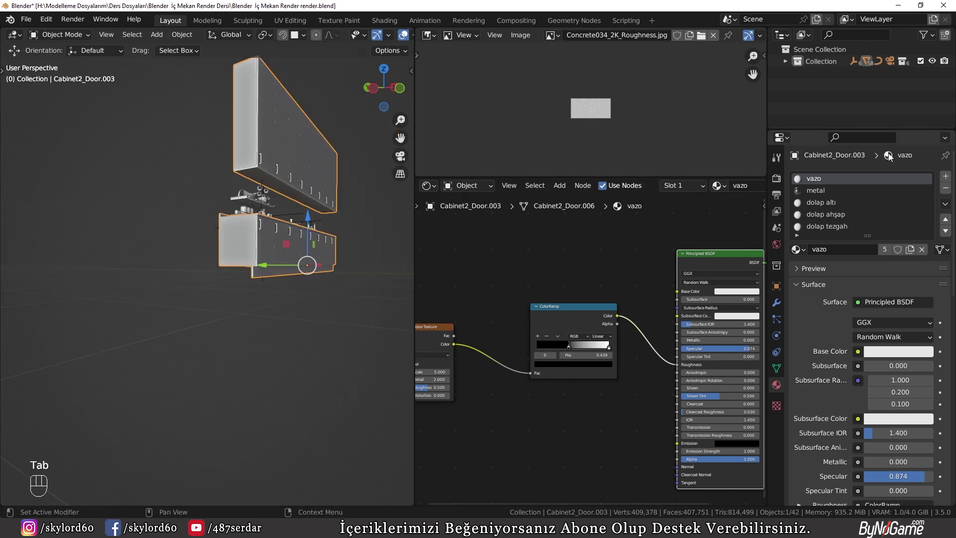
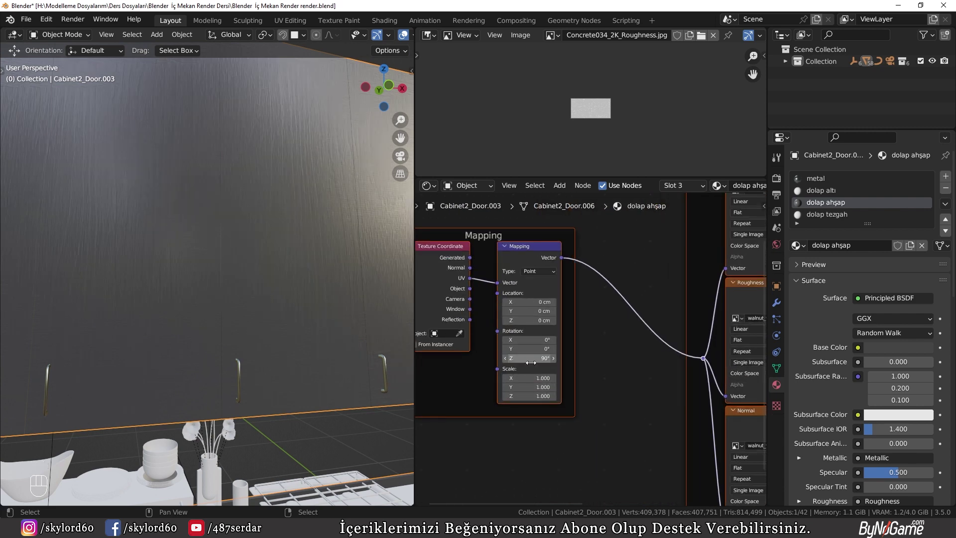
Step: Inspect the finer walnut grain on the cabinet doors from the camera and by orbiting
{"action": "key", "text": "KP_0"}
{"action": "left_click_drag", "start_coordinate": [193, 301], "coordinate": [267, 428]}
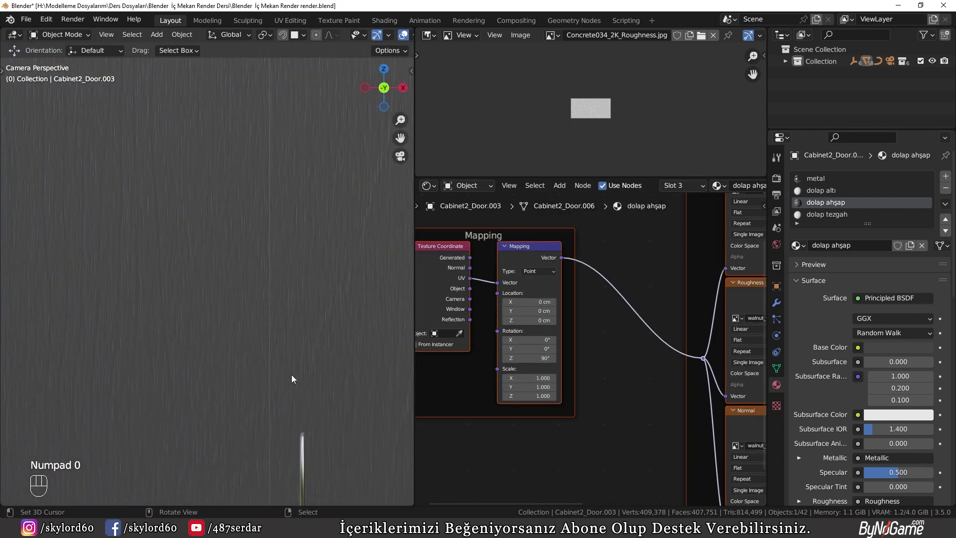
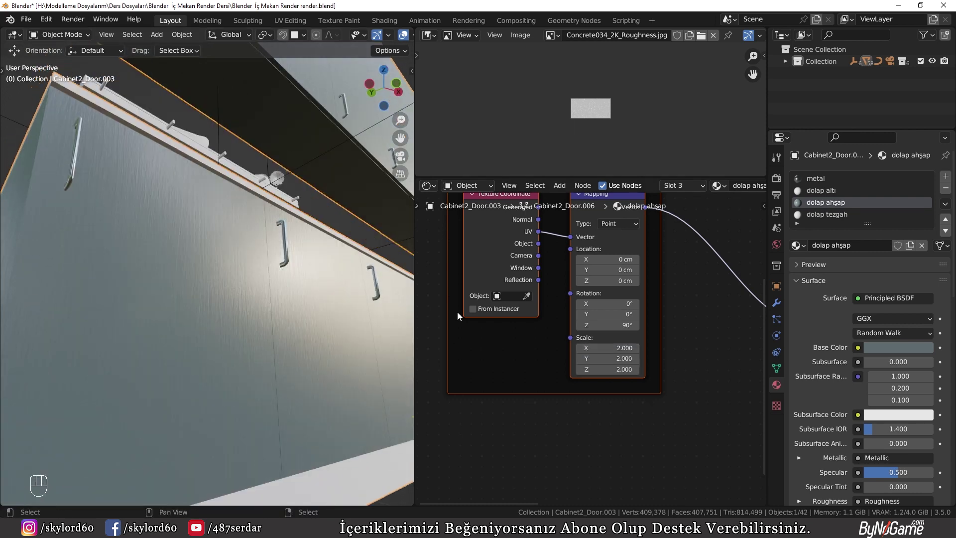
{"action": "left_click_drag", "start_coordinate": [274, 242], "coordinate": [277, 277]}
{"action": "left_click_drag", "start_coordinate": [235, 300], "coordinate": [189, 266]}
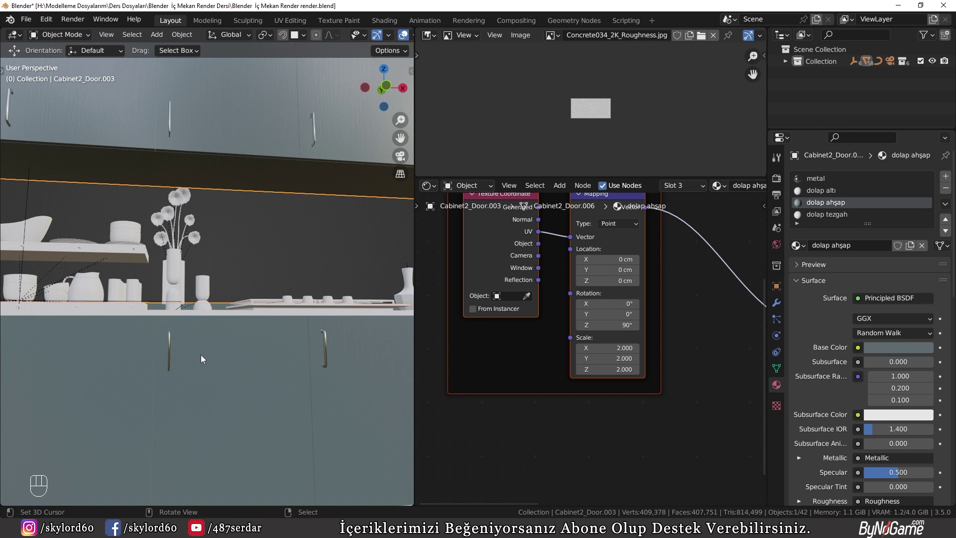
{"action": "left_click_drag", "start_coordinate": [214, 349], "coordinate": [185, 298]}
Step: Select the lower cabinet and enter Edit Mode on its faces
{"action": "left_click", "coordinate": [285, 341]}
{"action": "left_click", "coordinate": [314, 301]}
{"action": "middle_click", "coordinate": [314, 302]}
{"action": "key", "text": "Tab"}
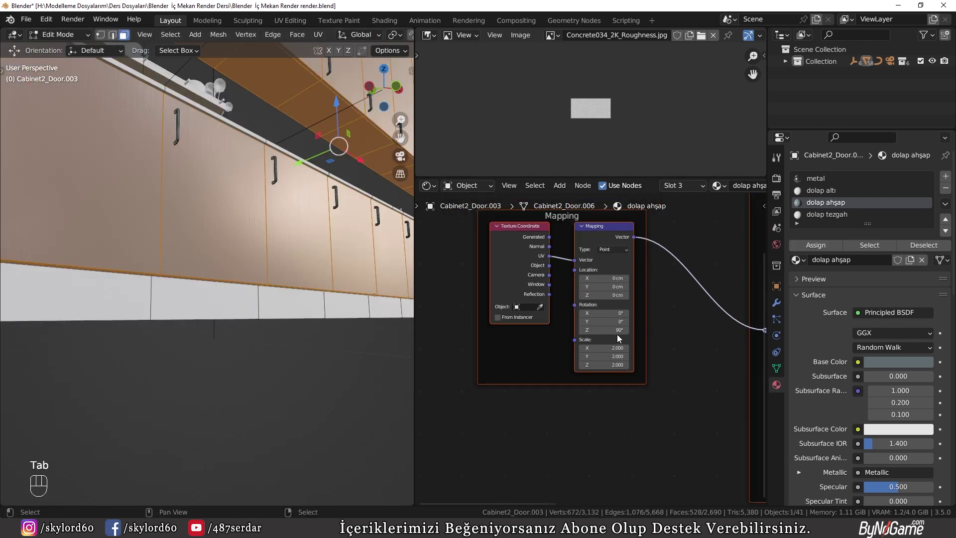
Step: Copy the whole walnut texture node setup from the dolap ahşap material
{"action": "left_click", "coordinate": [656, 386]}
{"action": "middle_click", "coordinate": [554, 344]}
{"action": "key", "text": "a"}
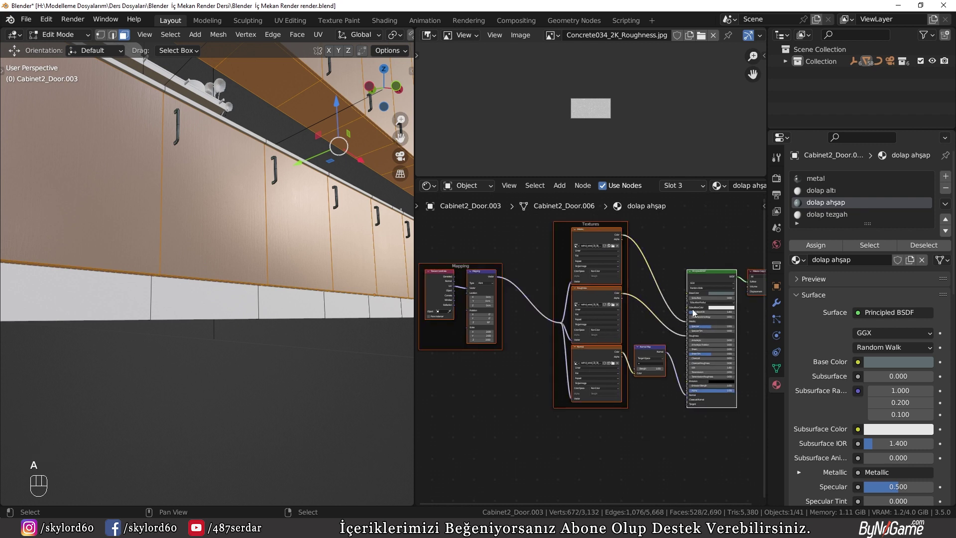
{"action": "key", "text": "ctrl+c"}
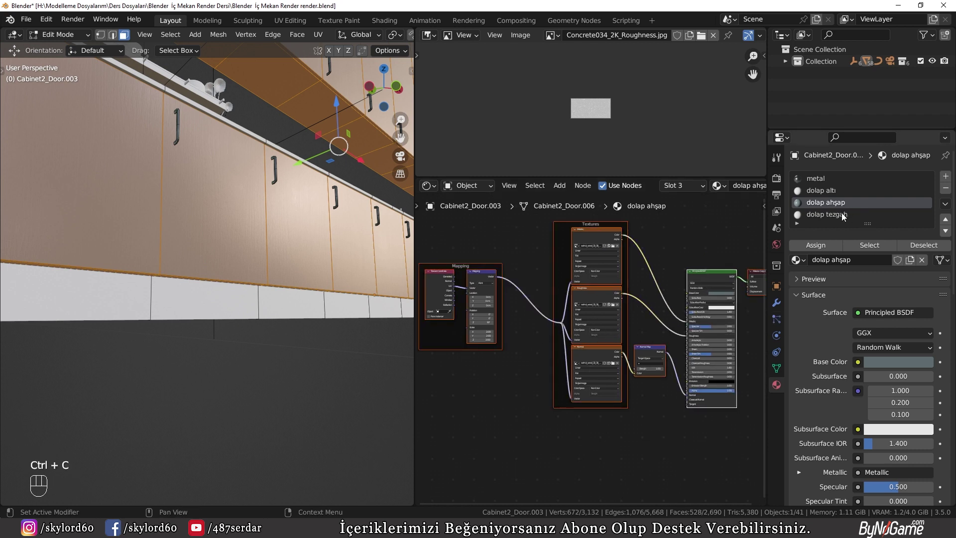
Step: Switch to the dolap tezgah slot, clear its nodes and paste the walnut setup in
{"action": "middle_click", "coordinate": [605, 350]}
{"action": "left_click", "coordinate": [577, 334]}
{"action": "key", "text": "a"}
{"action": "key", "text": "a"}
{"action": "key", "text": "a"}
{"action": "key", "text": "x"}
{"action": "key", "text": "ctrl+v"}
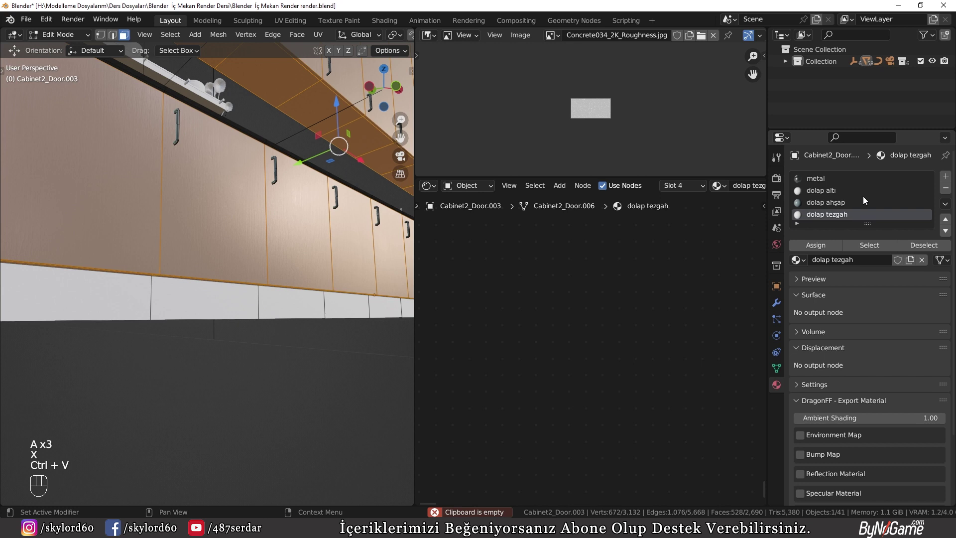
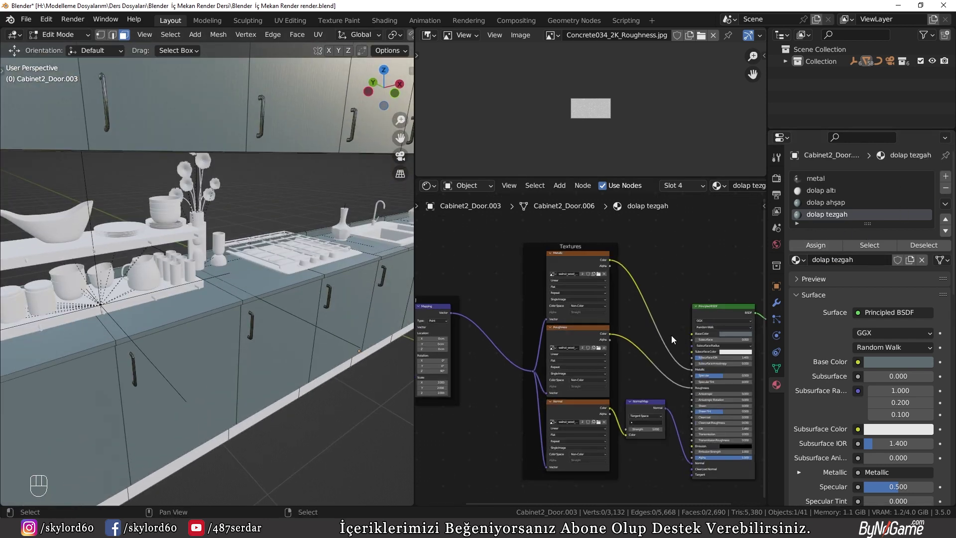
Step: Adjust the countertop's base colour in the dolap tezgah material
{"action": "middle_click", "coordinate": [629, 348]}
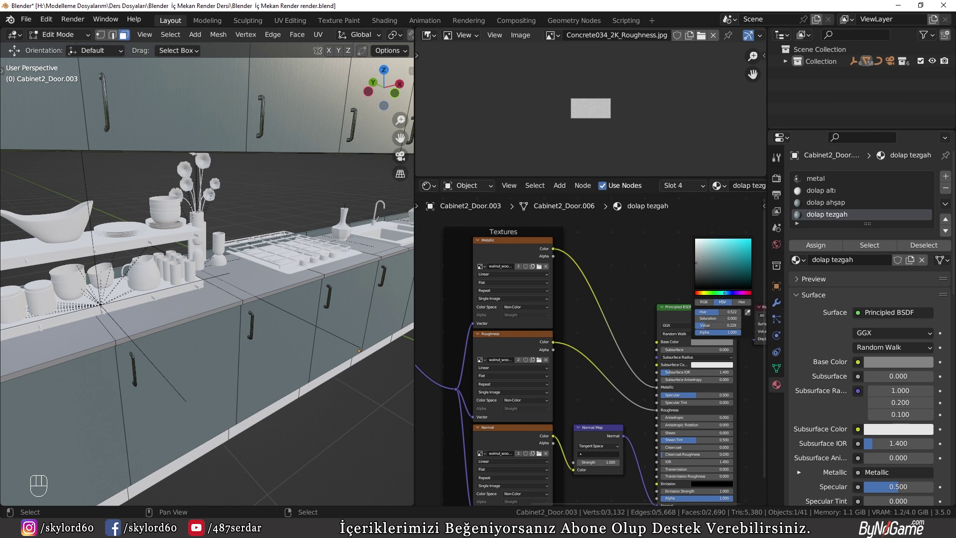
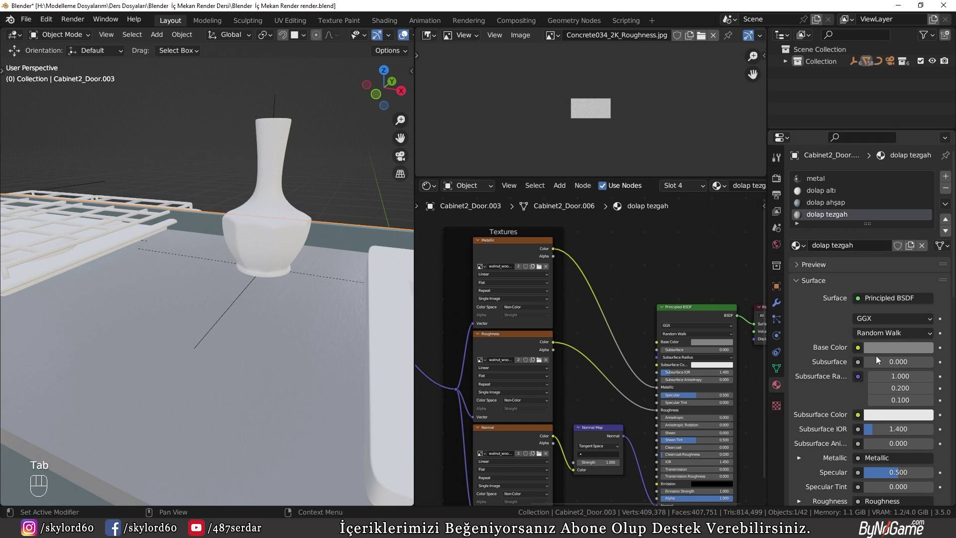
{"action": "middle_click", "coordinate": [212, 377]}
{"action": "left_click", "coordinate": [887, 345]}
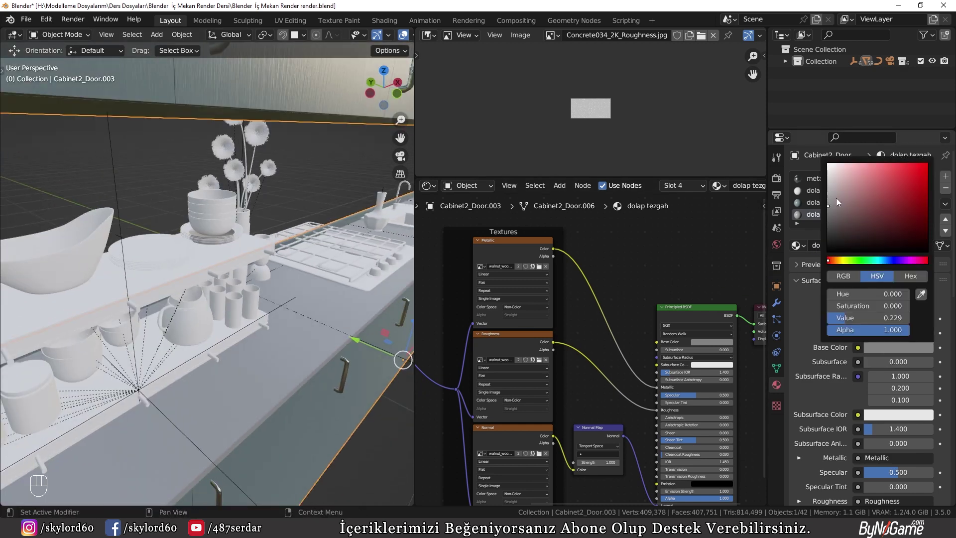
{"action": "left_click_drag", "start_coordinate": [295, 472], "coordinate": [310, 460]}
{"action": "left_click_drag", "start_coordinate": [846, 198], "coordinate": [567, 377]}
Step: Paste the walnut nodes into dolap altı and wire the shader to the Material Output
{"action": "key", "text": "a"}
{"action": "key", "text": "x"}
{"action": "key", "text": "ctrl+v"}
{"action": "middle_click", "coordinate": [247, 413]}
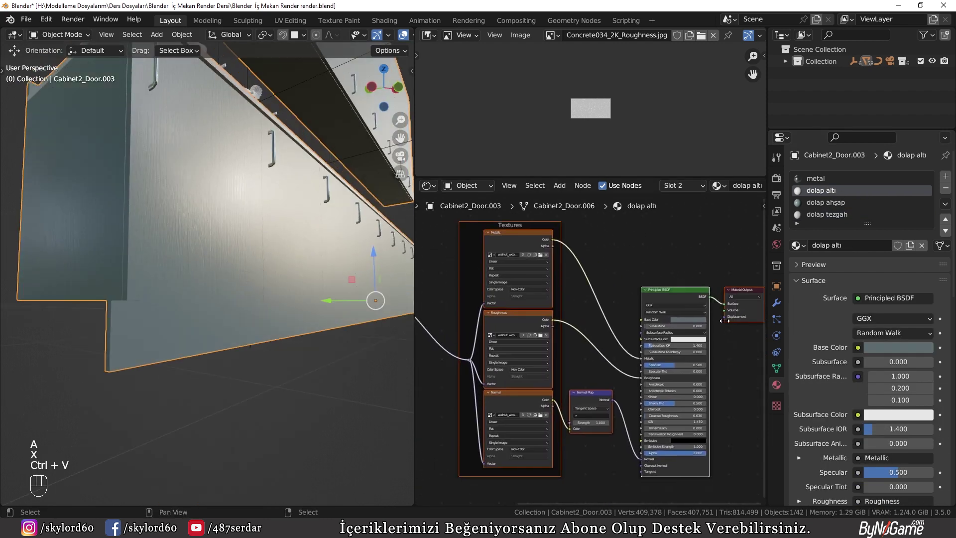
{"action": "left_click_drag", "start_coordinate": [694, 322], "coordinate": [684, 269]}
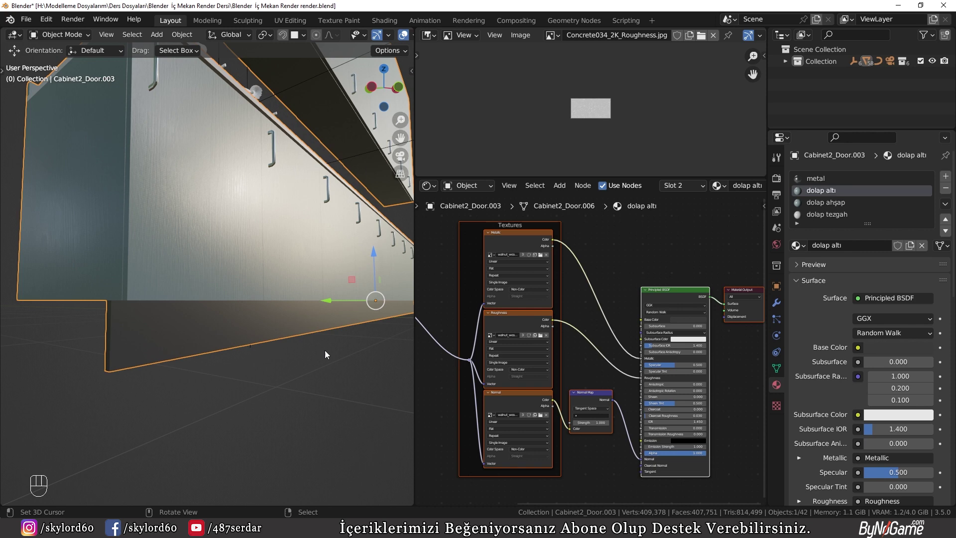
Step: Pull back to the whole kitchen unit and orbit toward the stove
{"action": "left_click_drag", "start_coordinate": [345, 385], "coordinate": [238, 383]}
{"action": "left_click_drag", "start_coordinate": [324, 308], "coordinate": [276, 325]}
{"action": "left_click_drag", "start_coordinate": [238, 317], "coordinate": [182, 324]}
{"action": "left_click_drag", "start_coordinate": [181, 325], "coordinate": [261, 324]}
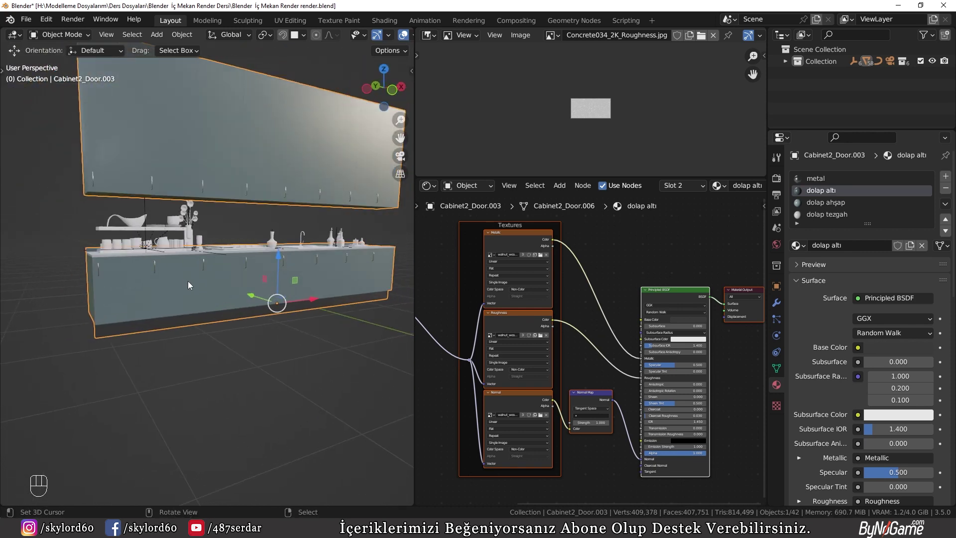
{"action": "key", "text": "h"}
{"action": "left_click_drag", "start_coordinate": [205, 298], "coordinate": [186, 312]}
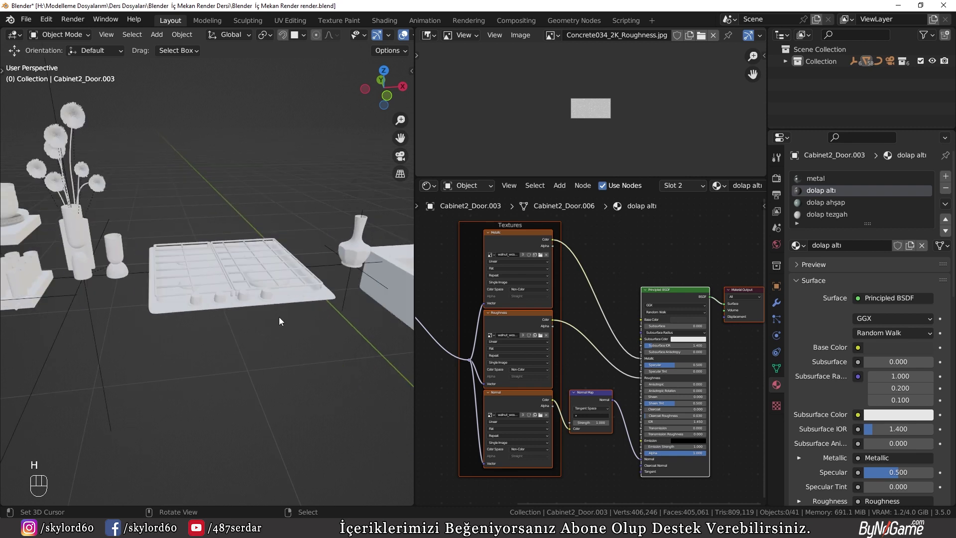
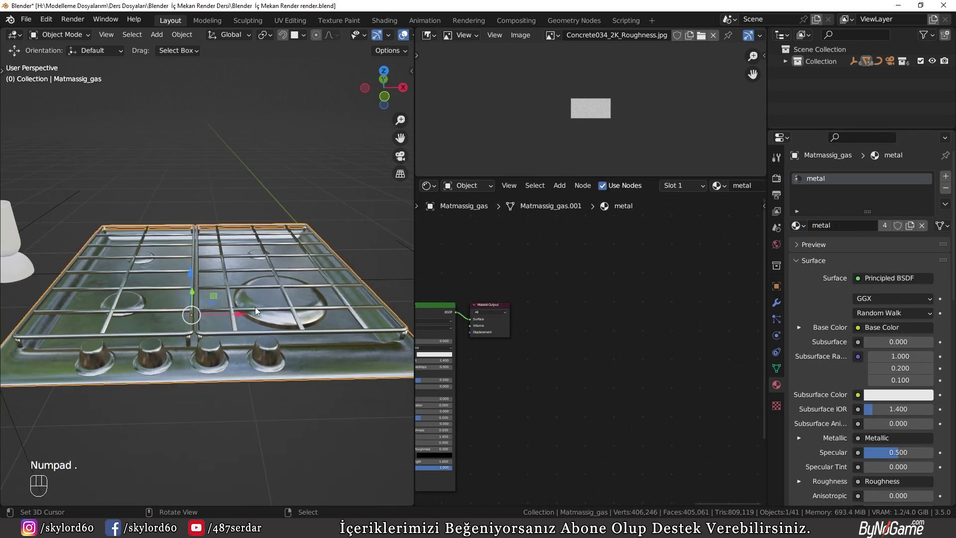
Step: Enter Edit Mode on the stove Matmassig_gas and bring up the UV mapping options
{"action": "key", "text": "Tab"}
{"action": "key", "text": "a"}
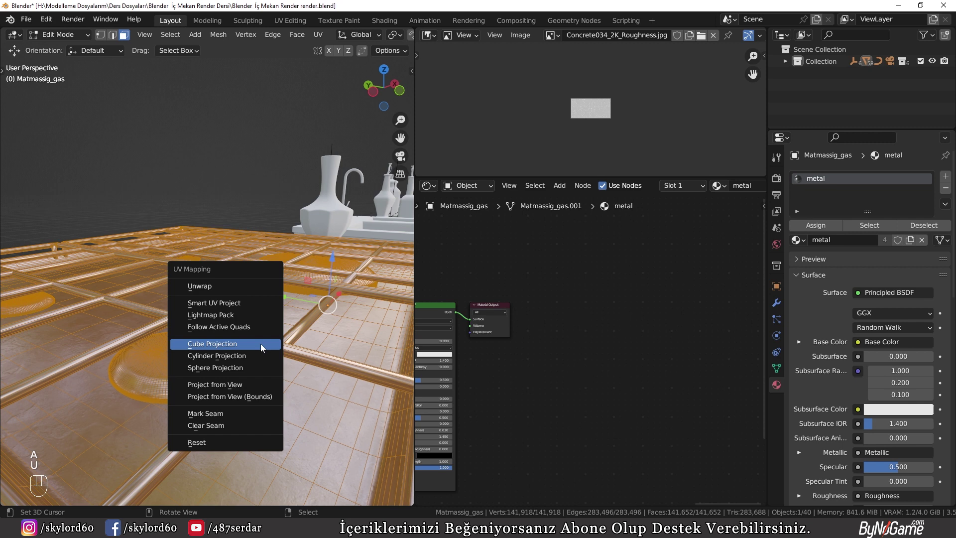
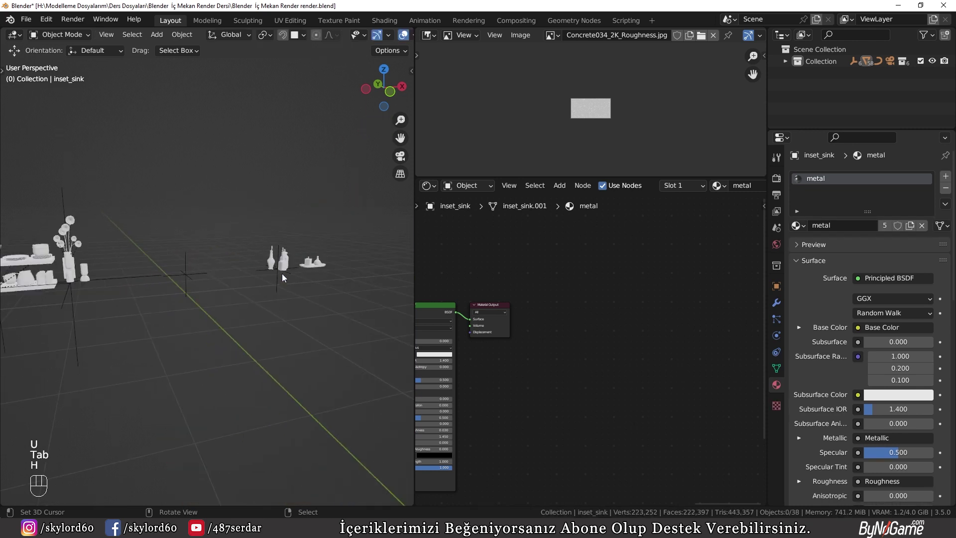
Step: Select the bottles near the vase and link the ceramic vase material to them
{"action": "left_click_drag", "start_coordinate": [320, 274], "coordinate": [272, 290]}
{"action": "middle_click", "coordinate": [347, 306]}
{"action": "left_click_drag", "start_coordinate": [229, 308], "coordinate": [264, 289]}
{"action": "left_click_drag", "start_coordinate": [167, 296], "coordinate": [194, 291]}
{"action": "left_click", "coordinate": [188, 287]}
{"action": "left_click", "coordinate": [234, 253]}
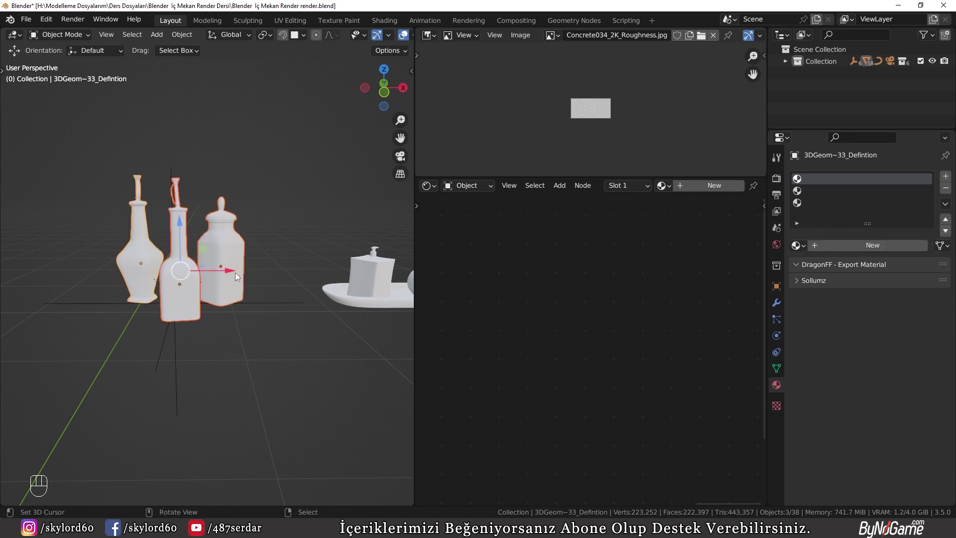
{"action": "left_click_drag", "start_coordinate": [804, 247], "coordinate": [265, 328]}
{"action": "middle_click", "coordinate": [267, 333]}
{"action": "key", "text": "ctrl+l"}
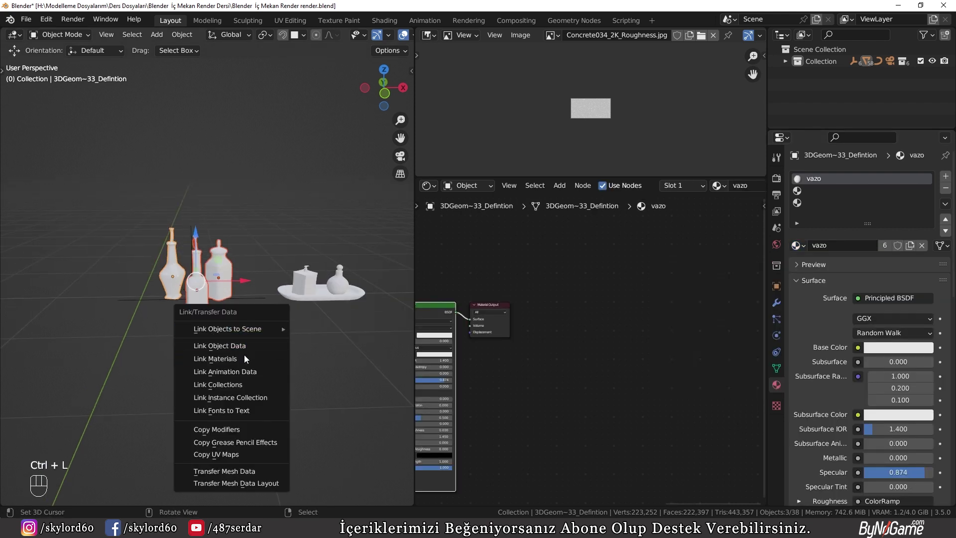
Step: Select the tray set with the vase active and link the vazo material to it
{"action": "left_click", "coordinate": [235, 274]}
{"action": "left_click", "coordinate": [212, 294]}
{"action": "left_click", "coordinate": [178, 265]}
{"action": "key", "text": "b"}
{"action": "key", "text": "h"}
{"action": "key", "text": "b"}
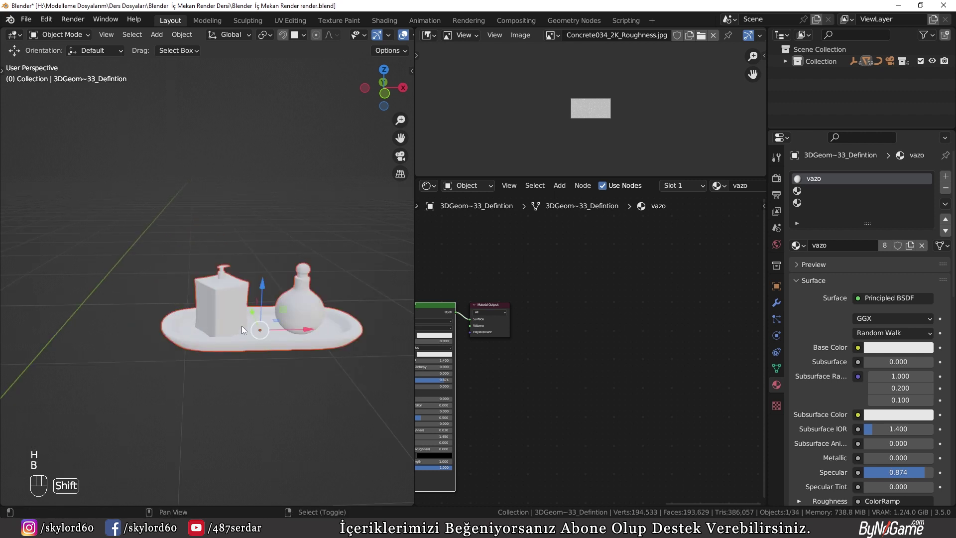
{"action": "left_click_drag", "start_coordinate": [230, 323], "coordinate": [753, 269]}
{"action": "key", "text": "ctrl+l"}
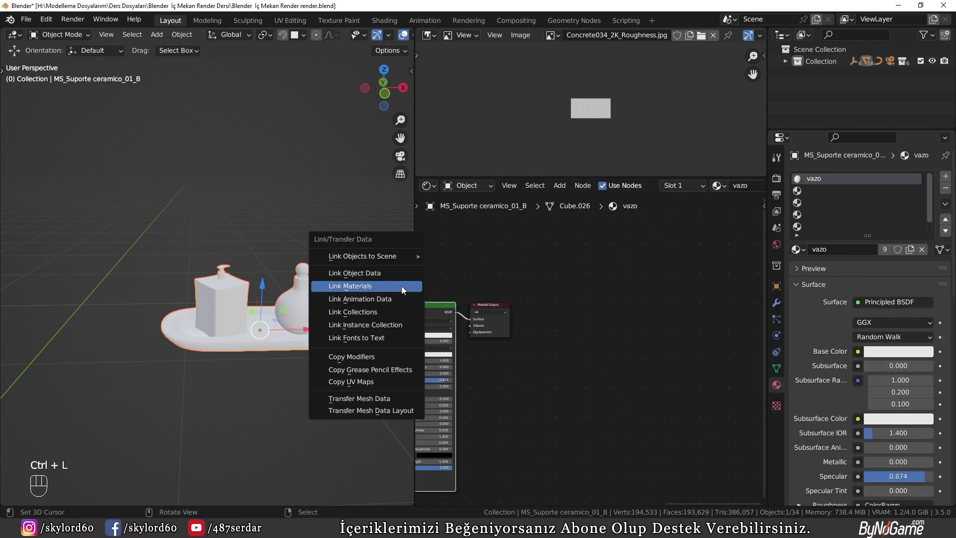
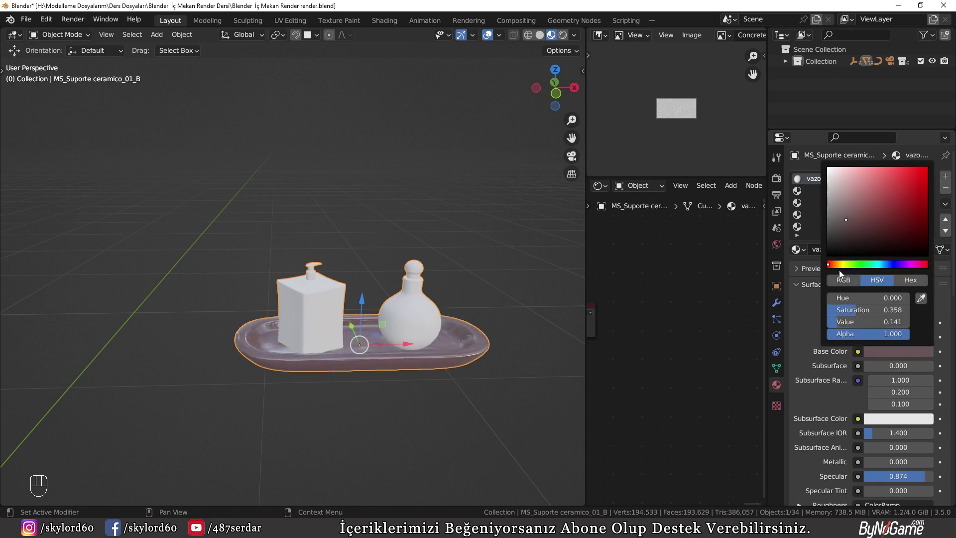
Step: Darken the tray's vazo.001 base colour to brown, then move the view to the shelves
{"action": "left_click_drag", "start_coordinate": [459, 398], "coordinate": [416, 389]}
{"action": "key", "text": "KP_Decimal"}
{"action": "left_click_drag", "start_coordinate": [320, 313], "coordinate": [233, 364]}
{"action": "middle_click", "coordinate": [265, 277]}
{"action": "key", "text": "b"}
{"action": "key", "text": "h"}
{"action": "left_click_drag", "start_coordinate": [133, 312], "coordinate": [221, 321]}
{"action": "middle_click", "coordinate": [83, 368]}
{"action": "middle_click", "coordinate": [409, 314]}
{"action": "middle_click", "coordinate": [263, 289]}
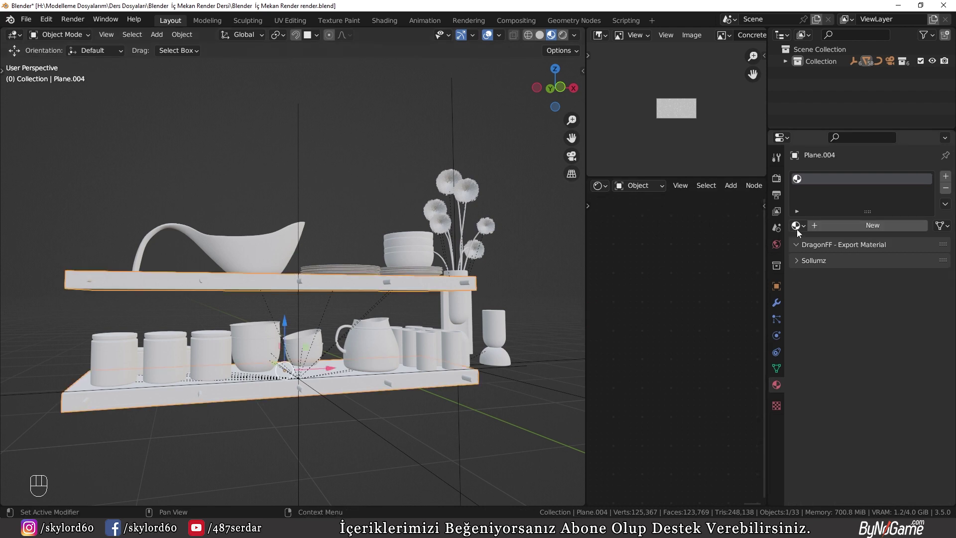
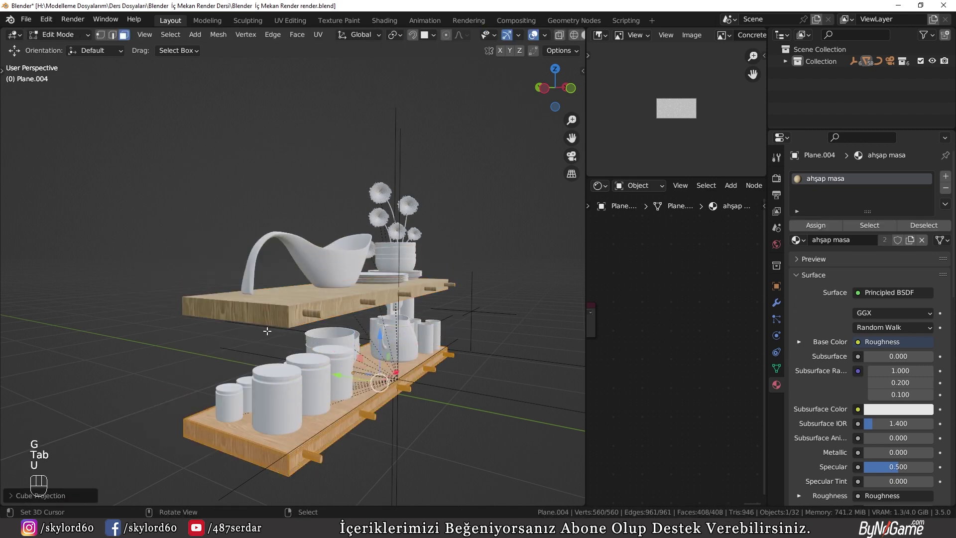
Step: Apply the Array modifier on shelf Plane.004 so its duplicates become permanent
{"action": "key", "text": "Tab"}
{"action": "left_click", "coordinate": [775, 303]}
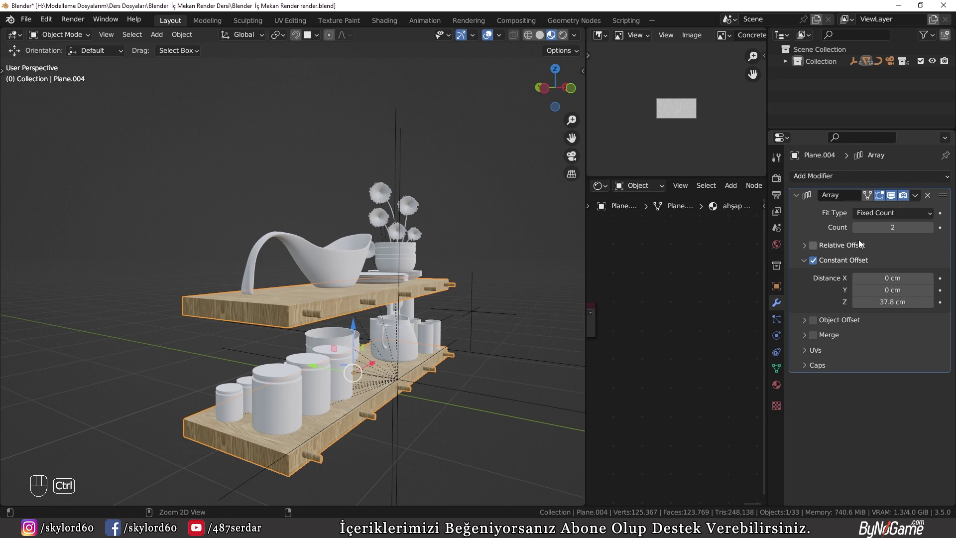
{"action": "key", "text": "ctrl+a"}
{"action": "key", "text": "Tab"}
{"action": "key", "text": "Tab"}
Step: Frame the flowers and vases and select the Porcelain Vase
{"action": "left_click_drag", "start_coordinate": [391, 297], "coordinate": [359, 305]}
{"action": "key", "text": "h"}
{"action": "left_click_drag", "start_coordinate": [274, 368], "coordinate": [235, 368]}
{"action": "left_click_drag", "start_coordinate": [353, 325], "coordinate": [359, 316]}
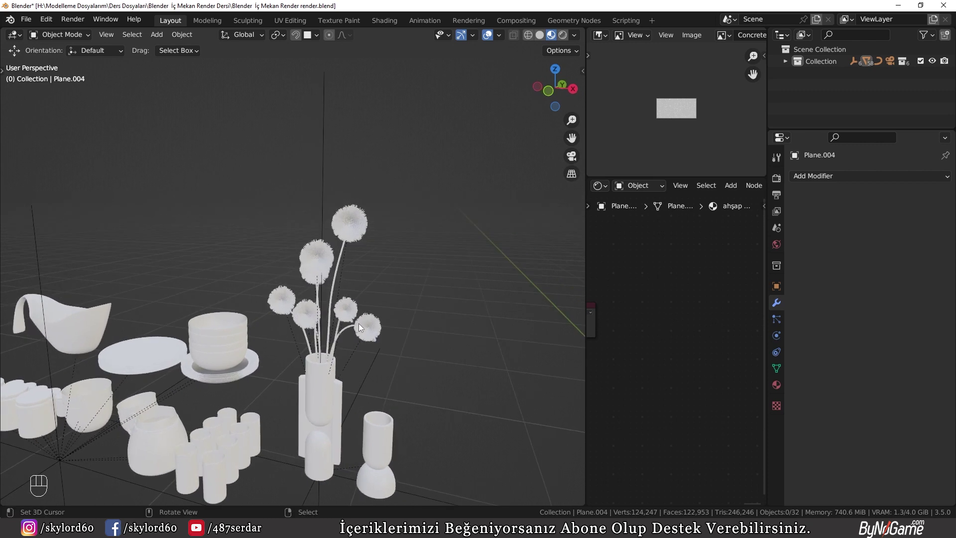
{"action": "left_click_drag", "start_coordinate": [372, 332], "coordinate": [385, 316]}
{"action": "key", "text": "b"}
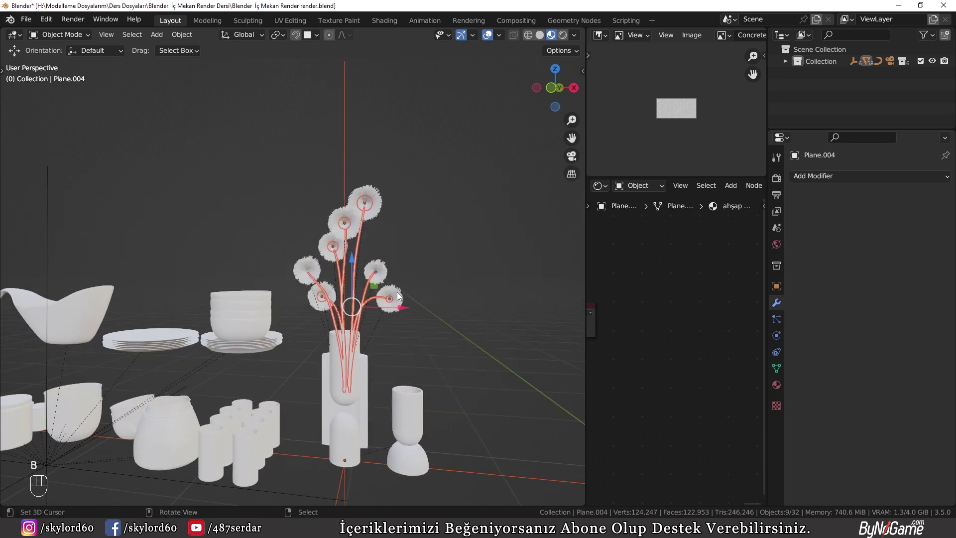
{"action": "left_click", "coordinate": [441, 288]}
{"action": "left_click", "coordinate": [355, 91]}
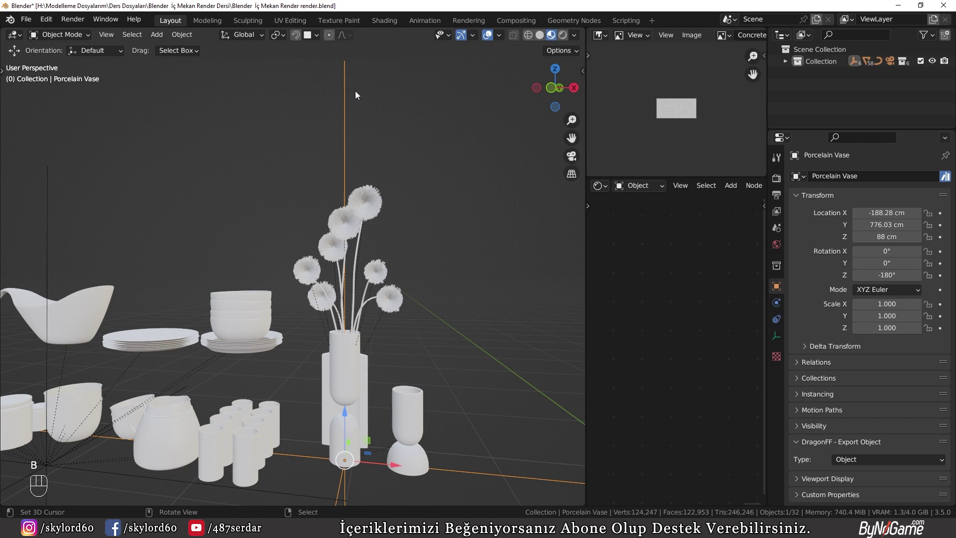
Step: Box-select all shelf accessories and link the vazo ceramic material to them
{"action": "key", "text": "h"}
{"action": "key", "text": "b"}
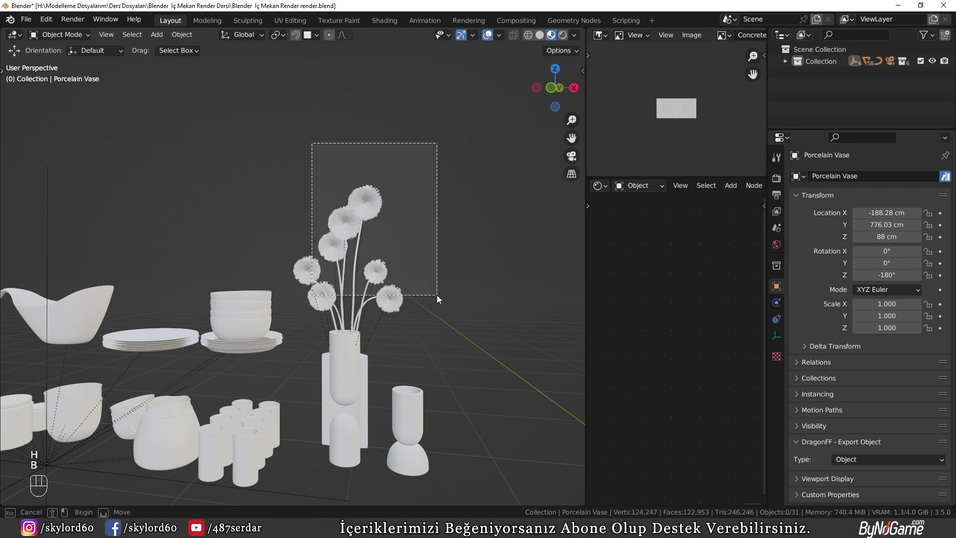
{"action": "key", "text": "a"}
{"action": "key", "text": "a"}
{"action": "key", "text": "b"}
{"action": "middle_click", "coordinate": [169, 309]}
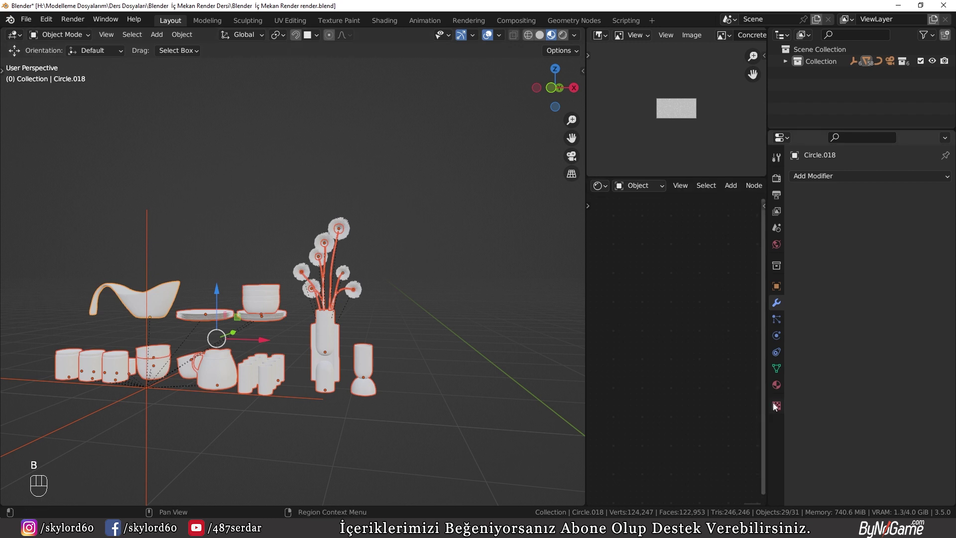
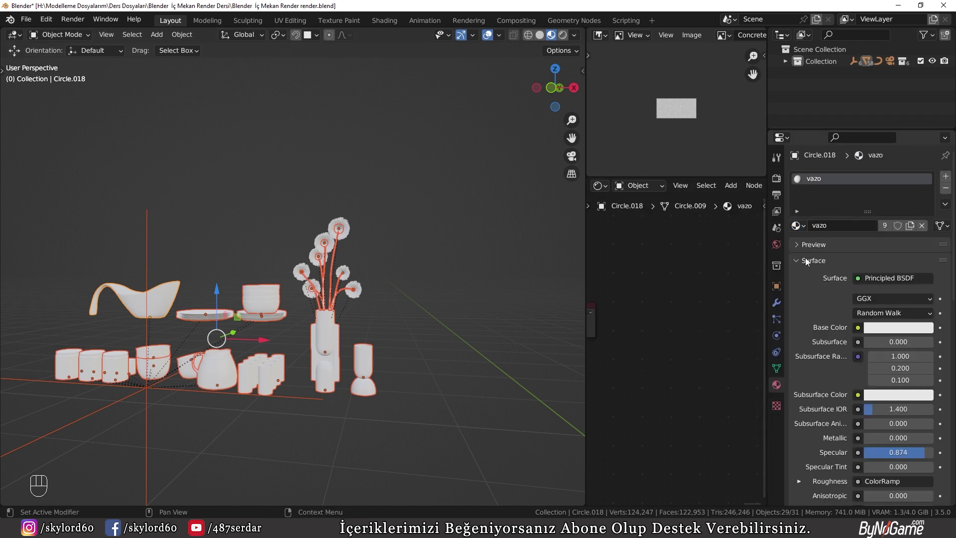
{"action": "key", "text": "ctrl+l"}
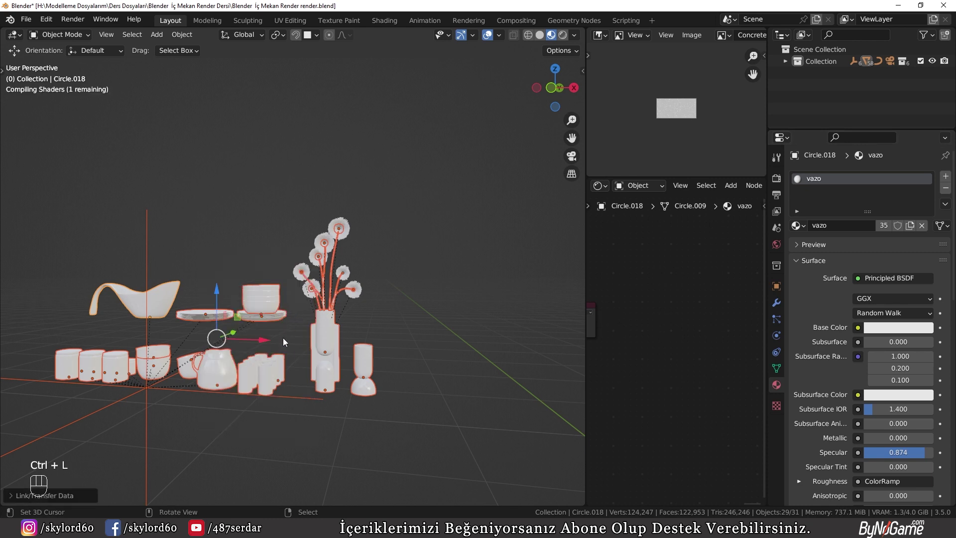
Step: Deselect everything and save the Blender file
{"action": "left_click_drag", "start_coordinate": [309, 414], "coordinate": [310, 399]}
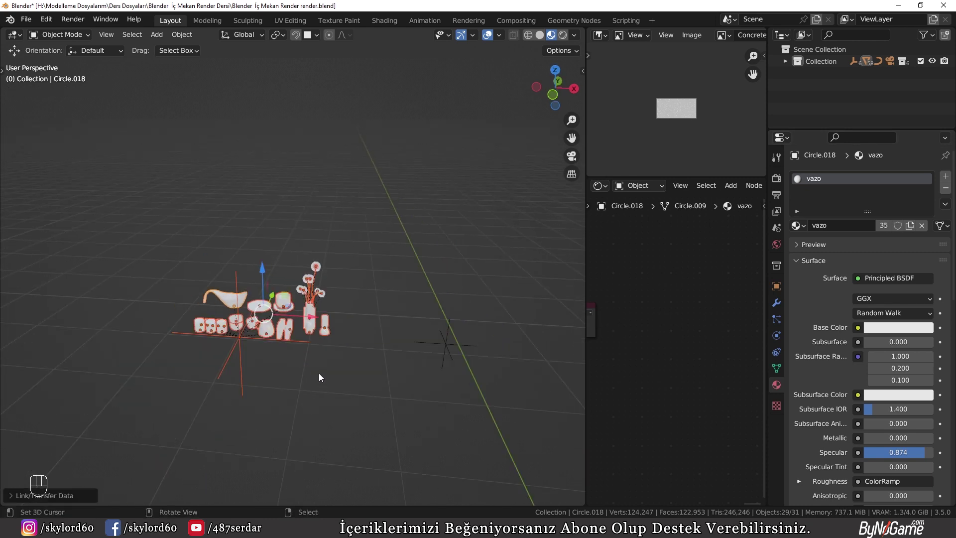
{"action": "key", "text": "a"}
{"action": "key", "text": "a"}
{"action": "key", "text": "ctrl+s"}
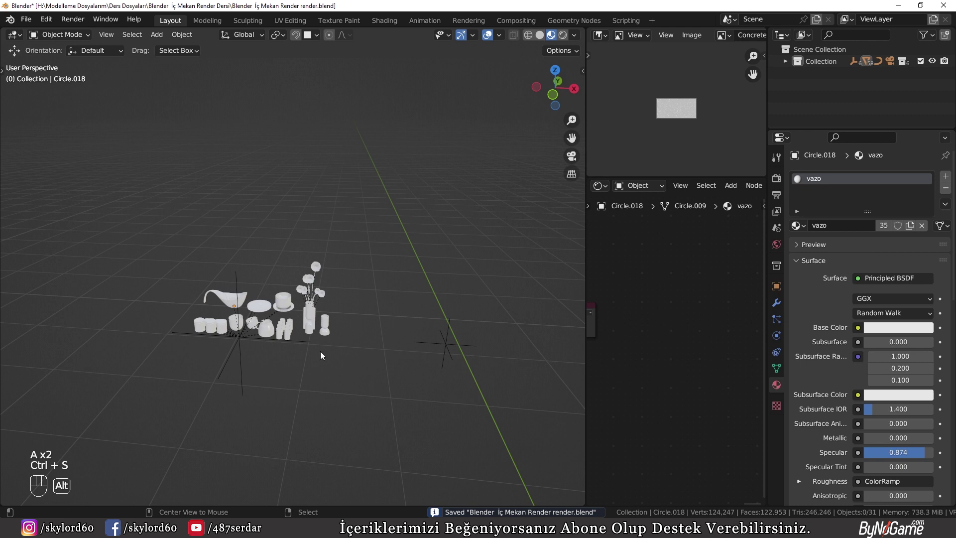
Step: Unhide everything, look through the camera and select the left duvar wall
{"action": "key", "text": "alt+h"}
{"action": "key", "text": "KP_Divide"}
{"action": "left_click_drag", "start_coordinate": [400, 352], "coordinate": [349, 361]}
{"action": "middle_click", "coordinate": [502, 383]}
{"action": "key", "text": "KP_0"}
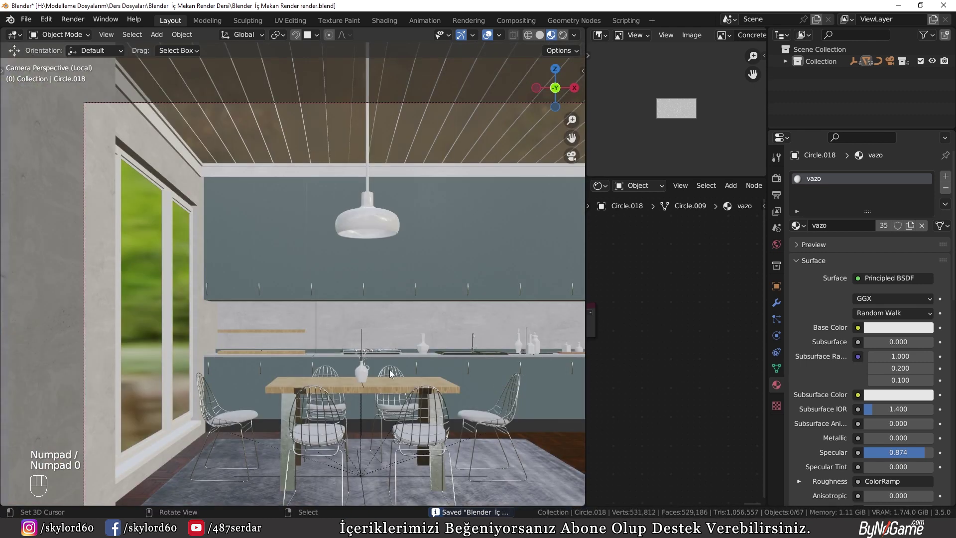
{"action": "left_click_drag", "start_coordinate": [366, 358], "coordinate": [314, 329]}
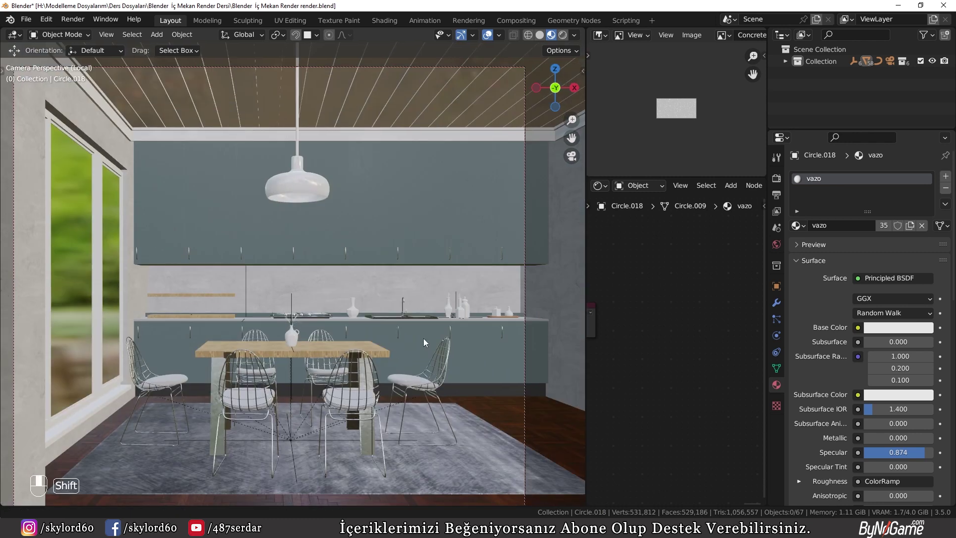
{"action": "left_click_drag", "start_coordinate": [291, 332], "coordinate": [609, 342]}
{"action": "key", "text": "KP_Decimal"}
{"action": "left_click_drag", "start_coordinate": [603, 341], "coordinate": [639, 342]}
{"action": "left_click", "coordinate": [681, 340]}
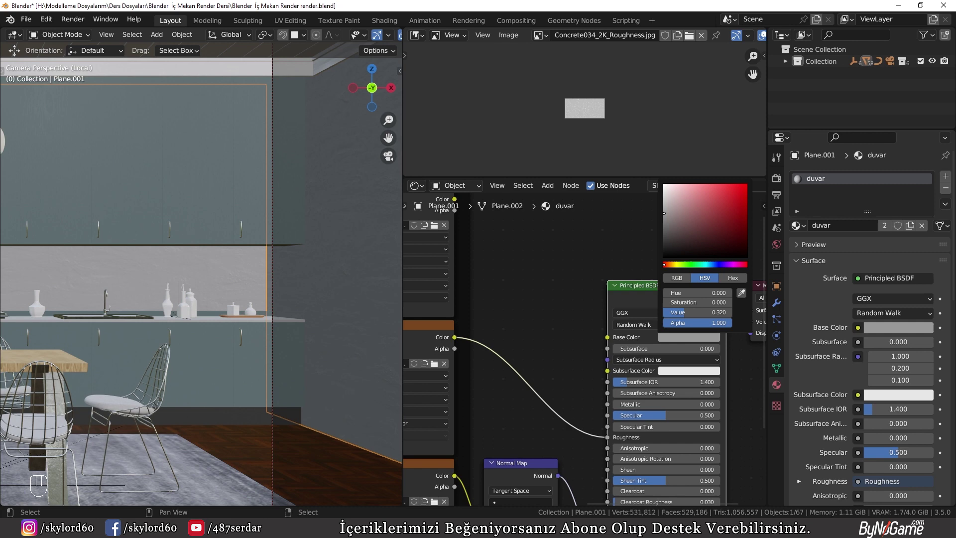
Step: Set the wall's Base Color to grey value 0.32, save, and switch to Rendered shading
{"action": "left_click_drag", "start_coordinate": [130, 312], "coordinate": [227, 257]}
{"action": "middle_click", "coordinate": [175, 298]}
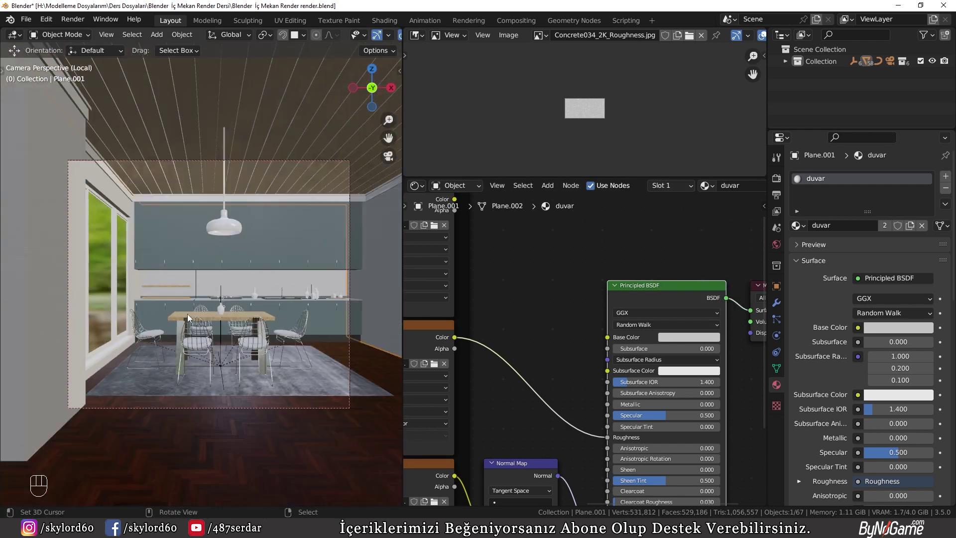
{"action": "key", "text": "ctrl+s"}
{"action": "left_click_drag", "start_coordinate": [160, 377], "coordinate": [182, 290]}
{"action": "key", "text": "z"}
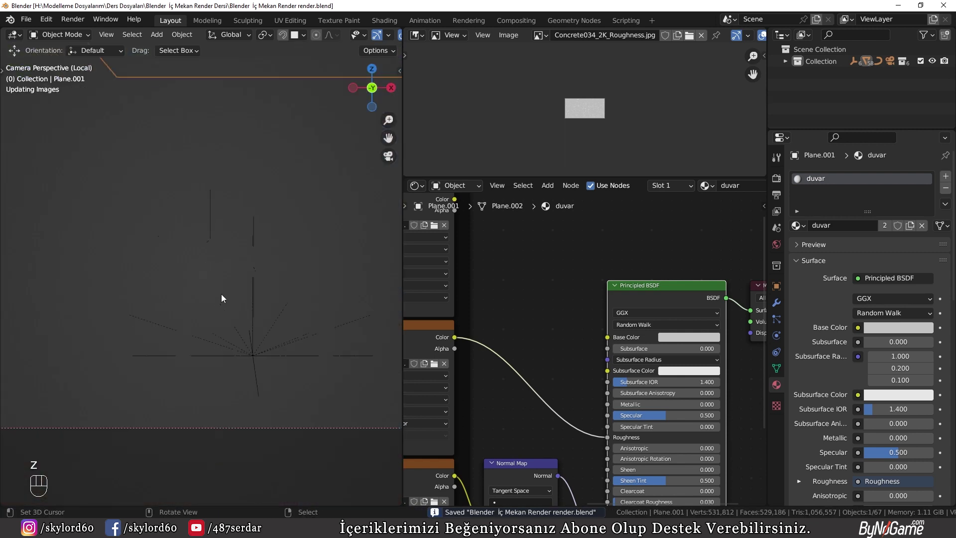